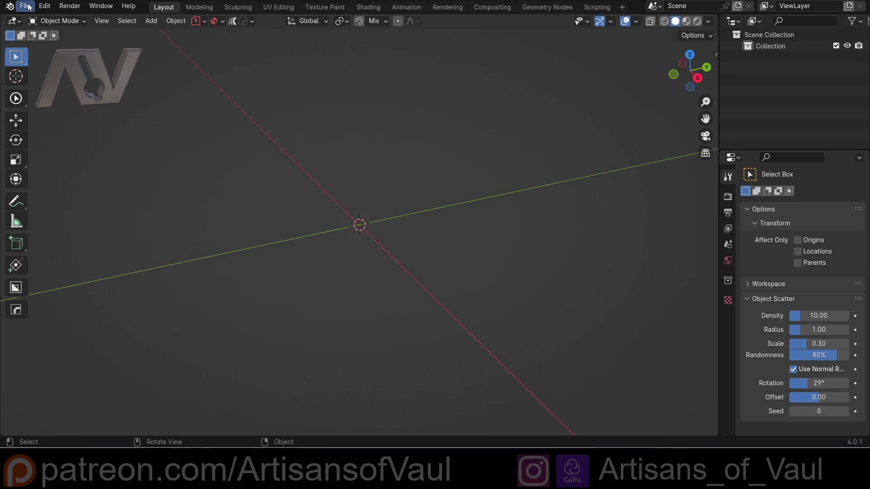
# Step: Confirm the Flowify add-on is installed in Preferences by searching 'flow'
pyautogui.click(52, 8)
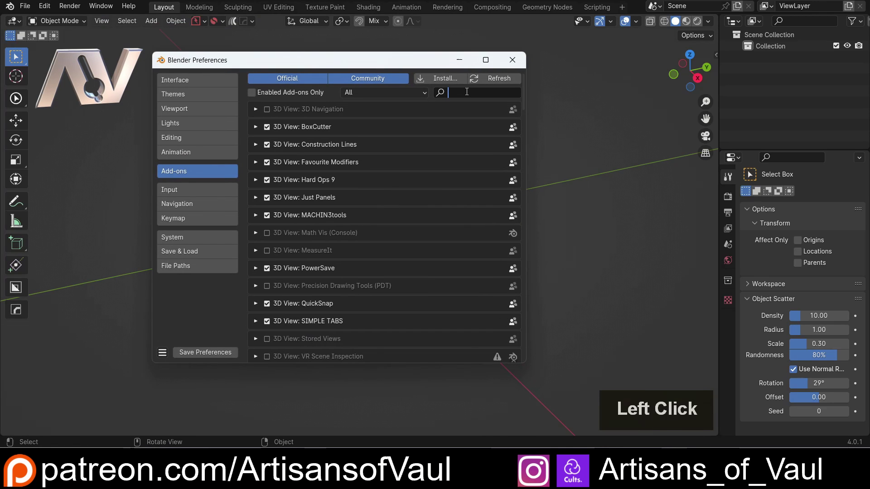
pyautogui.press('f')
pyautogui.press('l')
pyautogui.press('o')
pyautogui.press('w')
pyautogui.click(258, 154)
pyautogui.doubleClick(258, 149)
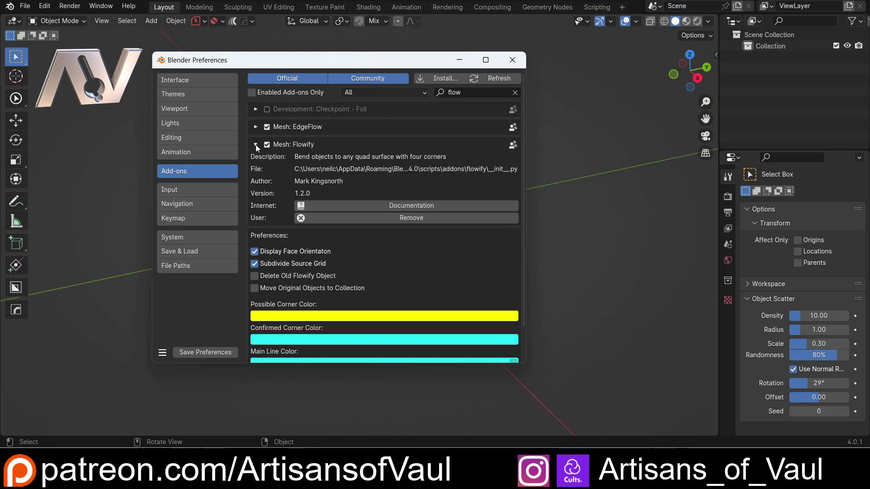
pyautogui.click(510, 64)
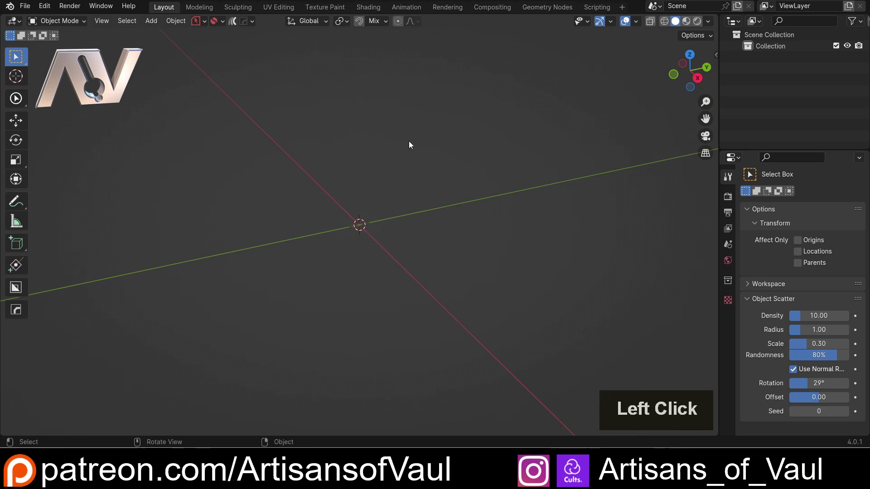
# Step: Add a cylinder with 128 vertices and scale it up
pyautogui.press('shift+a')
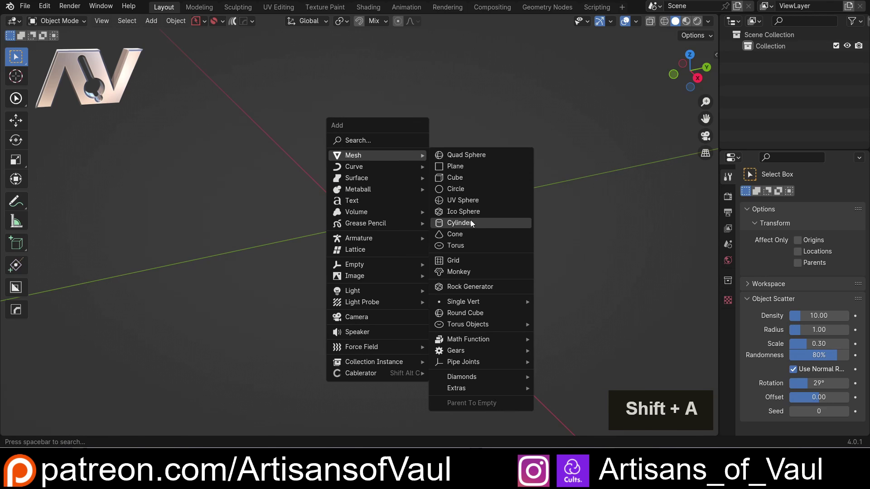
pyautogui.click(474, 223)
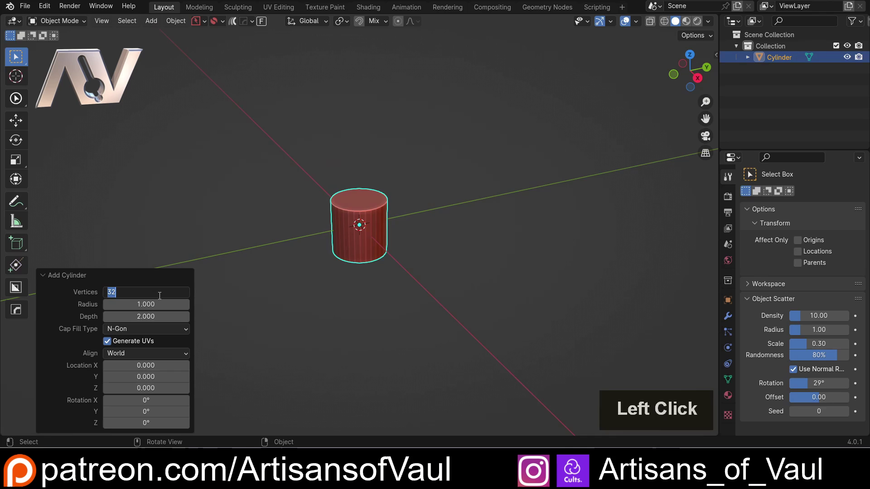
pyautogui.press('1')
pyautogui.press('2')
pyautogui.press('8')
pyautogui.press('Return')
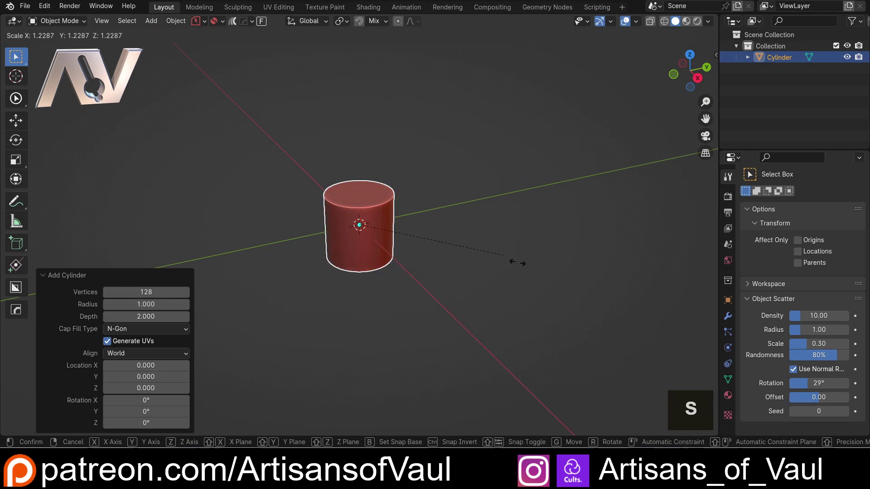
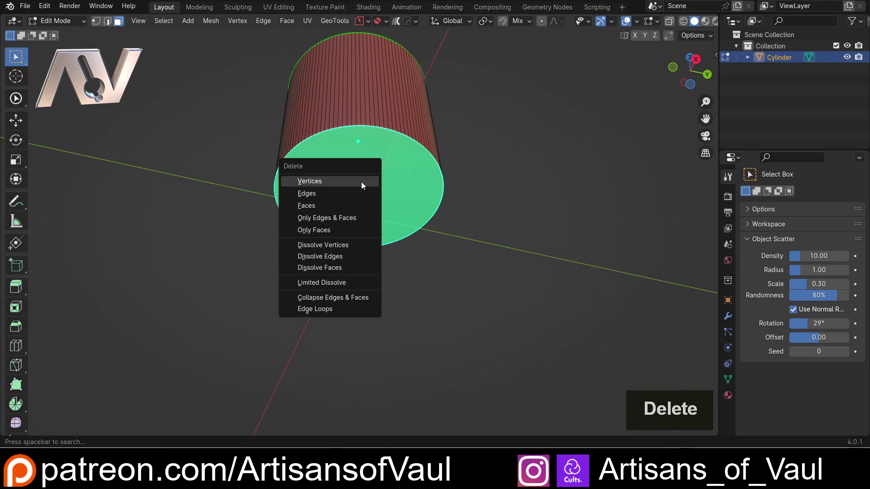
# Step: Delete the cylinder's end cap face so it becomes an open tube, back in Object Mode
pyautogui.click(344, 211)
pyautogui.press('Tab')
pyautogui.middleClick(359, 123)
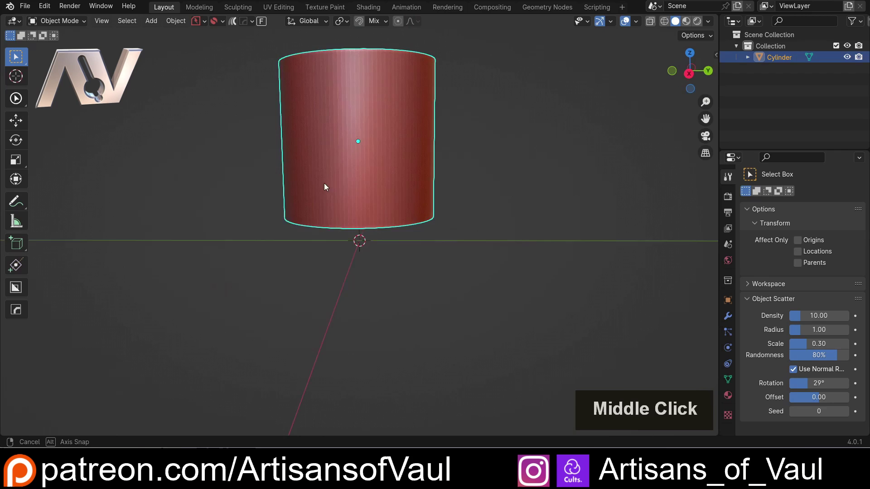
pyautogui.middleClick(354, 153)
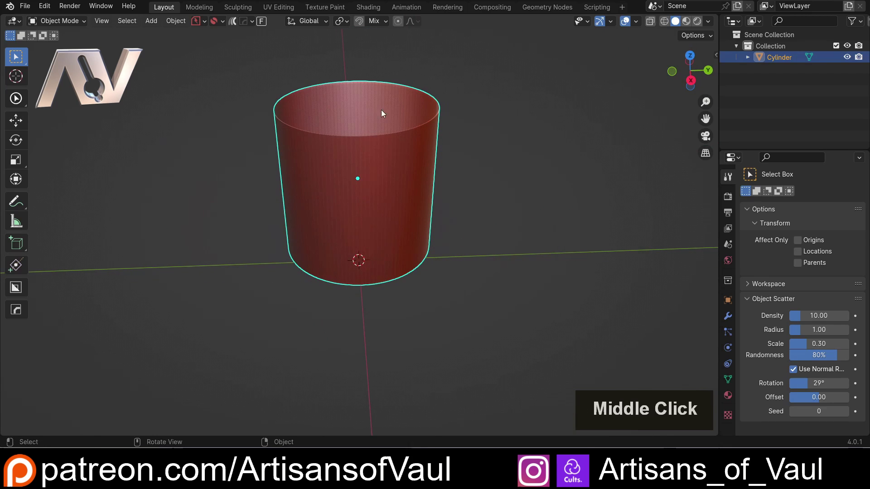
pyautogui.scroll(-3)
pyautogui.middleClick(356, 257)
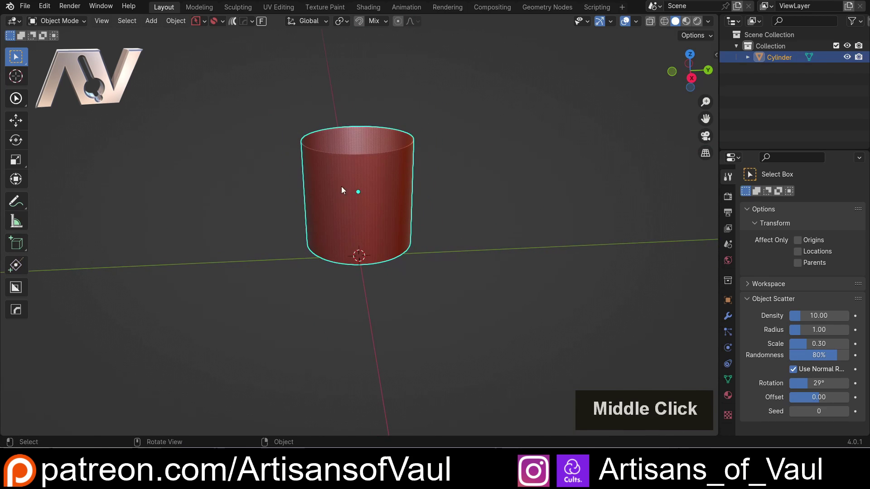
# Step: Return to editing the cylinder mesh and select all of it
pyautogui.press('ctrl+z')
pyautogui.press('ctrl+z')
pyautogui.scroll(3)
pyautogui.middleClick(316, 180)
pyautogui.press('shift+z')
pyautogui.click(279, 153)
pyautogui.press('shift+z')
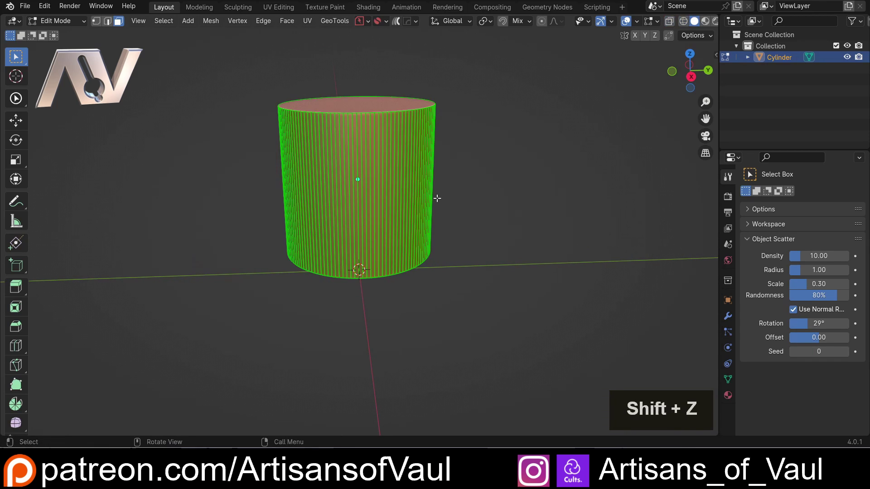
# Step: Duplicate the mesh in place and separate it as its own object Cylinder.001, then select it
pyautogui.press('shift+d')
pyautogui.press('Escape')
pyautogui.press('p')
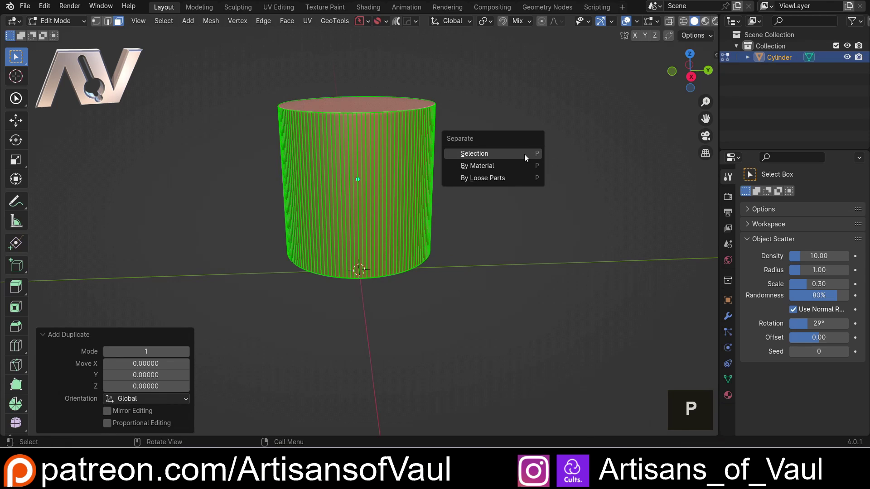
pyautogui.click(528, 156)
pyautogui.press('Tab')
pyautogui.middleClick(485, 123)
pyautogui.click(374, 114)
pyautogui.press('g')
pyautogui.press('Escape')
pyautogui.click(357, 227)
pyautogui.middleClick(465, 211)
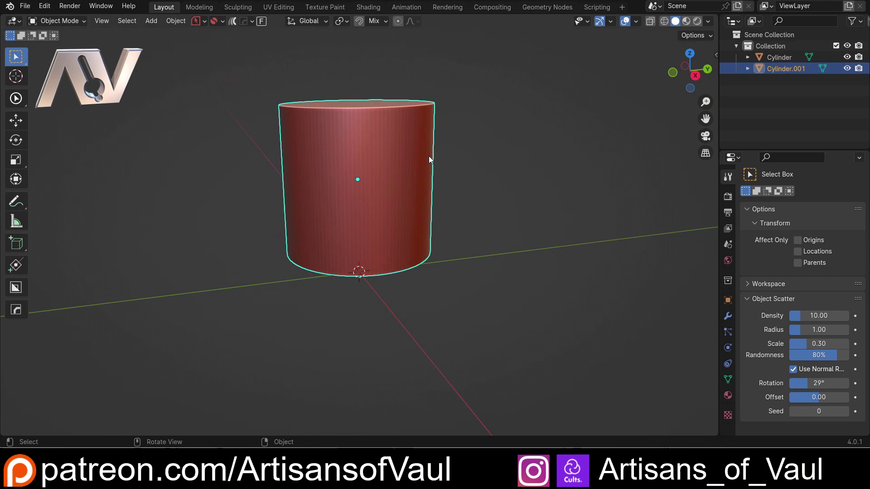
# Step: Run Flowify's Create Source Grid from Target Surface on Cylinder.001, producing 'Cylinder.001 Source'
pyautogui.click(240, 166)
pyautogui.scroll(-3)
pyautogui.middleClick(238, 160)
pyautogui.middleClick(320, 174)
pyautogui.middleClick(339, 189)
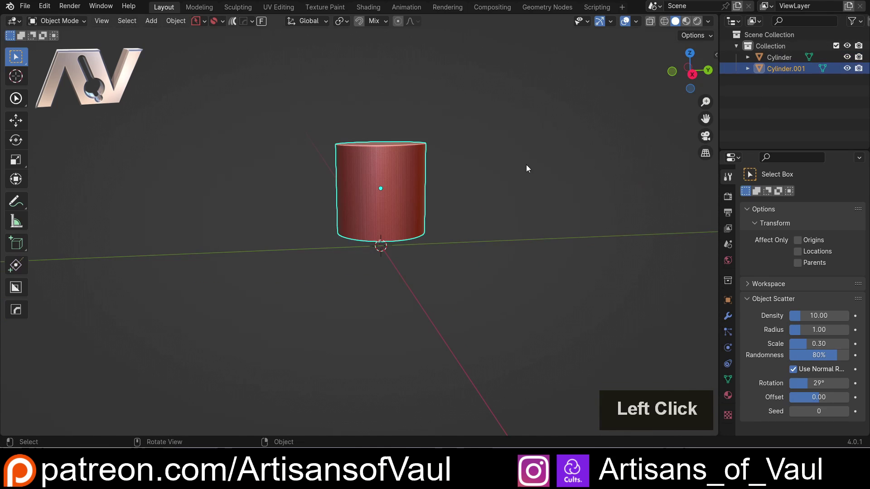
pyautogui.press('g')
pyautogui.press('Escape')
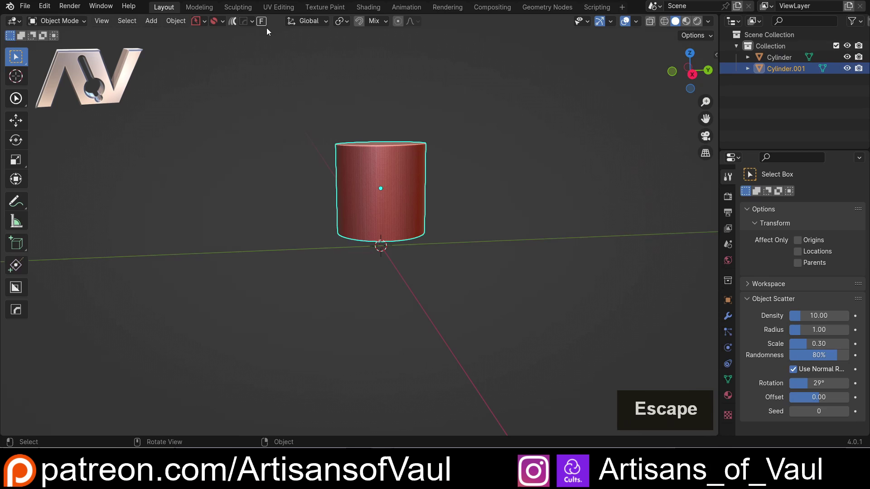
pyautogui.click(266, 24)
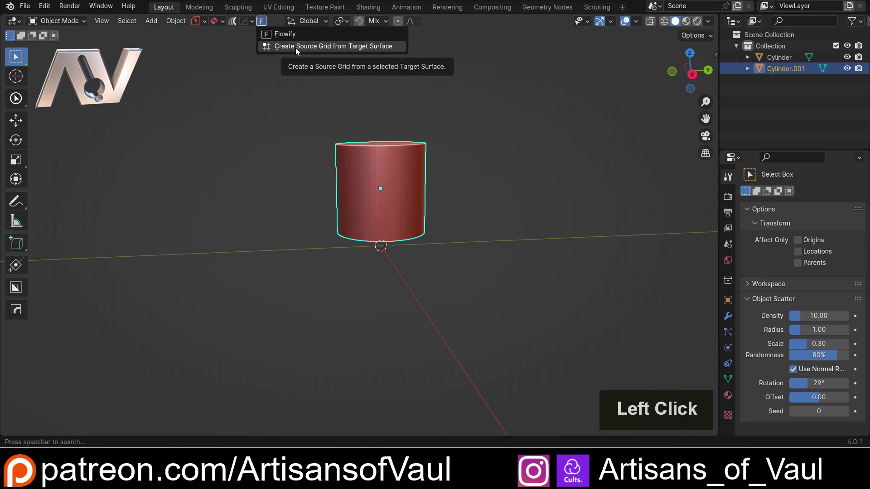
pyautogui.click(299, 51)
pyautogui.middleClick(365, 148)
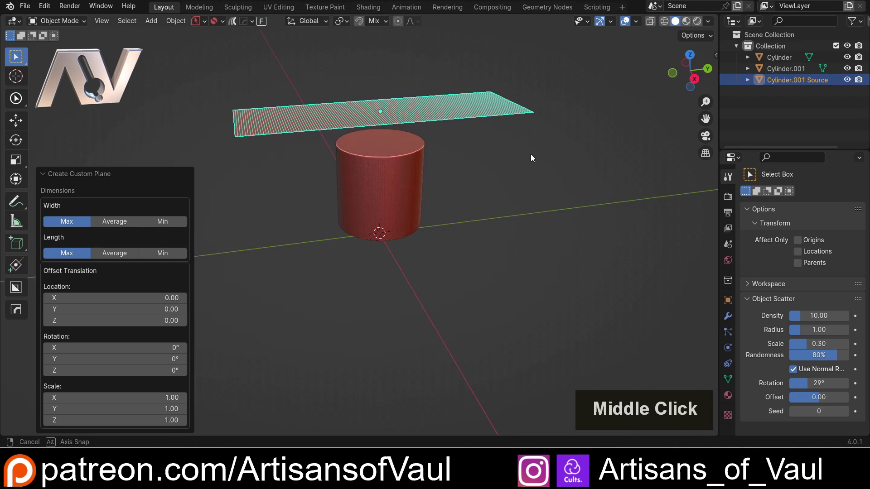
# Step: Move the source grid aside along Y and rotate it 90° about Y to stand upright
pyautogui.press('g')
pyautogui.press('y')
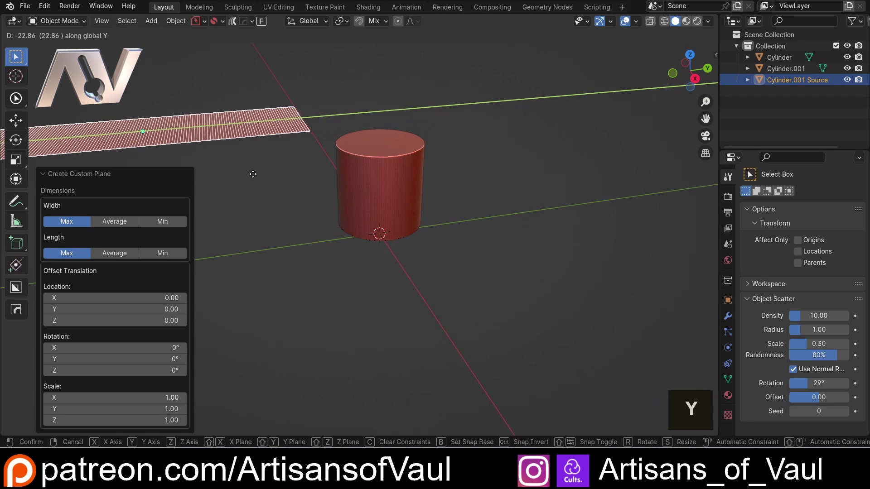
pyautogui.click(221, 172)
pyautogui.middleClick(395, 136)
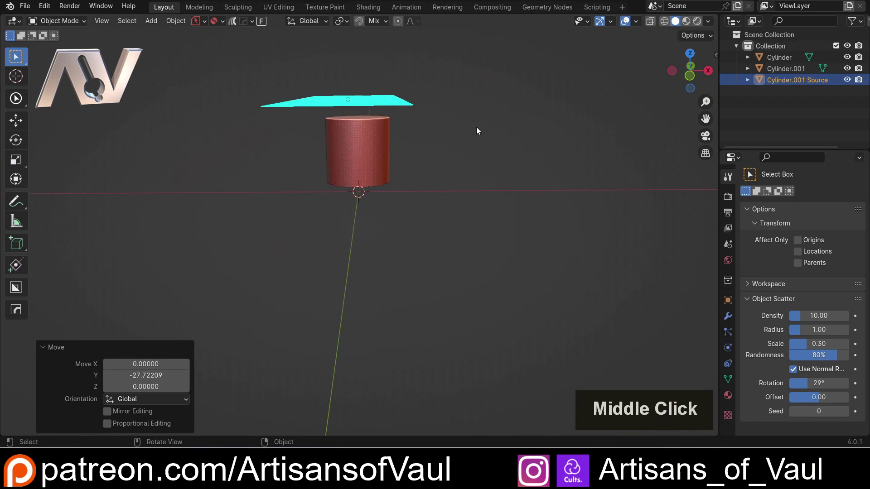
pyautogui.press('r')
pyautogui.press('y')
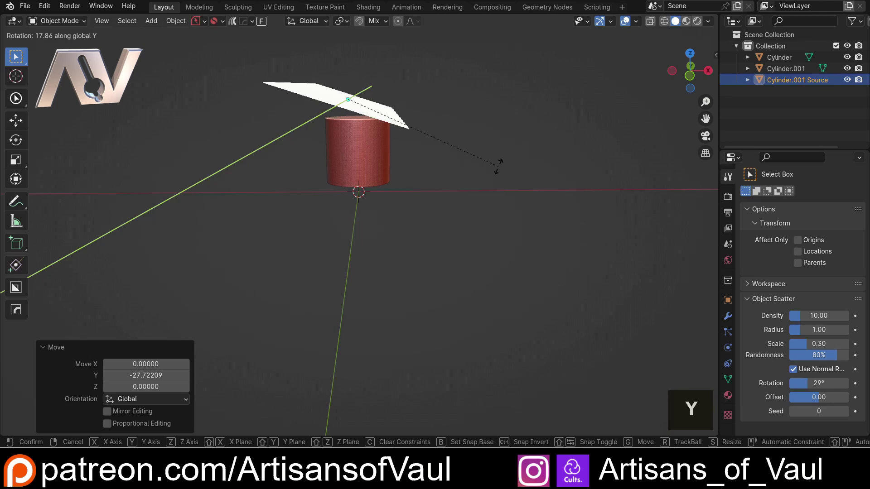
pyautogui.press('9')
pyautogui.write('[ 0 ] + [ 9 ]')
pyautogui.press('Return')
# Step: Lower the upright grid along Z beside the tube and select Cylinder.001
pyautogui.press('g')
pyautogui.press('z')
pyautogui.click(479, 241)
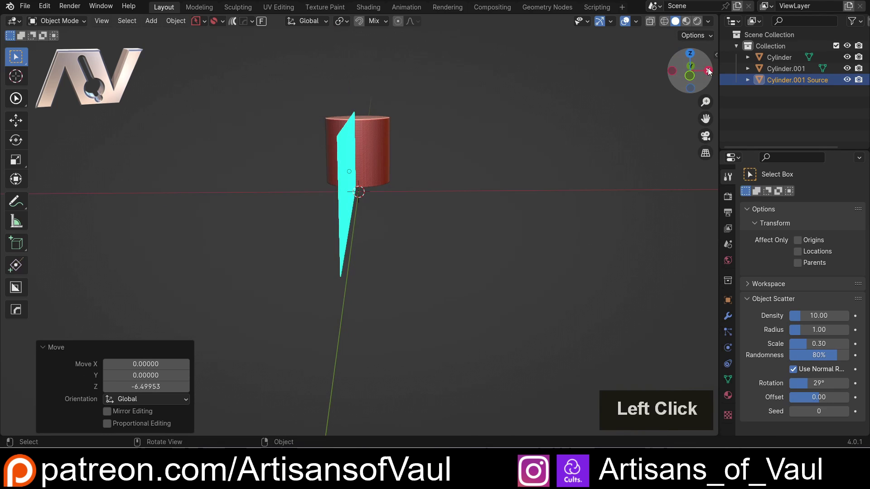
pyautogui.middleClick(523, 164)
pyautogui.press('g')
pyautogui.click(485, 169)
pyautogui.middleClick(476, 203)
pyautogui.middleClick(410, 203)
pyautogui.click(432, 228)
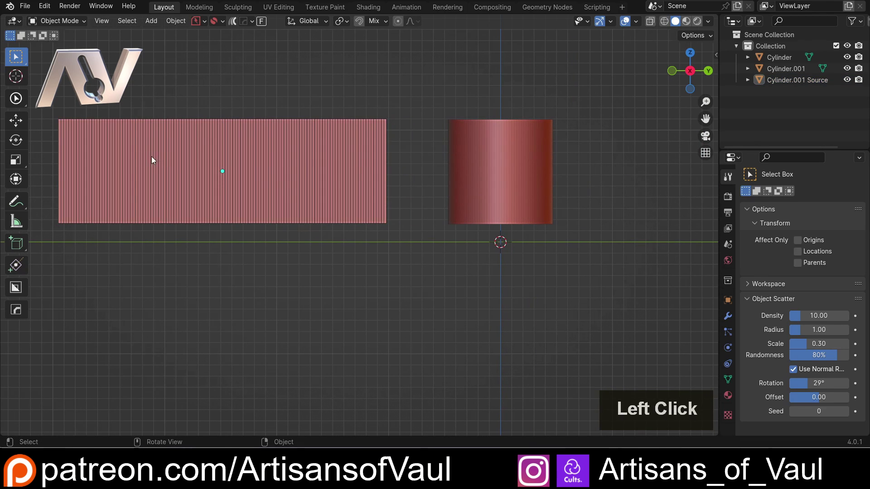
pyautogui.middleClick(207, 132)
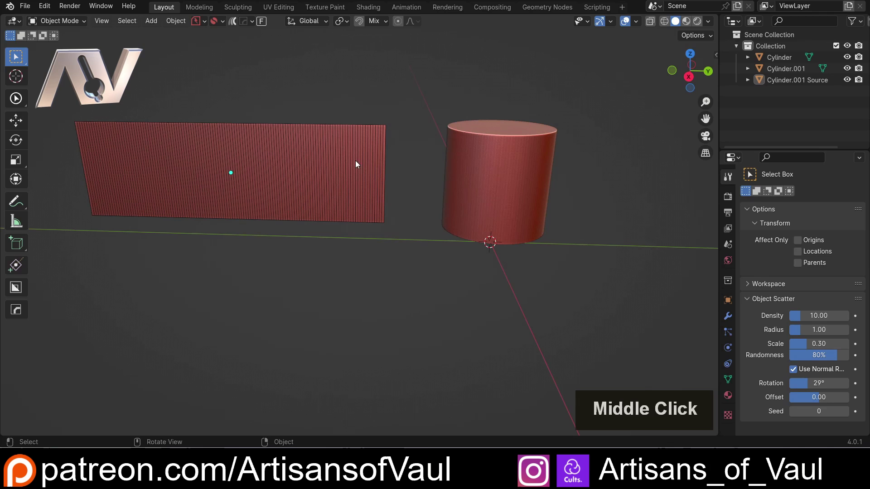
pyautogui.click(536, 169)
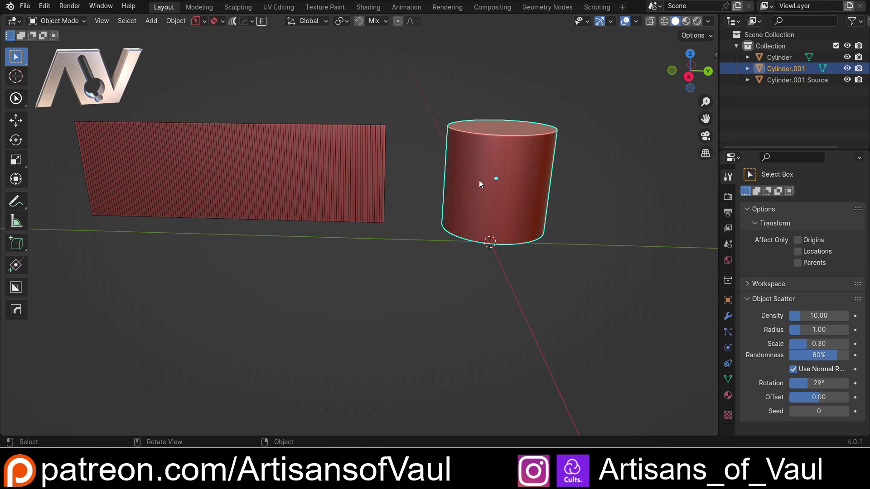
# Step: Add a cube and place it near the right end of the source grid
pyautogui.middleClick(398, 174)
pyautogui.press('shift+a')
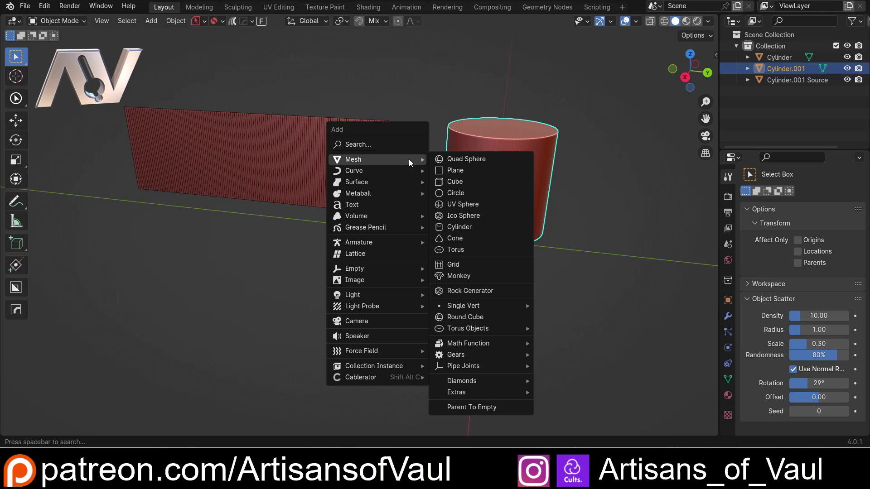
pyautogui.click(455, 184)
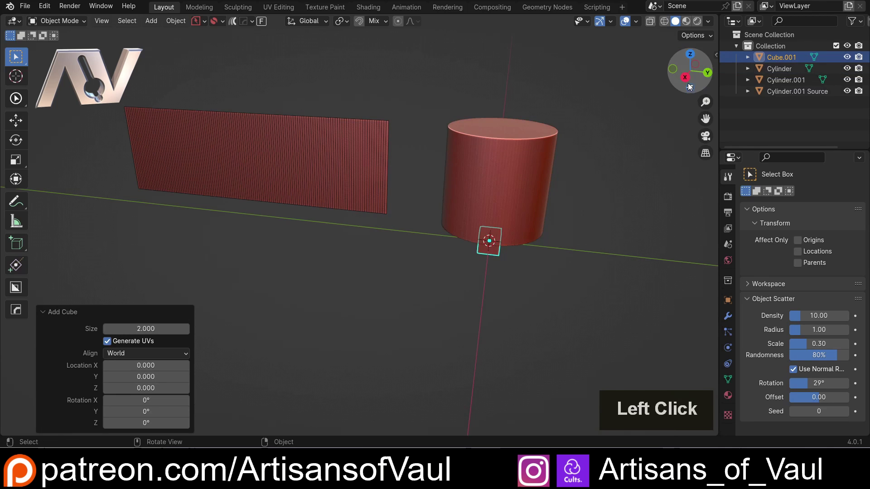
pyautogui.press('g')
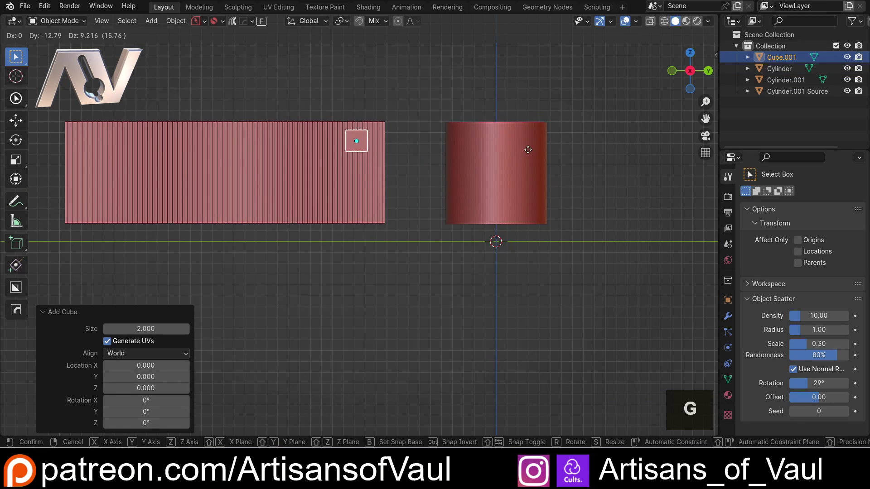
pyautogui.click(537, 148)
pyautogui.middleClick(413, 134)
pyautogui.scroll(3)
pyautogui.middleClick(404, 104)
# Step: Scale the cube thin along X into a flat plate and apply all its transforms
pyautogui.press('s')
pyautogui.press('y')
pyautogui.press('x')
pyautogui.click(370, 166)
pyautogui.middleClick(305, 168)
pyautogui.scroll(3)
pyautogui.middleClick(269, 117)
pyautogui.middleClick(348, 170)
pyautogui.scroll(3)
pyautogui.press('ctrl+a')
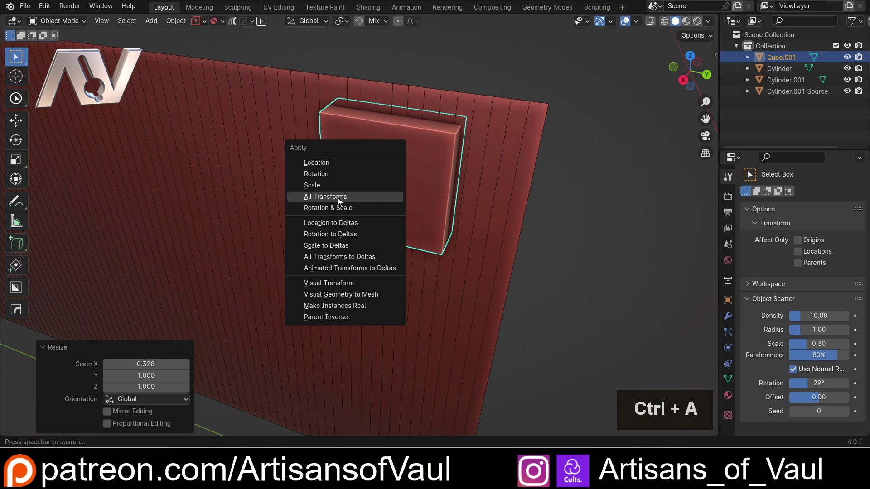
pyautogui.click(339, 214)
# Step: Give the plate ten loop cuts in Edit Mode and return to Object Mode
pyautogui.press('Tab')
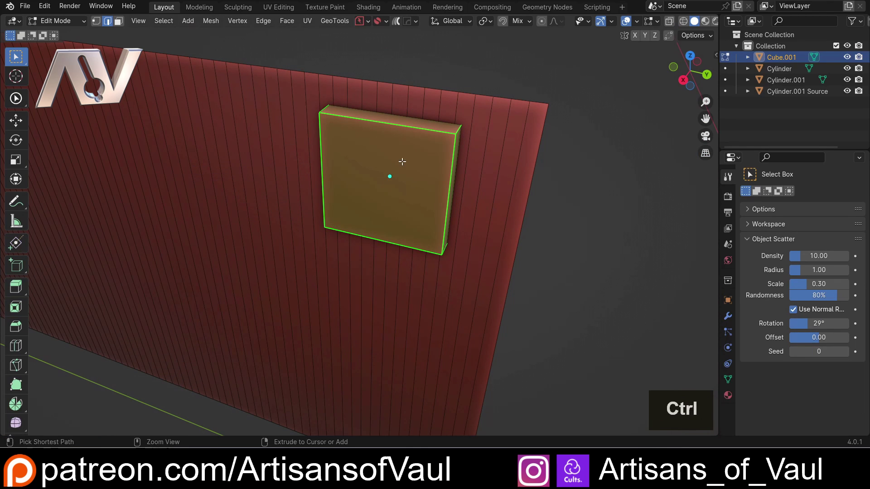
pyautogui.press('ctrl+r')
pyautogui.scroll(3)
pyautogui.click(405, 127)
pyautogui.press('Escape')
pyautogui.press('Tab')
pyautogui.scroll(-3)
pyautogui.middleClick(413, 170)
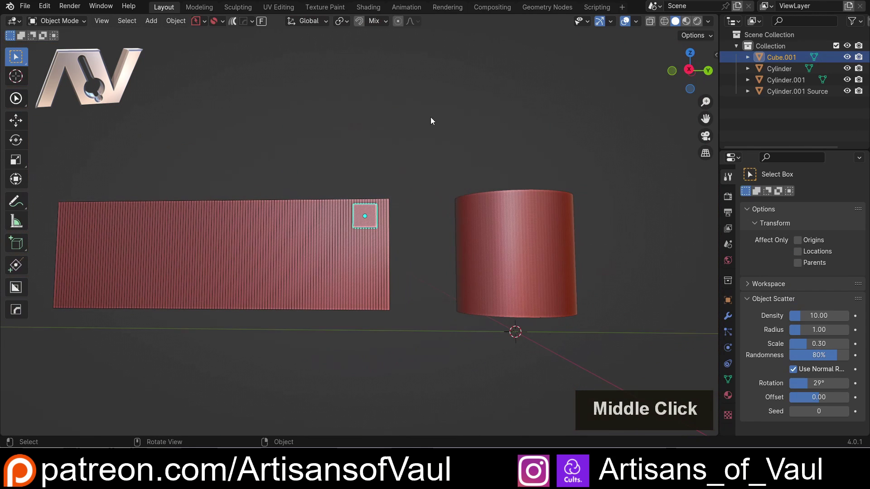
pyautogui.click(690, 72)
pyautogui.middleClick(470, 166)
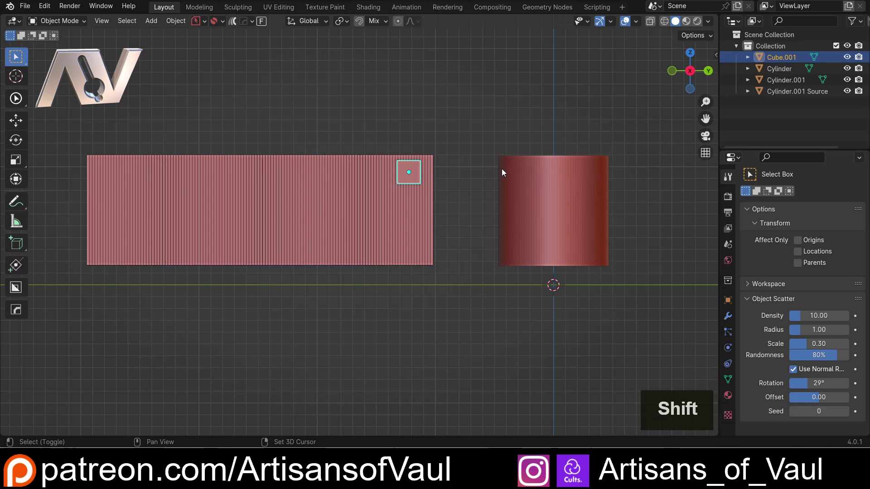
# Step: Add an Array modifier to Cube.001 with Count 5 and Relative Offset Y -1.5
pyautogui.click(732, 319)
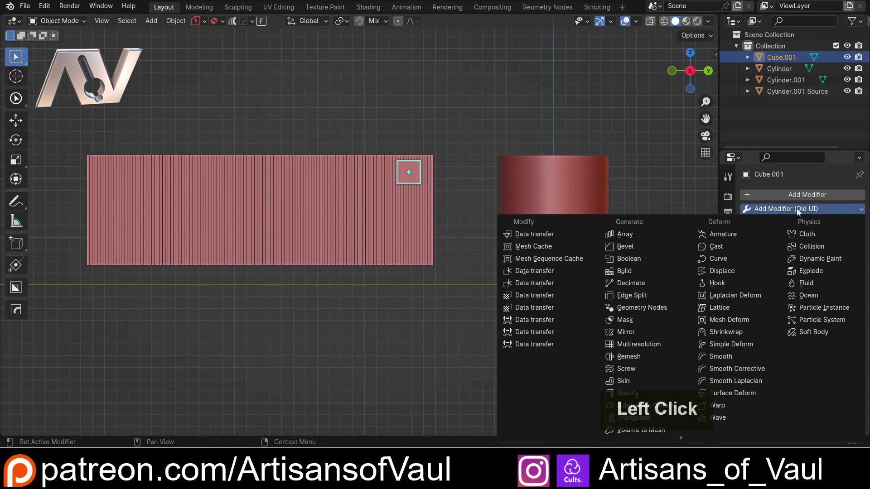
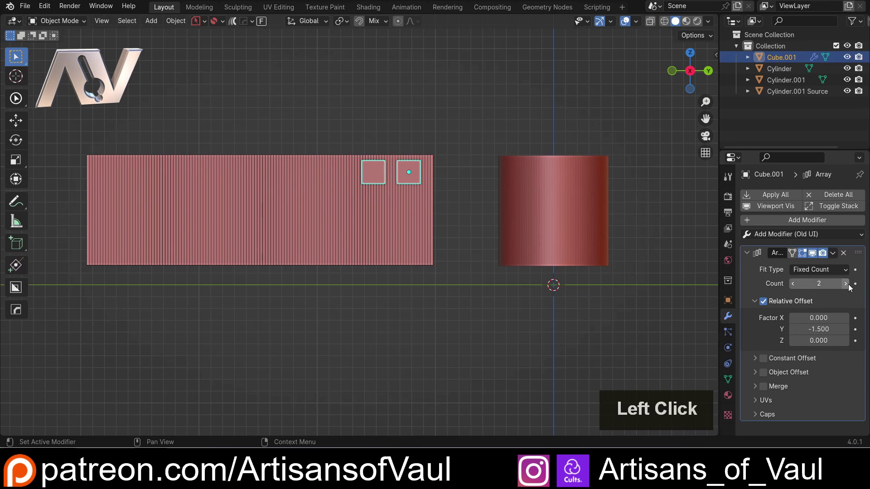
pyautogui.click(850, 288)
pyautogui.doubleClick(850, 288)
pyautogui.click(347, 339)
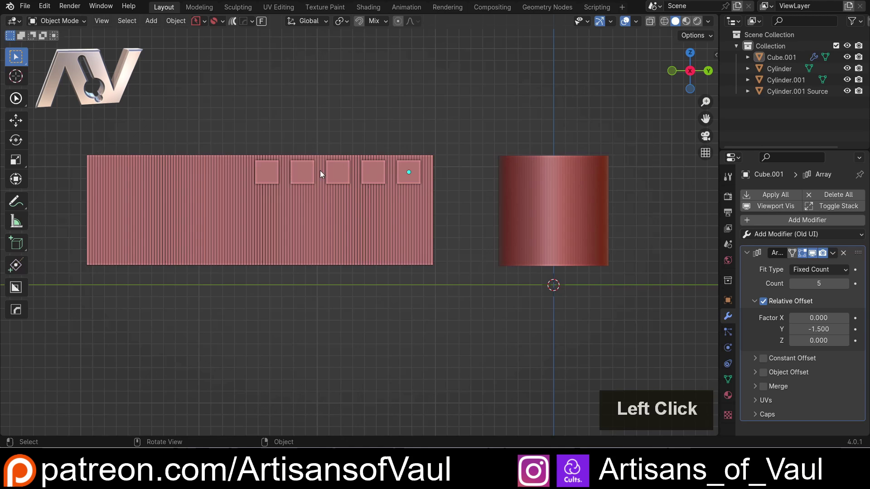
pyautogui.middleClick(293, 192)
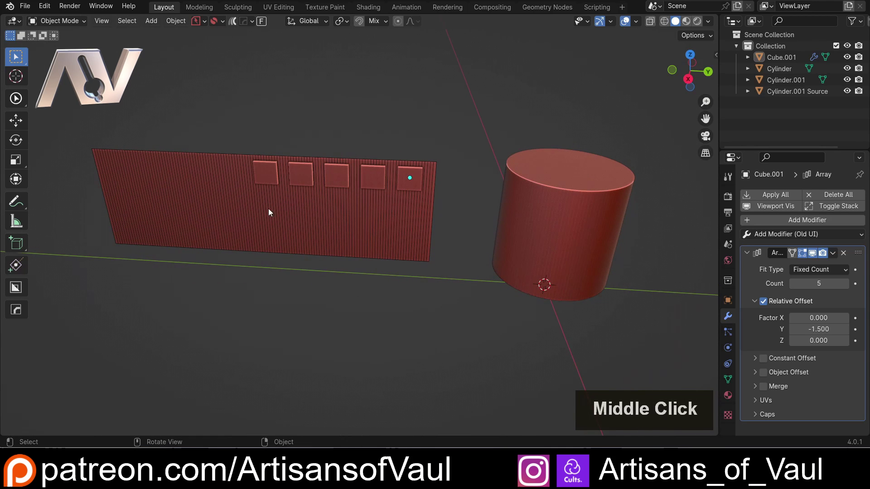
# Step: Move the plate row and panel together into position along the grid
pyautogui.click(144, 83)
pyautogui.middleClick(441, 219)
pyautogui.press('g')
pyautogui.press('y')
pyautogui.press('x')
pyautogui.click(193, 367)
pyautogui.middleClick(223, 306)
pyautogui.scroll(-3)
pyautogui.middleClick(356, 179)
pyautogui.press('g')
pyautogui.press('y')
pyautogui.click(673, 241)
# Step: Orbit around the scene to inspect the five plates on the panel
pyautogui.middleClick(429, 151)
pyautogui.scroll(3)
pyautogui.middleClick(396, 170)
pyautogui.middleClick(409, 123)
pyautogui.middleClick(372, 125)
pyautogui.middleClick(335, 126)
pyautogui.click(406, 149)
pyautogui.middleClick(445, 247)
pyautogui.middleClick(463, 175)
pyautogui.scroll(3)
pyautogui.middleClick(411, 169)
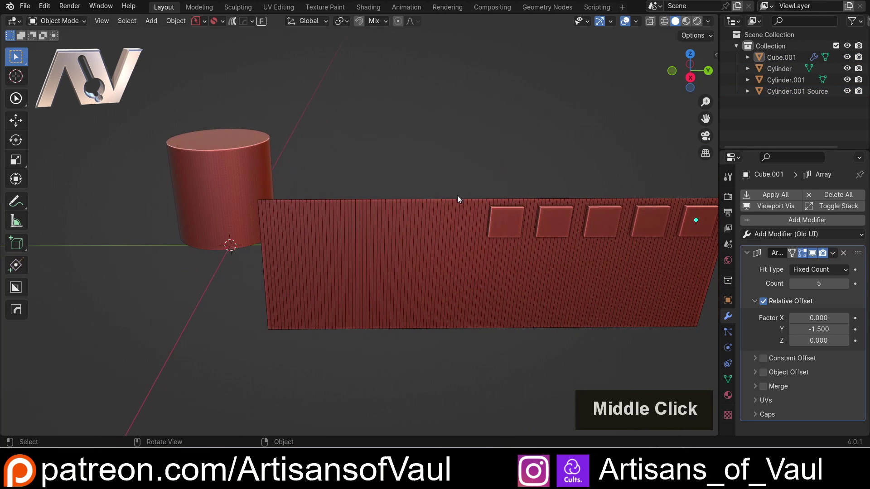
# Step: Cancel a first Flowify attempt, hide the original Cylinder in the Outliner, and select the plate row
pyautogui.click(516, 222)
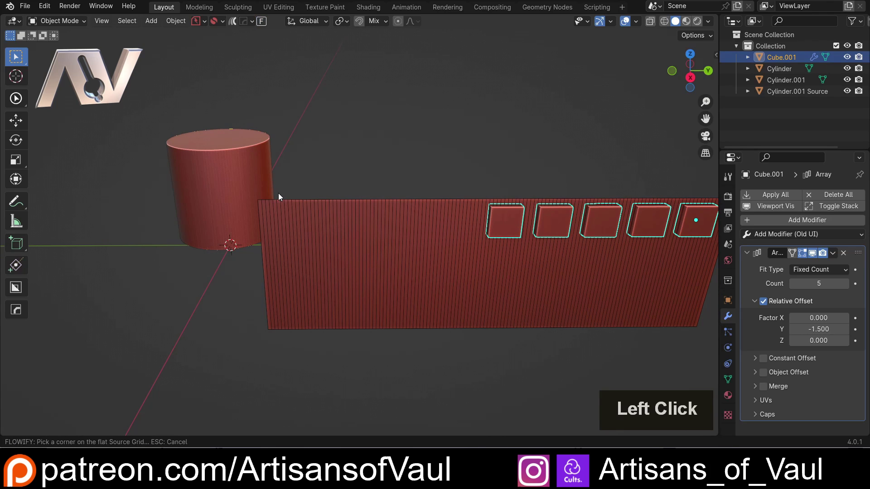
pyautogui.scroll(-3)
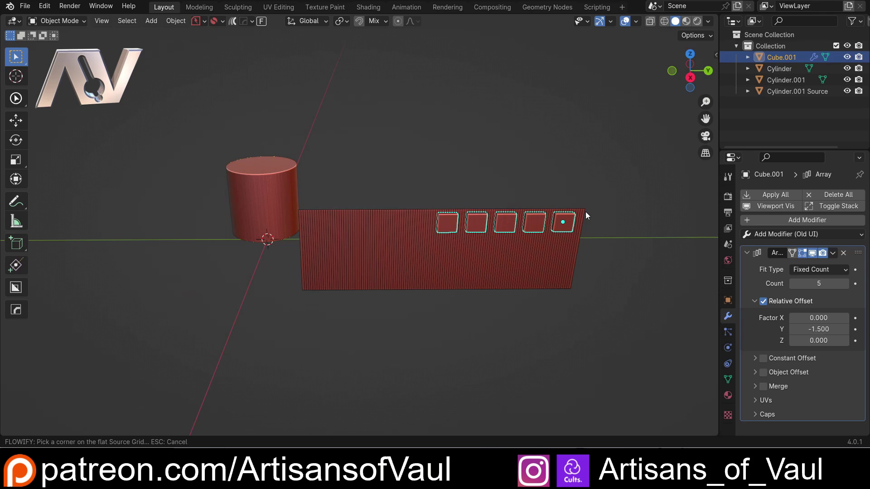
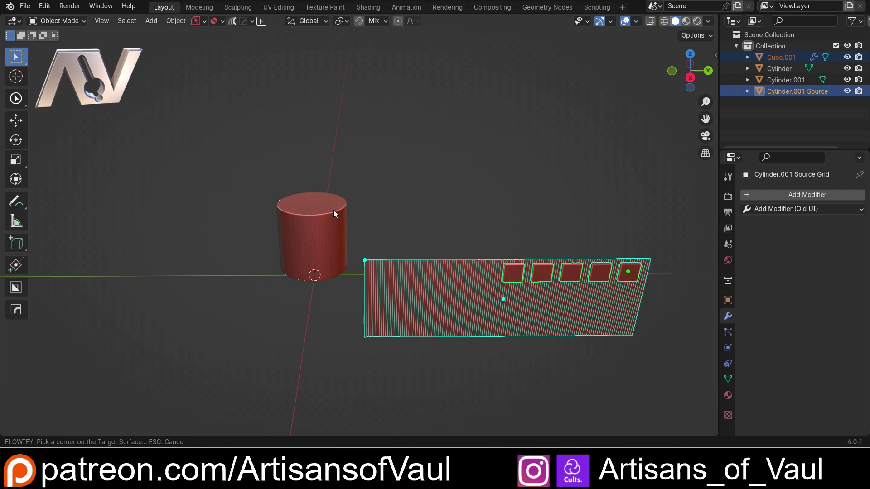
pyautogui.press('Escape')
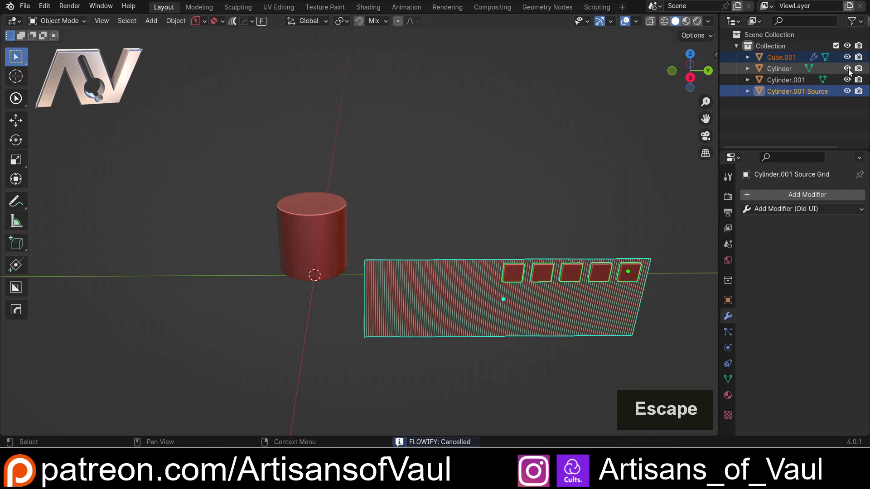
pyautogui.click(851, 70)
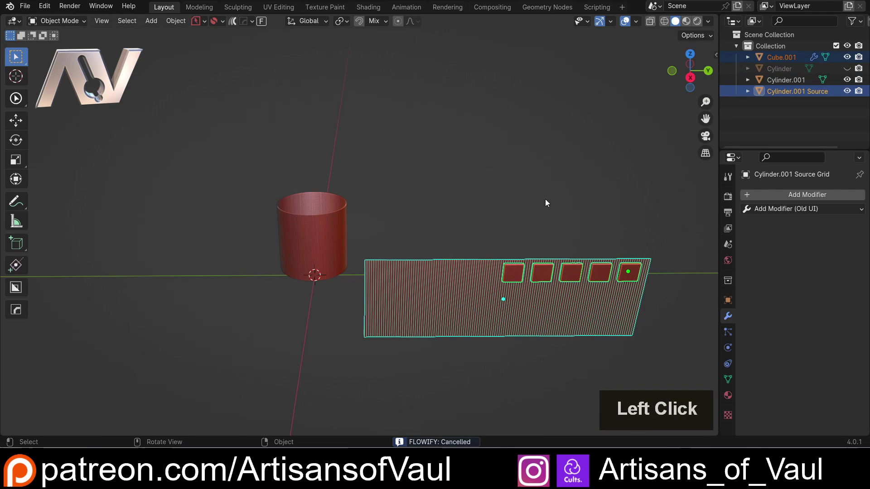
pyautogui.doubleClick(519, 275)
# Step: Run Flowify on Cube.001, picking the grid corner and matching cylinder-rim corner, creating 'Cube.001 Flowify'
pyautogui.click(264, 23)
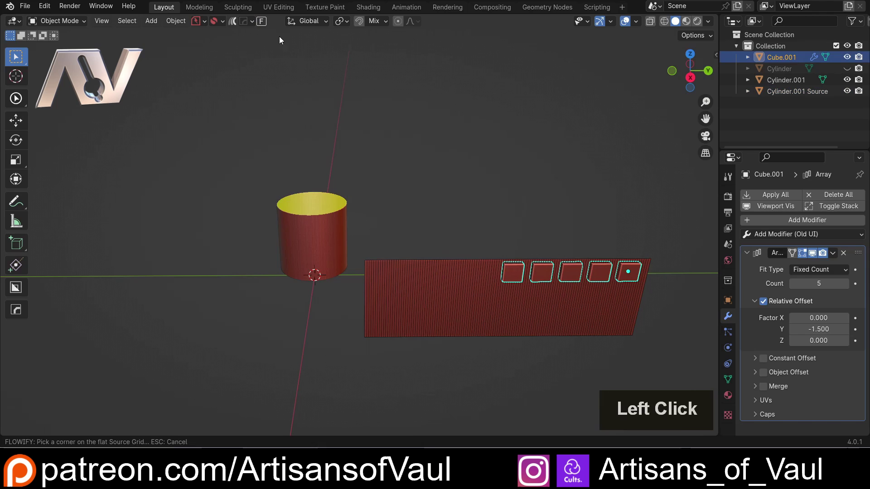
pyautogui.click(367, 265)
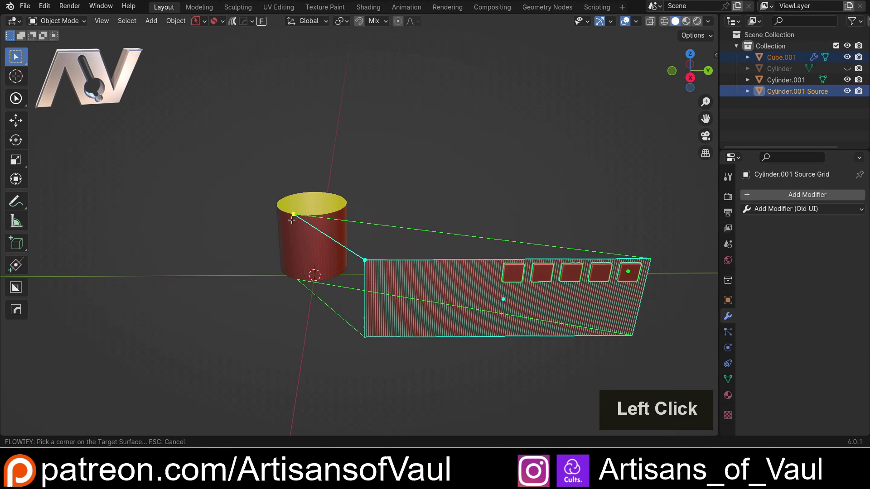
pyautogui.scroll(3)
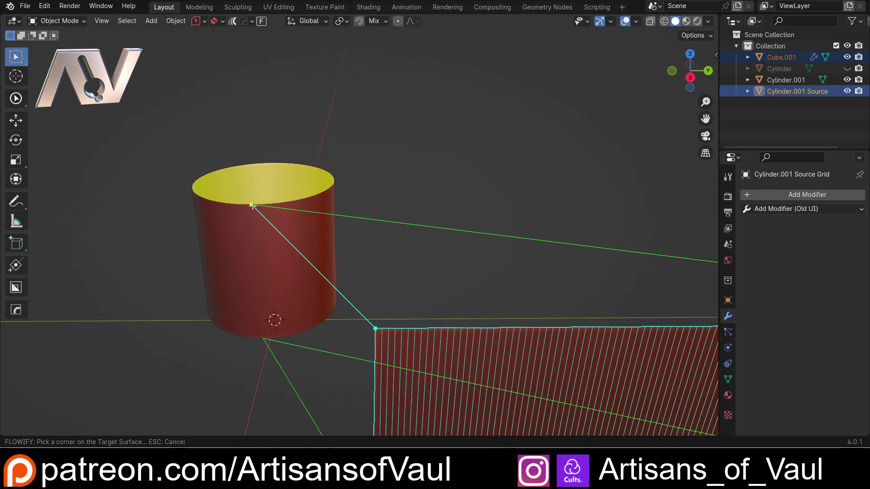
pyautogui.click(256, 208)
pyautogui.scroll(-3)
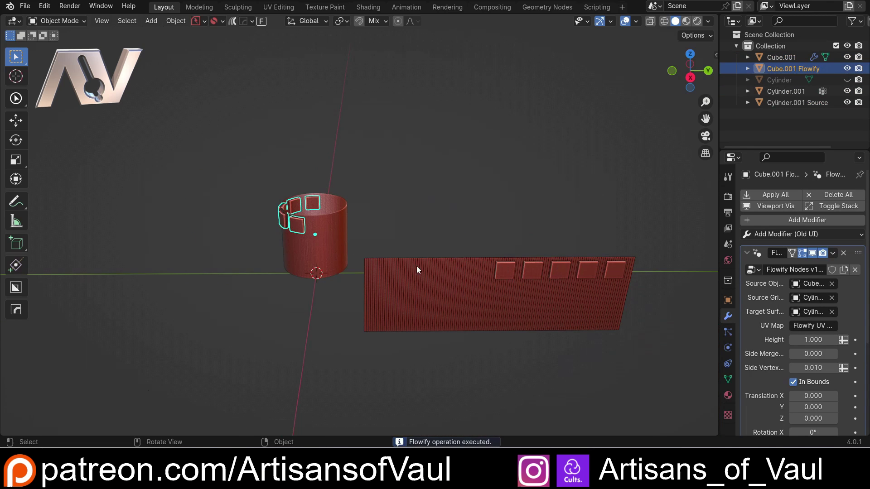
pyautogui.scroll(3)
pyautogui.click(26, 206)
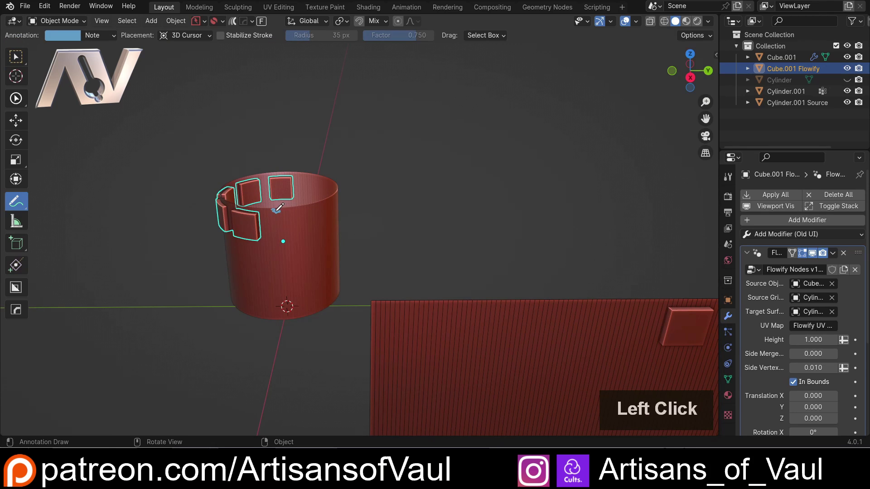
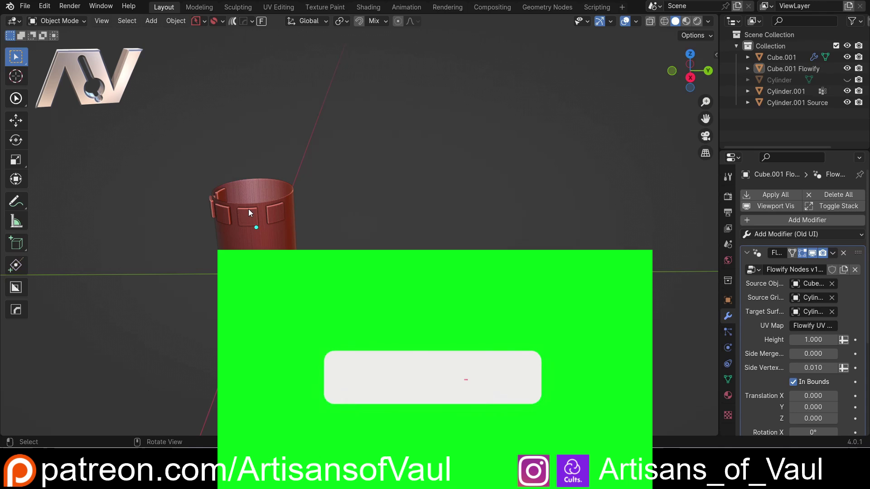
# Step: Undo the Flowify wrap and add a large cube scaled ~10.87, positioned in the scene
pyautogui.press('ctrl+z')
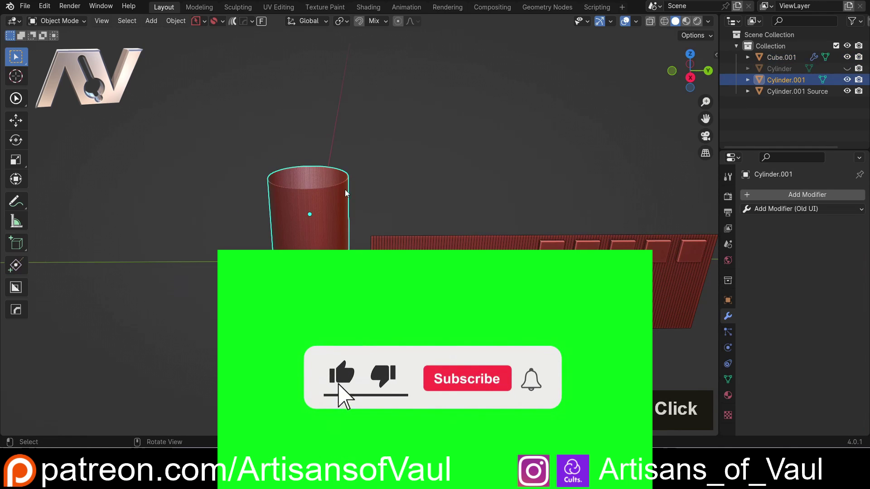
pyautogui.press('shift+a')
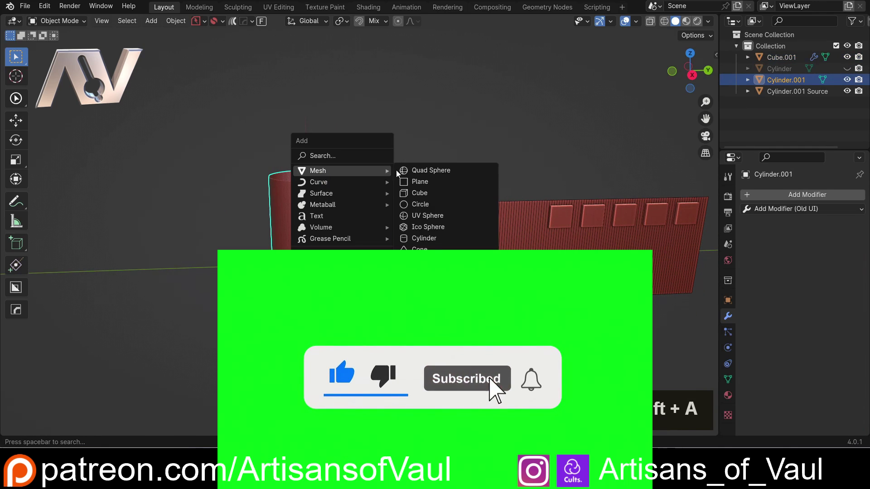
pyautogui.scroll(-3)
pyautogui.press('s')
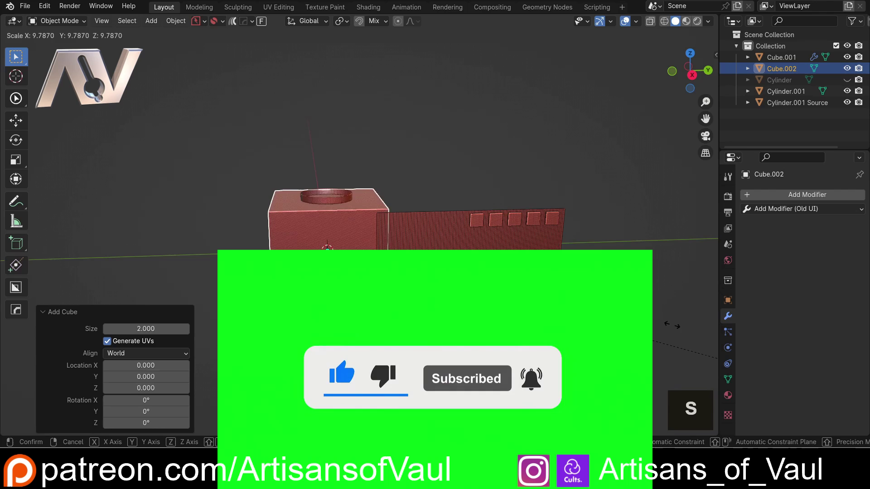
pyautogui.press('g')
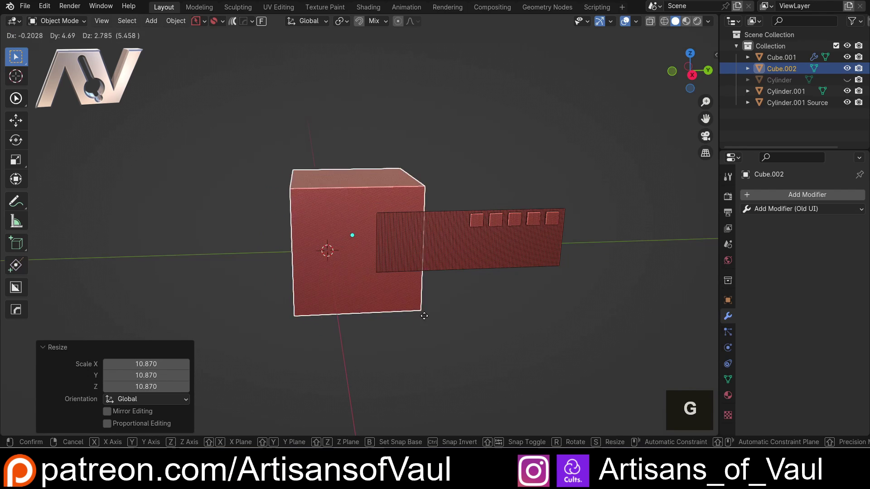
pyautogui.click(352, 318)
pyautogui.middleClick(303, 296)
pyautogui.middleClick(268, 278)
pyautogui.scroll(3)
pyautogui.middleClick(294, 277)
pyautogui.middleClick(264, 267)
pyautogui.middleClick(294, 252)
pyautogui.press('g')
pyautogui.press('y')
pyautogui.press('x')
pyautogui.click(296, 265)
pyautogui.scroll(-3)
pyautogui.middleClick(311, 236)
pyautogui.middleClick(330, 199)
pyautogui.press('ctrl+z')
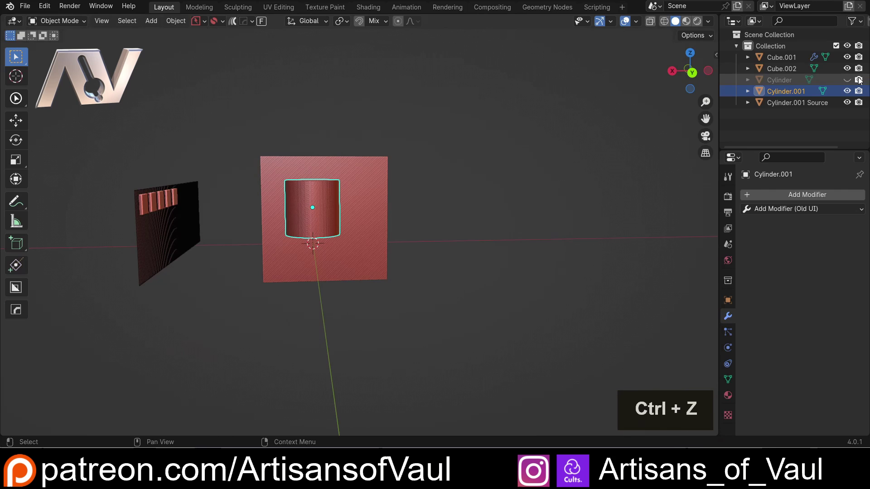
# Step: Unhide the solid Cylinder, reposition it and stretch it taller along Z
pyautogui.click(849, 84)
pyautogui.scroll(3)
pyautogui.middleClick(243, 154)
pyautogui.doubleClick(250, 158)
pyautogui.middleClick(299, 213)
pyautogui.click(694, 76)
pyautogui.press('g')
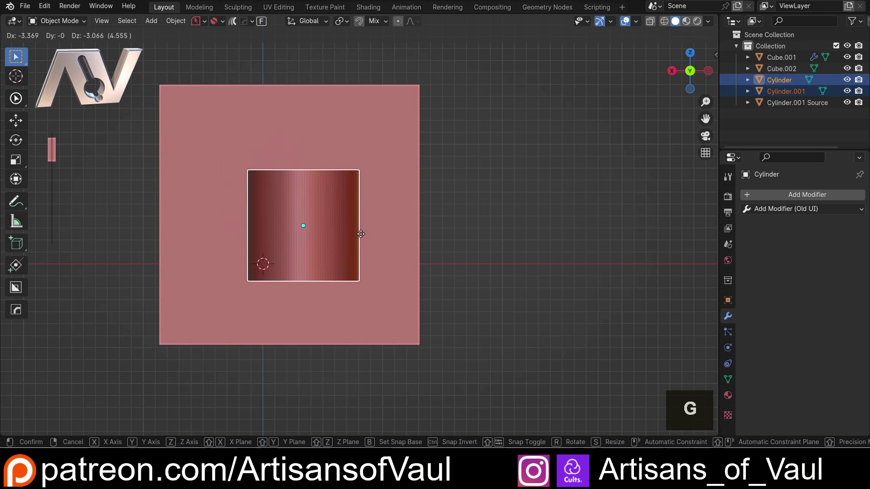
pyautogui.click(361, 236)
pyautogui.middleClick(322, 179)
pyautogui.click(297, 195)
pyautogui.middleClick(332, 204)
pyautogui.press('s')
pyautogui.press('z')
pyautogui.click(497, 162)
pyautogui.middleClick(357, 187)
# Step: Bevel the cylinder's rim loops into rounded domed ends, forming a capsule shape
pyautogui.press('Tab')
pyautogui.press('ctrl+a')
pyautogui.click(322, 136)
pyautogui.press('Tab')
pyautogui.click(311, 122)
pyautogui.click(305, 324)
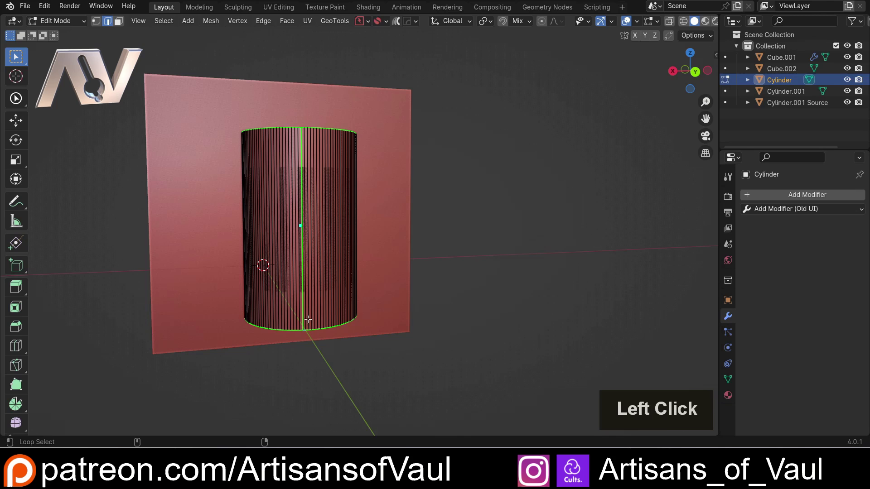
pyautogui.click(302, 183)
pyautogui.press('ctrl+b')
pyautogui.scroll(3)
pyautogui.click(487, 208)
pyautogui.press('Tab')
pyautogui.click(479, 159)
pyautogui.scroll(-3)
pyautogui.middleClick(361, 219)
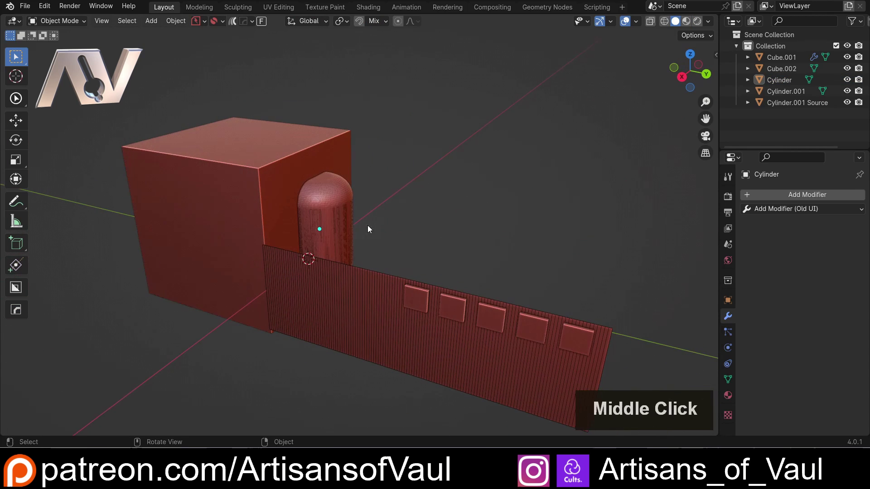
# Step: Hide the solid cylinder and shift the Cube.001 plate row -13.93 along Y on the panel
pyautogui.click(335, 193)
pyautogui.middleClick(450, 204)
pyautogui.press('h')
pyautogui.middleClick(409, 236)
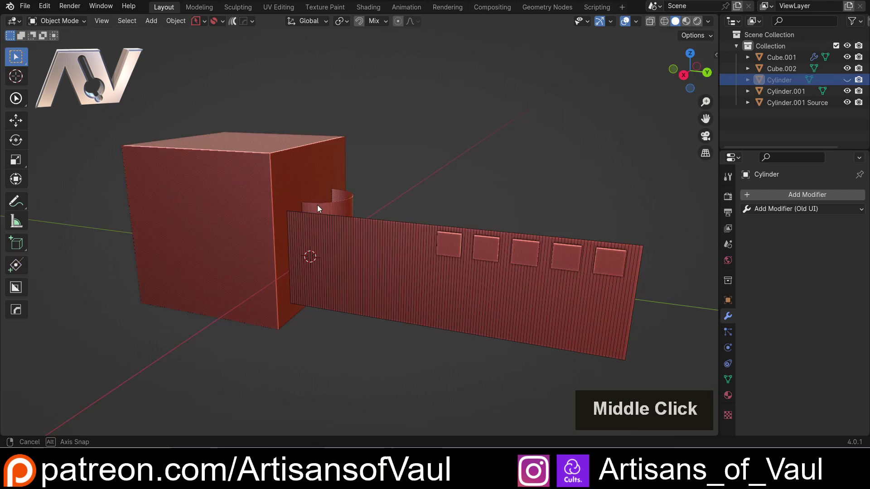
pyautogui.middleClick(478, 263)
pyautogui.middleClick(455, 255)
pyautogui.middleClick(449, 254)
pyautogui.middleClick(401, 260)
pyautogui.click(409, 272)
pyautogui.middleClick(416, 255)
pyautogui.middleClick(449, 248)
pyautogui.press('g')
pyautogui.press('y')
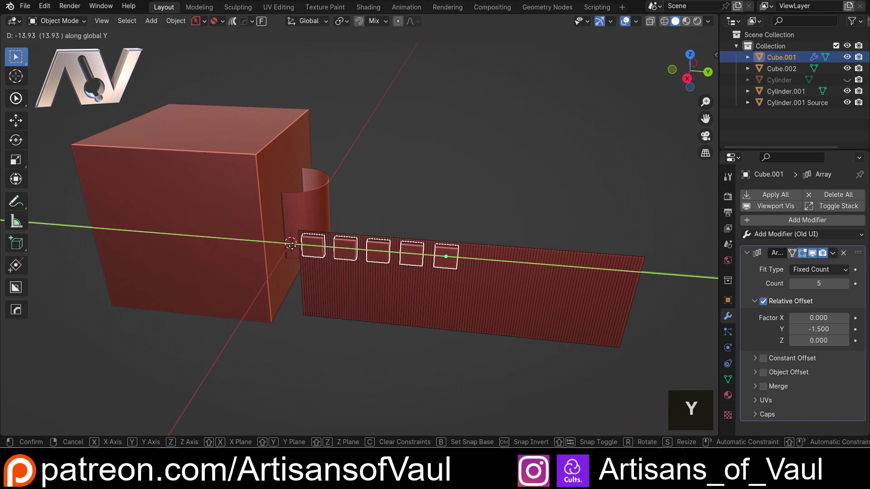
pyautogui.click(295, 248)
# Step: Flowify the plates from the source grid corner onto the hollow cylinder, creating 'Cube.001 Flowify'
pyautogui.scroll(3)
pyautogui.middleClick(325, 223)
pyautogui.scroll(-3)
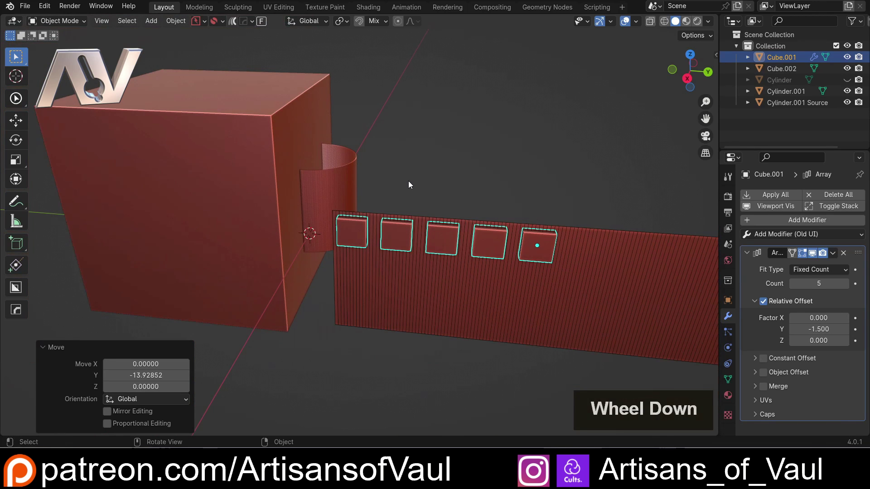
pyautogui.click(262, 25)
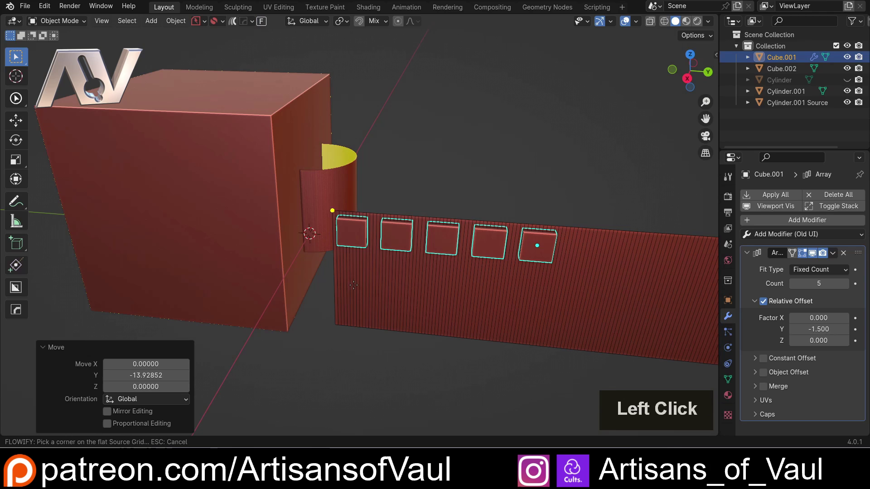
pyautogui.click(336, 216)
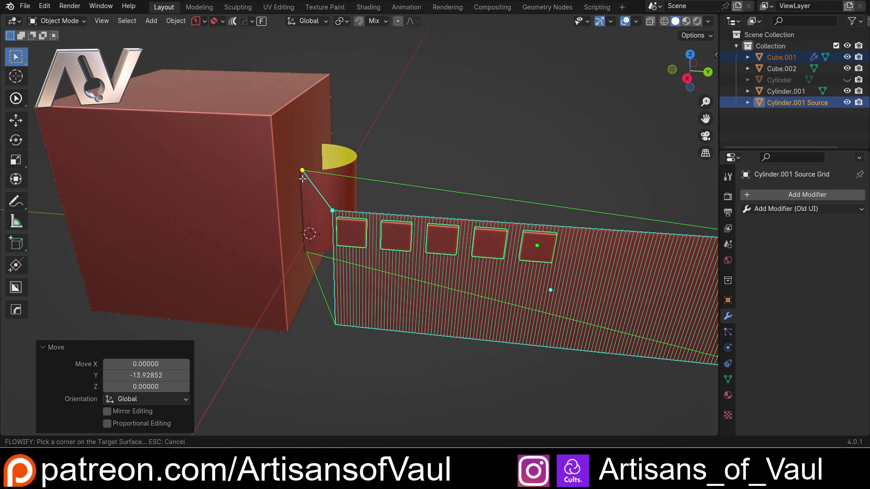
pyautogui.click(303, 174)
pyautogui.middleClick(426, 198)
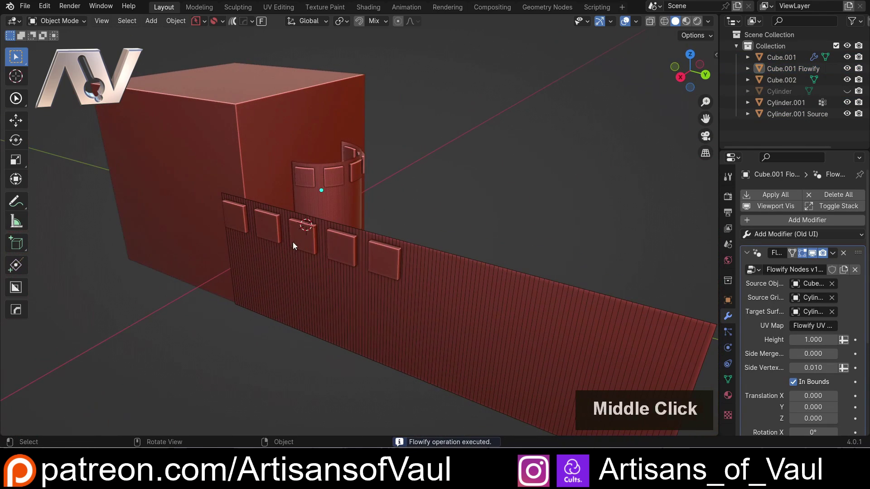
# Step: Move the three arrayed plates along Y and then along Z so they land on the wrapped band
pyautogui.click(293, 242)
pyautogui.middleClick(462, 153)
pyautogui.click(790, 287)
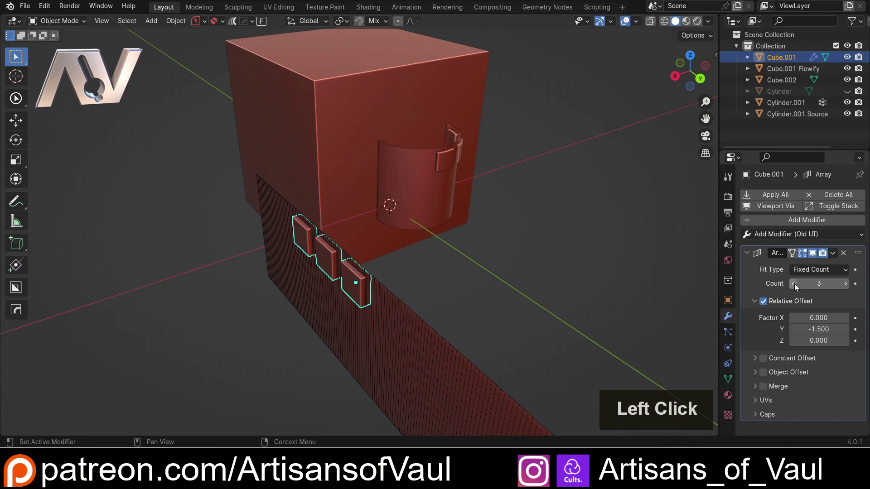
pyautogui.middleClick(565, 229)
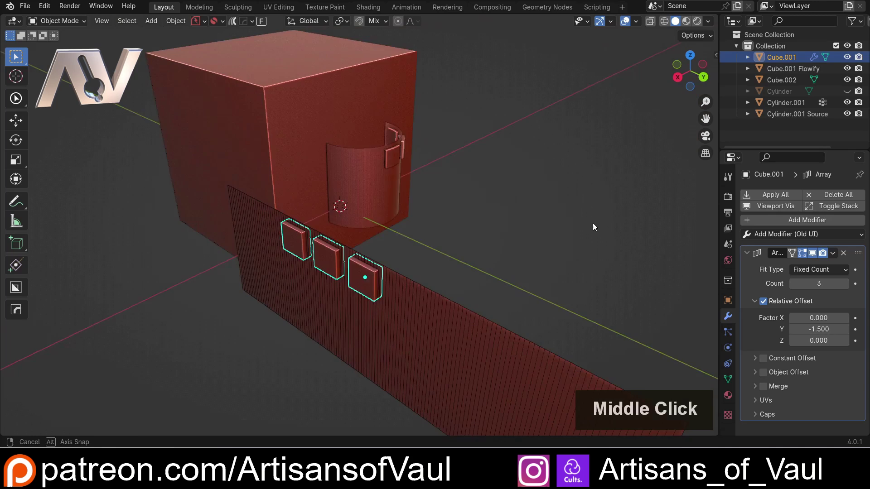
pyautogui.press('g')
pyautogui.press('y')
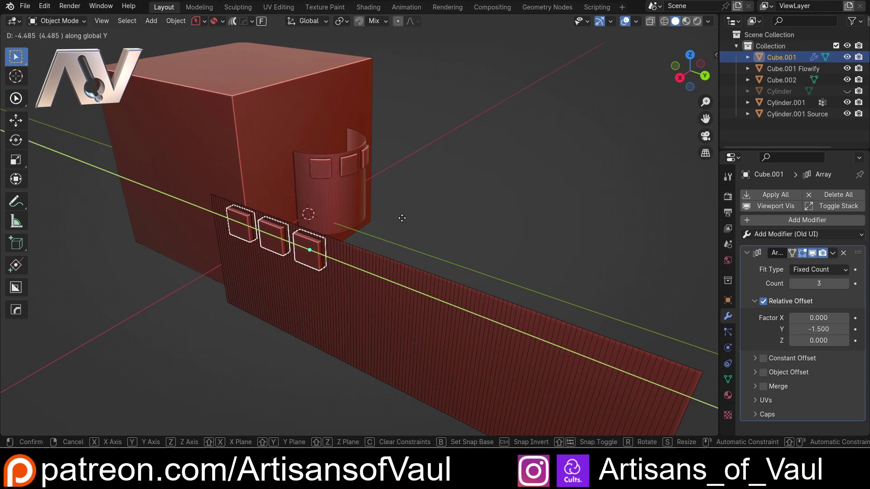
pyautogui.click(420, 227)
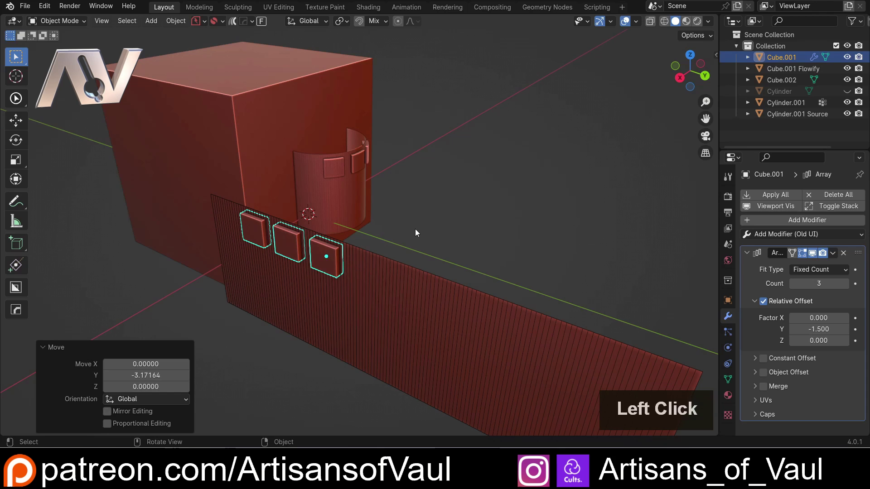
pyautogui.press('g')
pyautogui.press('z')
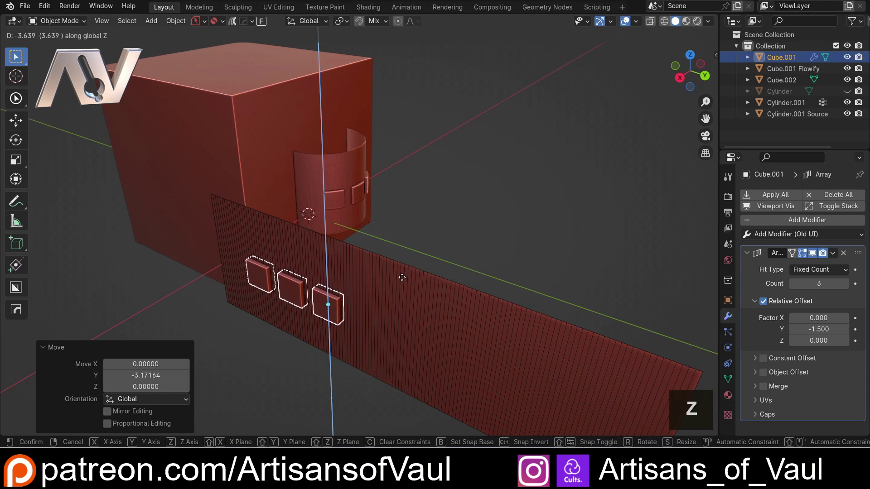
pyautogui.doubleClick(461, 219)
# Step: Orbit and pan around the capsule to inspect the wrapped plate band
pyautogui.middleClick(452, 214)
pyautogui.middleClick(302, 221)
pyautogui.middleClick(353, 230)
pyautogui.middleClick(328, 235)
pyautogui.middleClick(322, 238)
pyautogui.scroll(3)
pyautogui.middleClick(300, 199)
pyautogui.scroll(-3)
pyautogui.middleClick(293, 166)
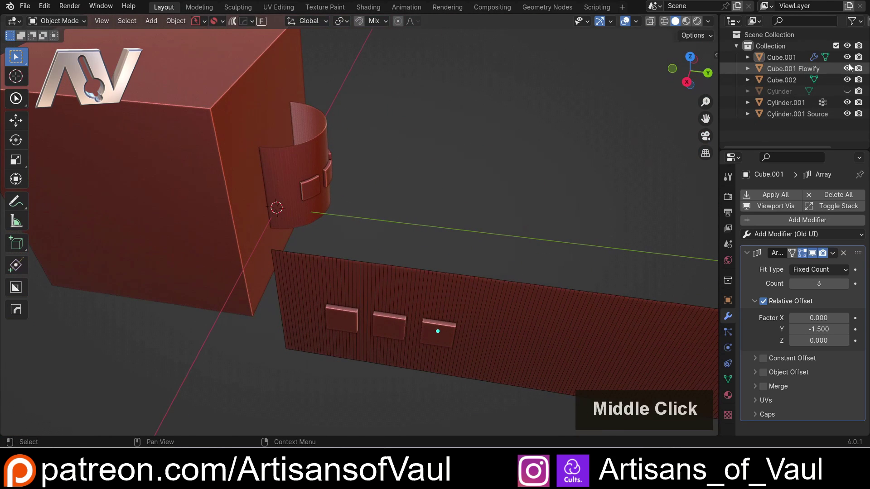
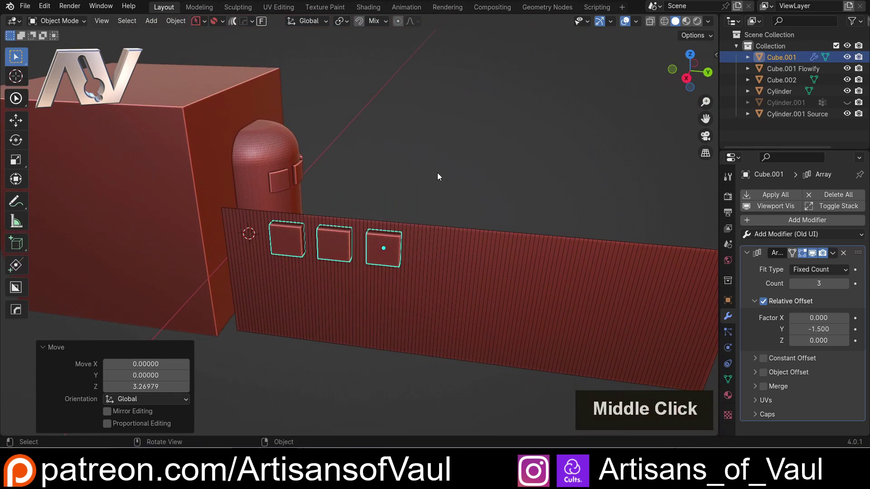
# Step: Mirror the source strip's plates to the opposite side with the HardOps Alt+X gizmo, forming a second row
pyautogui.middleClick(391, 168)
pyautogui.doubleClick(505, 252)
pyautogui.press('alt+x')
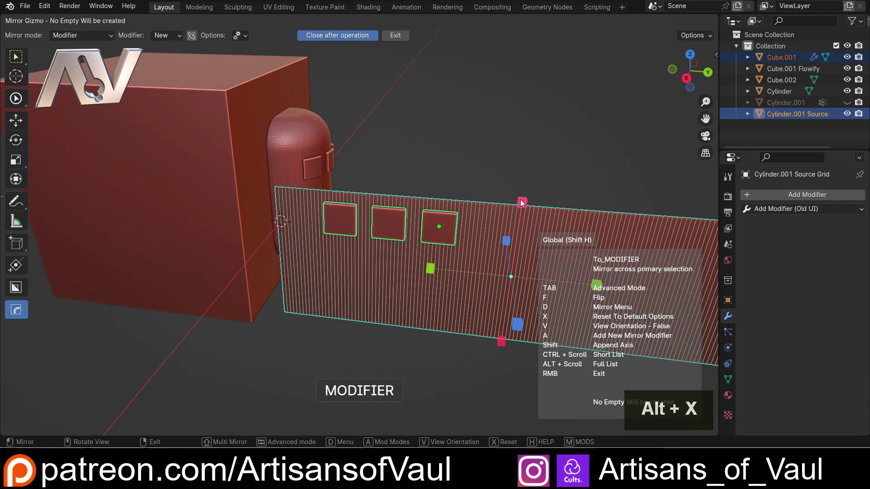
pyautogui.click(526, 208)
pyautogui.middleClick(493, 173)
pyautogui.middleClick(598, 236)
pyautogui.middleClick(545, 229)
pyautogui.middleClick(414, 211)
pyautogui.middleClick(337, 200)
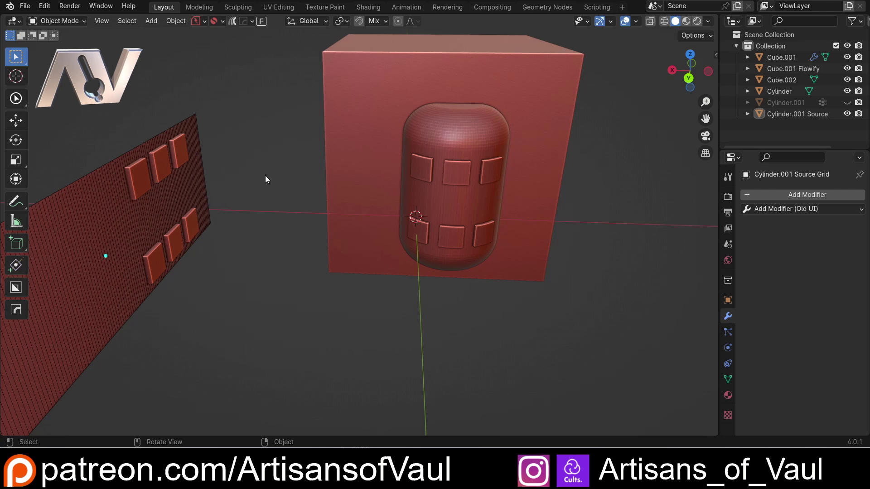
pyautogui.middleClick(220, 122)
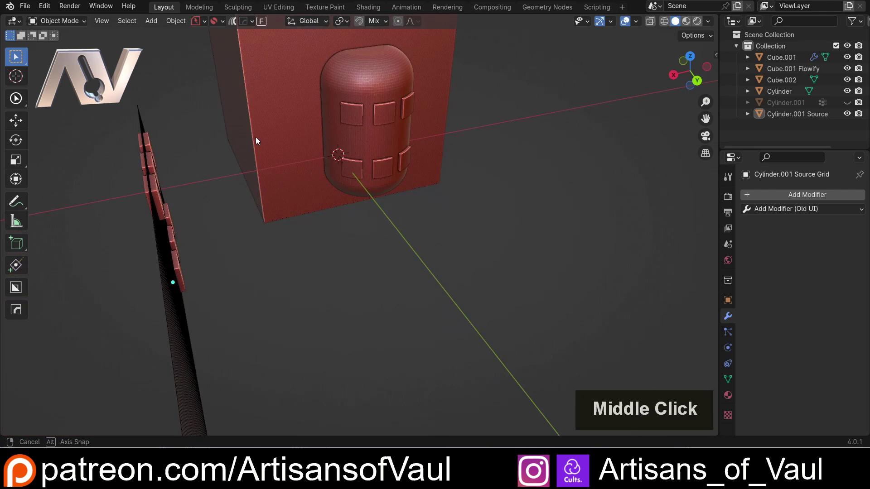
pyautogui.middleClick(292, 163)
pyautogui.middleClick(273, 168)
pyautogui.middleClick(261, 172)
# Step: Delete the leftover extra object and hide the flat source strip in the outliner
pyautogui.press('Delete')
pyautogui.middleClick(411, 220)
pyautogui.click(106, 153)
pyautogui.press('Delete')
pyautogui.press('ctrl+z')
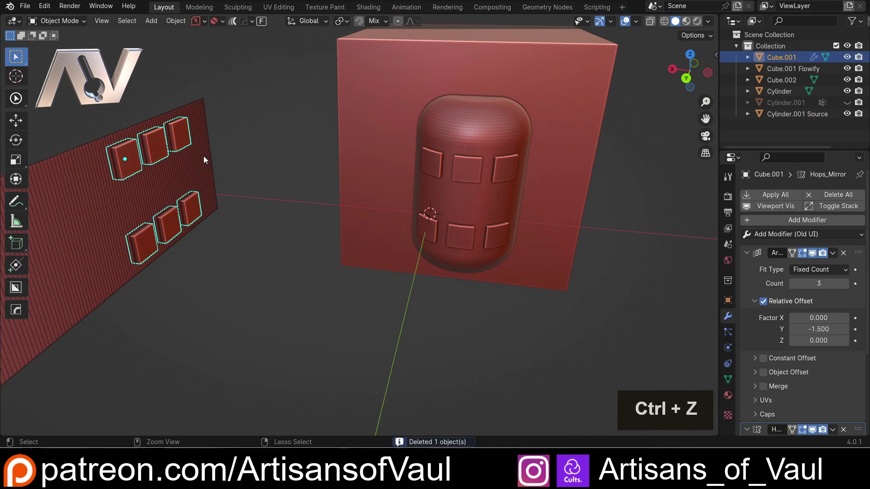
pyautogui.click(274, 166)
pyautogui.doubleClick(160, 214)
pyautogui.click(245, 347)
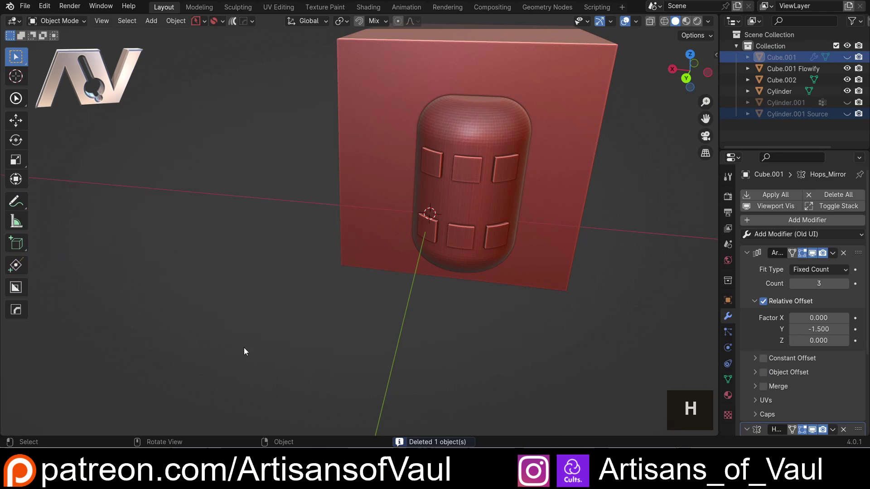
pyautogui.middleClick(228, 264)
pyautogui.middleClick(303, 204)
pyautogui.middleClick(223, 181)
pyautogui.middleClick(222, 194)
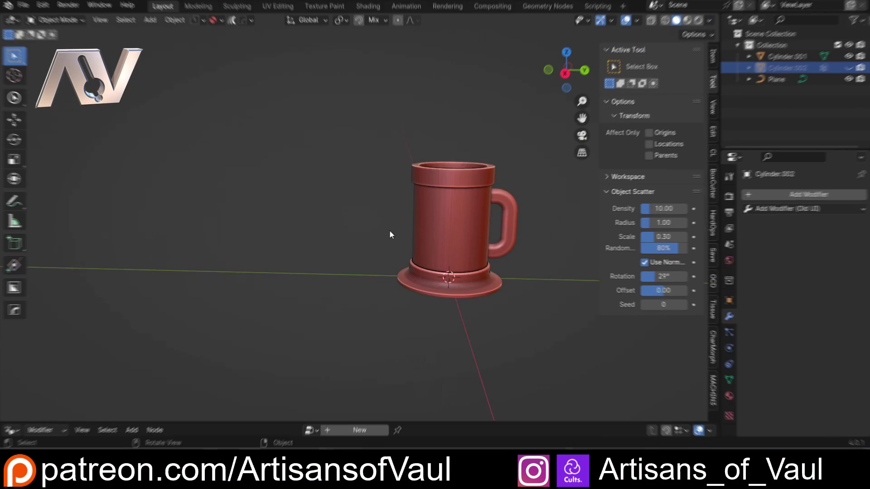
# Step: Select the tankard body and, in Edit Mode, select its body faces
pyautogui.middleClick(335, 202)
pyautogui.middleClick(311, 202)
pyautogui.middleClick(274, 202)
pyautogui.scroll(3)
pyautogui.middleClick(192, 186)
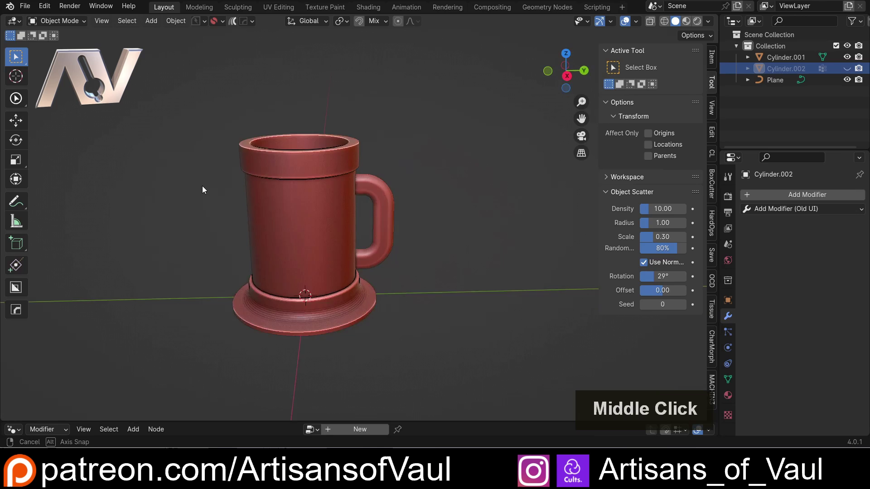
pyautogui.scroll(3)
pyautogui.middleClick(311, 204)
pyautogui.click(321, 217)
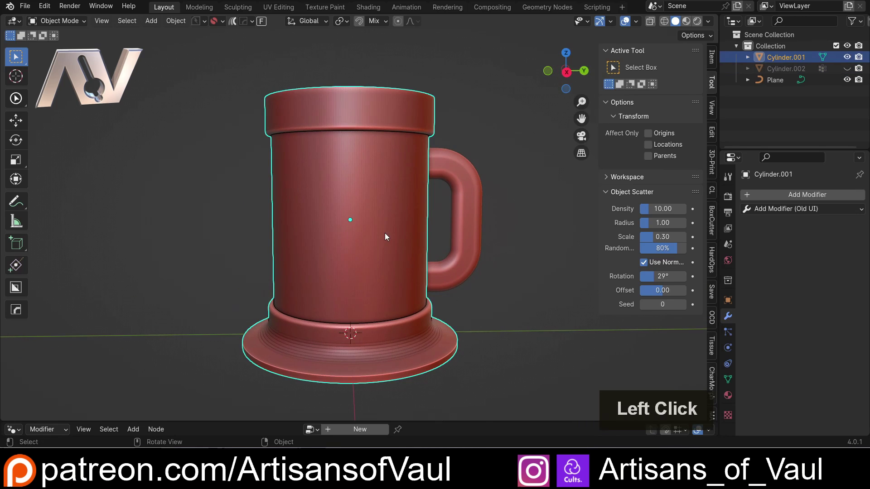
pyautogui.press('Tab')
pyautogui.doubleClick(354, 208)
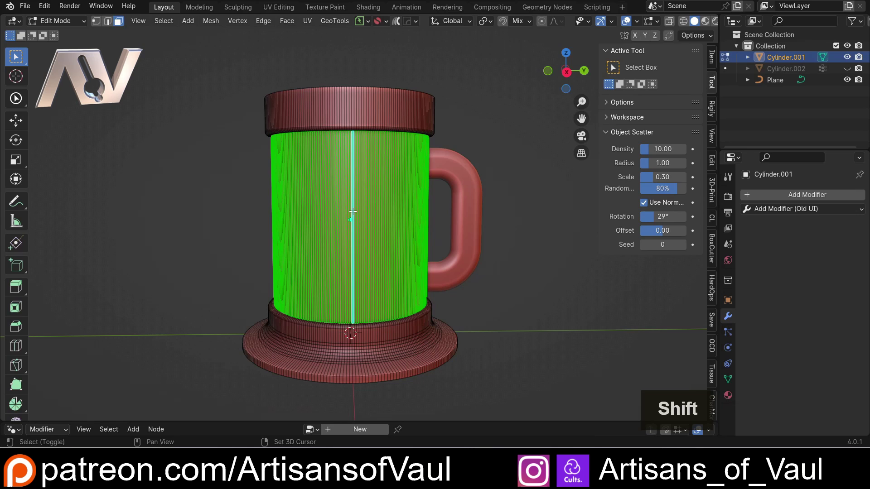
# Step: Separate the body faces and generate a flat Flowify source grid from them
pyautogui.press('shift+d')
pyautogui.press('Escape')
pyautogui.press('p')
pyautogui.click(440, 190)
pyautogui.press('Tab')
pyautogui.click(411, 112)
pyautogui.click(379, 185)
pyautogui.middleClick(347, 200)
pyautogui.click(261, 25)
pyautogui.scroll(-3)
pyautogui.click(586, 72)
# Step: Rotate the unrolled grid 90° and move it vertically into place
pyautogui.middleClick(459, 183)
pyautogui.press('r')
pyautogui.press('KP_9')
pyautogui.press('KP_Enter')
pyautogui.press('g')
pyautogui.press('z')
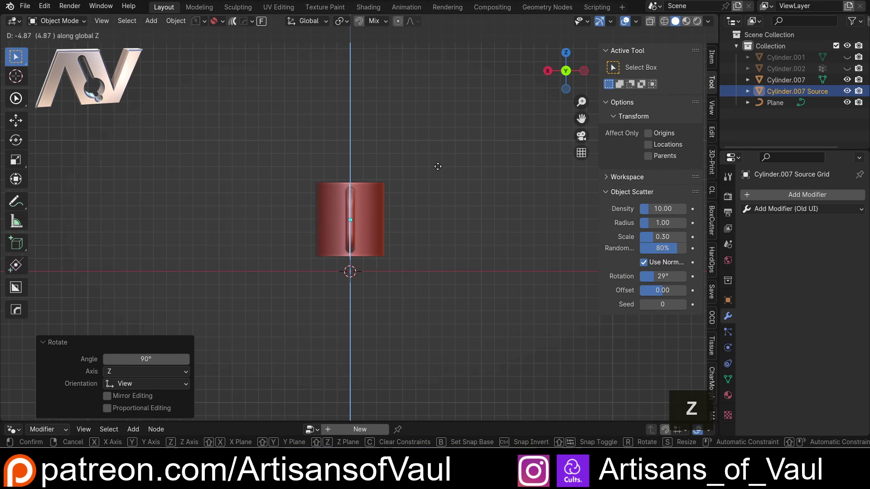
pyautogui.click(440, 171)
# Step: Slide the grid along Y to sit beside the mug and select the flat ribbed grid
pyautogui.middleClick(466, 228)
pyautogui.middleClick(531, 228)
pyautogui.press('g')
pyautogui.press('y')
pyautogui.click(351, 223)
pyautogui.doubleClick(396, 263)
pyautogui.middleClick(323, 280)
pyautogui.middleClick(355, 278)
pyautogui.scroll(3)
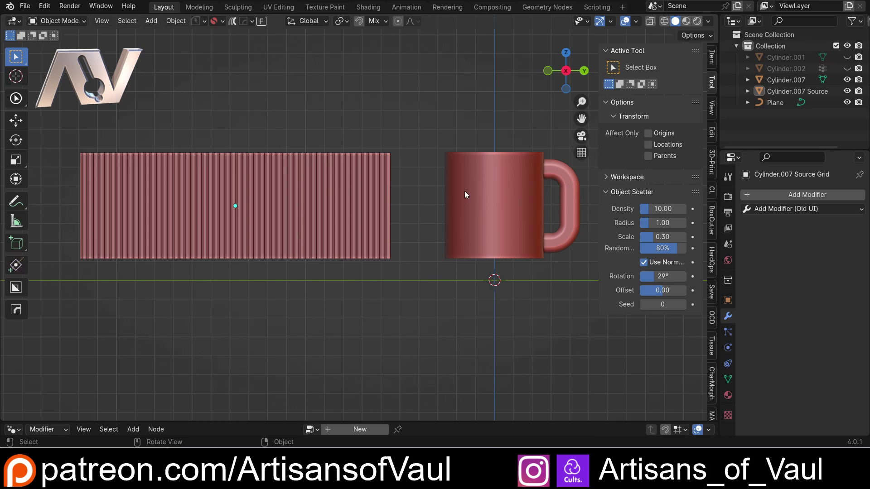
pyautogui.click(390, 138)
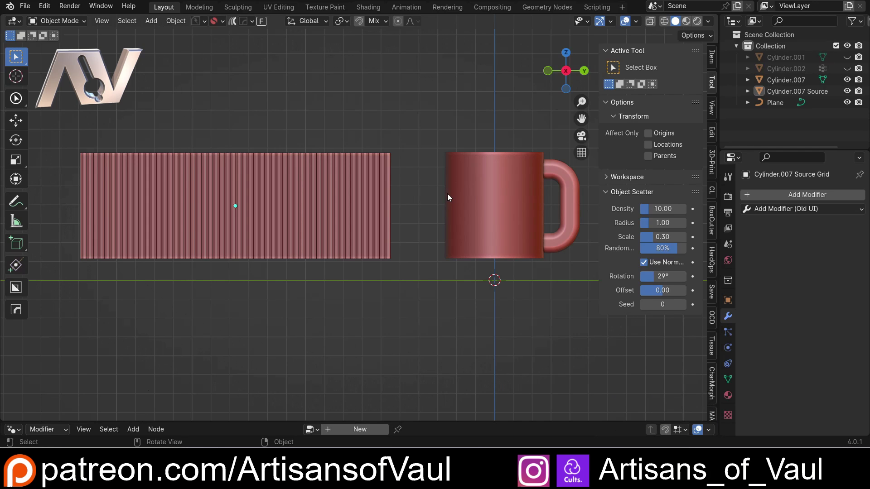
pyautogui.middleClick(362, 191)
pyautogui.middleClick(367, 195)
pyautogui.middleClick(375, 200)
pyautogui.click(343, 202)
pyautogui.middleClick(442, 212)
pyautogui.middleClick(450, 211)
# Step: Add a new cylinder, Cylinder.008, at the centre of the flat grid
pyautogui.middleClick(451, 212)
pyautogui.middleClick(411, 207)
pyautogui.middleClick(432, 207)
pyautogui.press('shift+a')
pyautogui.click(551, 278)
pyautogui.scroll(-3)
pyautogui.press('alt+a')
pyautogui.scroll(3)
pyautogui.middleClick(208, 243)
pyautogui.middleClick(229, 242)
pyautogui.middleClick(258, 244)
pyautogui.scroll(3)
pyautogui.doubleClick(349, 220)
# Step: Rotate the cylinder 90° on X and scale it down to a thin rod
pyautogui.press('r')
pyautogui.press('y')
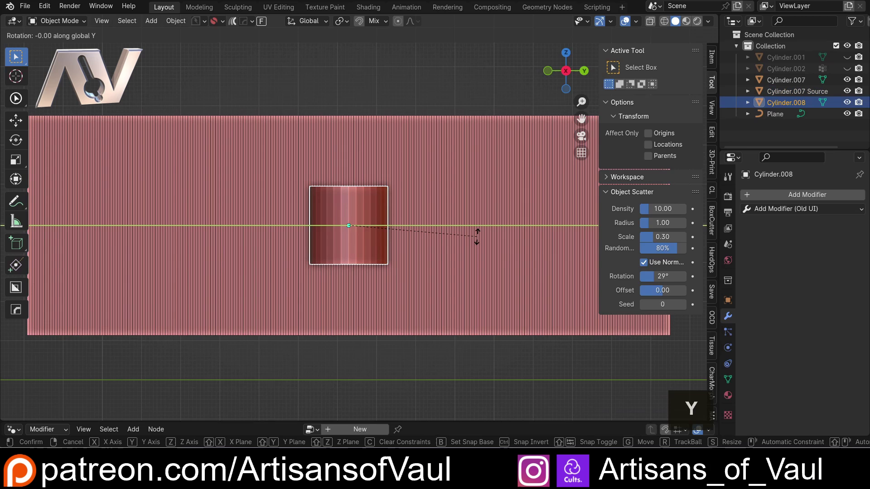
pyautogui.press('x')
pyautogui.press('9')
pyautogui.press('Return')
pyautogui.press('s')
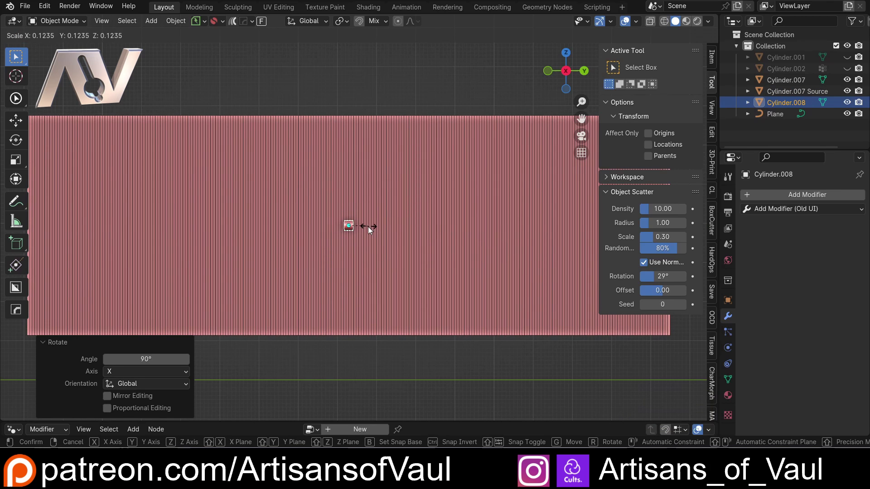
pyautogui.click(371, 230)
pyautogui.scroll(-3)
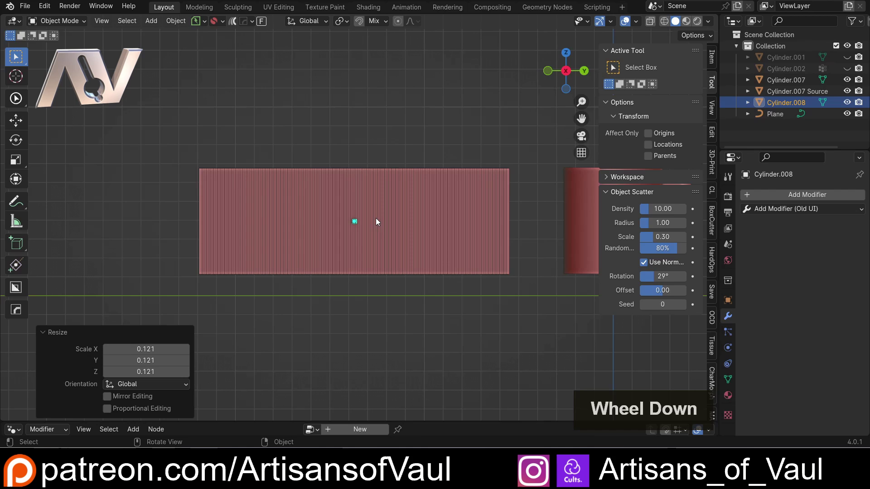
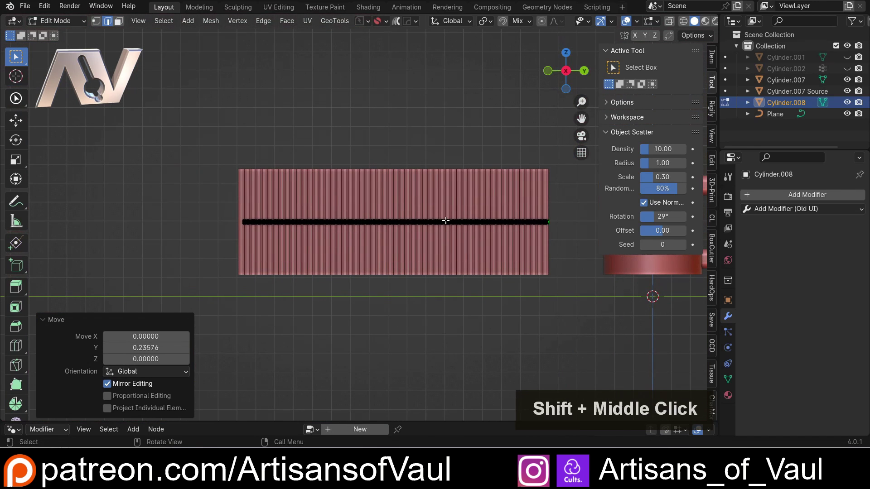
# Step: Symmetrize the stretched rod so it runs across the whole grid, then leave Edit Mode
pyautogui.press('alt+x')
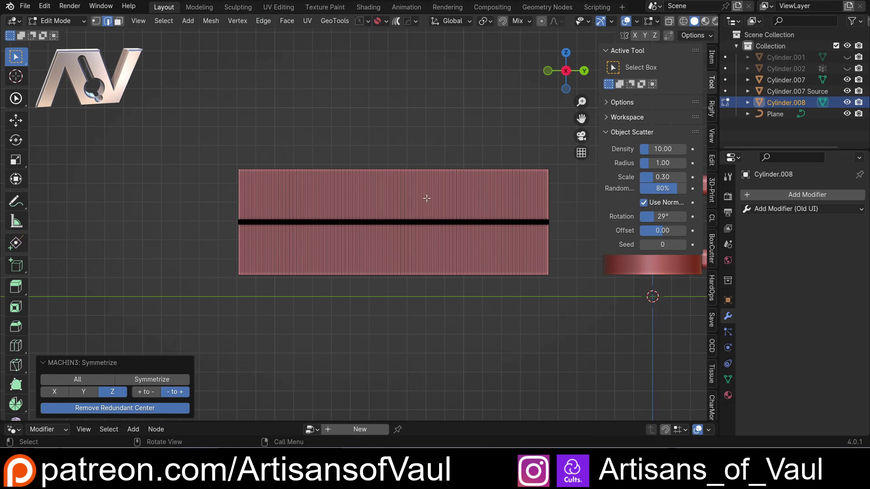
pyautogui.press('Tab')
pyautogui.middleClick(447, 277)
pyautogui.middleClick(421, 266)
pyautogui.scroll(3)
pyautogui.middleClick(116, 175)
pyautogui.middleClick(210, 186)
pyautogui.middleClick(298, 225)
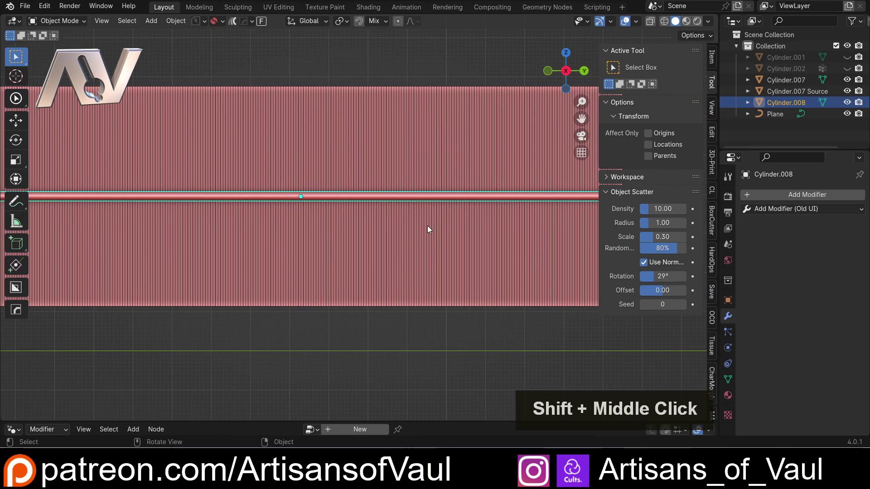
# Step: Mirror the rail with a modifier to get a second parallel rod across the grid
pyautogui.press('g')
pyautogui.press('x')
pyautogui.press('z')
pyautogui.doubleClick(427, 233)
pyautogui.press('alt+x')
pyautogui.click(304, 121)
pyautogui.scroll(-3)
pyautogui.click(340, 246)
pyautogui.press('shift+a')
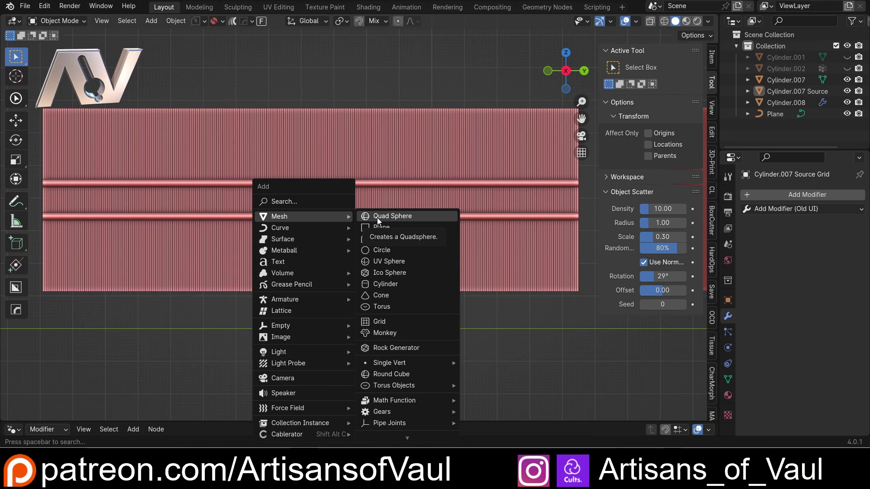
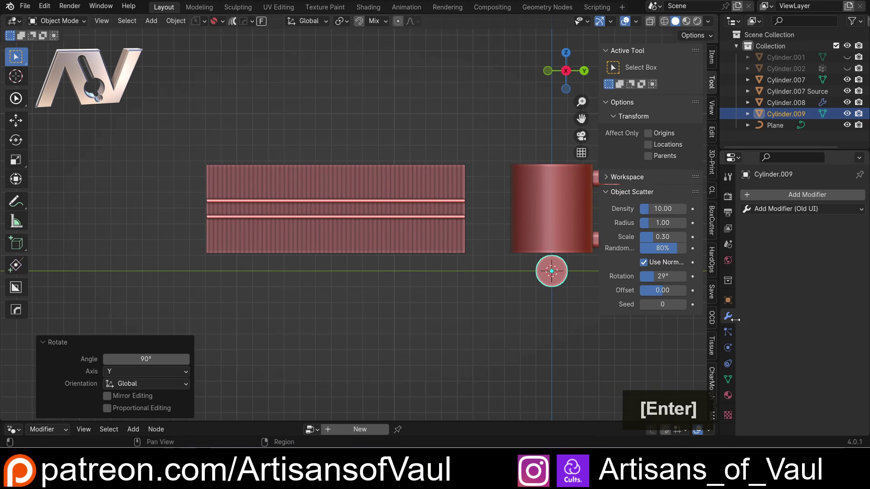
# Step: Move the new disc between the rails, then inset and extrude its front face
pyautogui.press('g')
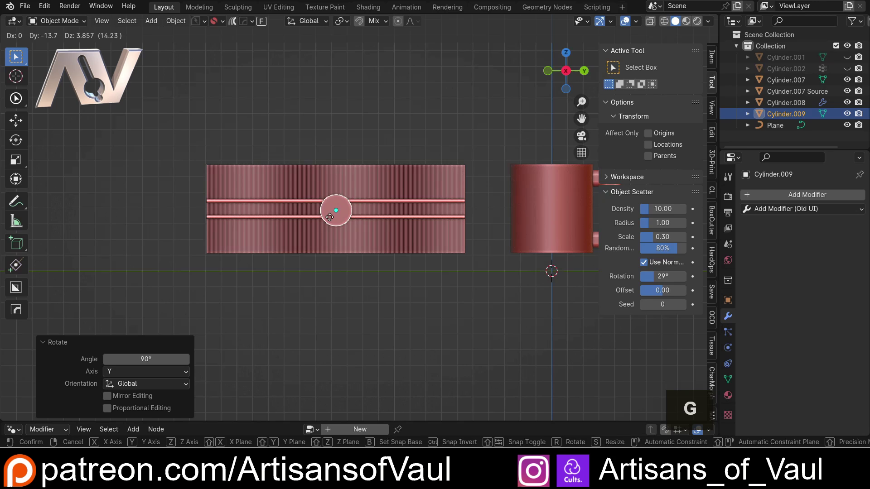
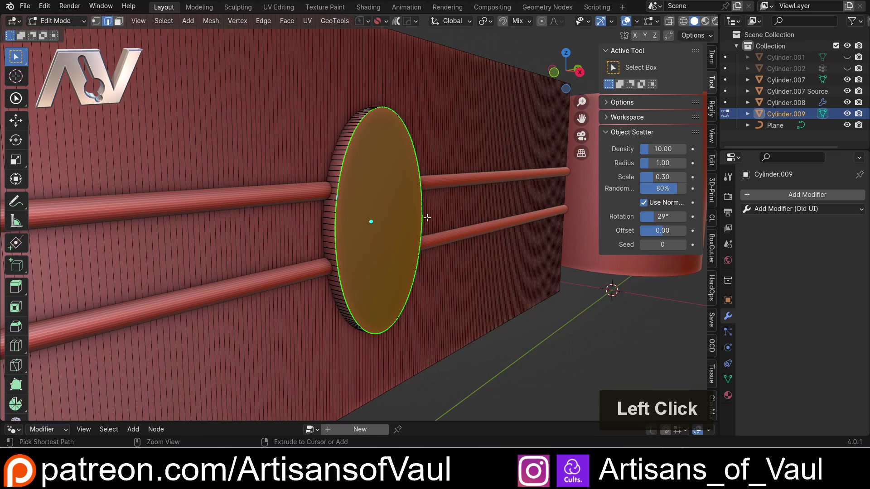
pyautogui.press('ctrl+b')
pyautogui.press('Escape')
pyautogui.press('Tab')
pyautogui.press('ctrl+a')
pyautogui.click(348, 151)
# Step: Bevel the disc into an oval plate, Cylinder.009, sitting over both rails
pyautogui.press('Tab')
pyautogui.press('ctrl+b')
pyautogui.click(461, 169)
pyautogui.middleClick(450, 192)
pyautogui.press('Tab')
pyautogui.scroll(-3)
pyautogui.click(420, 335)
pyautogui.middleClick(412, 318)
pyautogui.scroll(3)
# Step: Select the rail object and enter Edit Mode on its mesh
pyautogui.click(455, 194)
pyautogui.middleClick(466, 209)
pyautogui.middleClick(416, 218)
pyautogui.middleClick(369, 226)
pyautogui.middleClick(389, 238)
pyautogui.press('Tab')
# Step: Loop-cut the rod along its length, entering 128 then 256 cuts
pyautogui.press('ctrl+r')
pyautogui.scroll(3)
pyautogui.press('1')
pyautogui.press('2')
pyautogui.press('8')
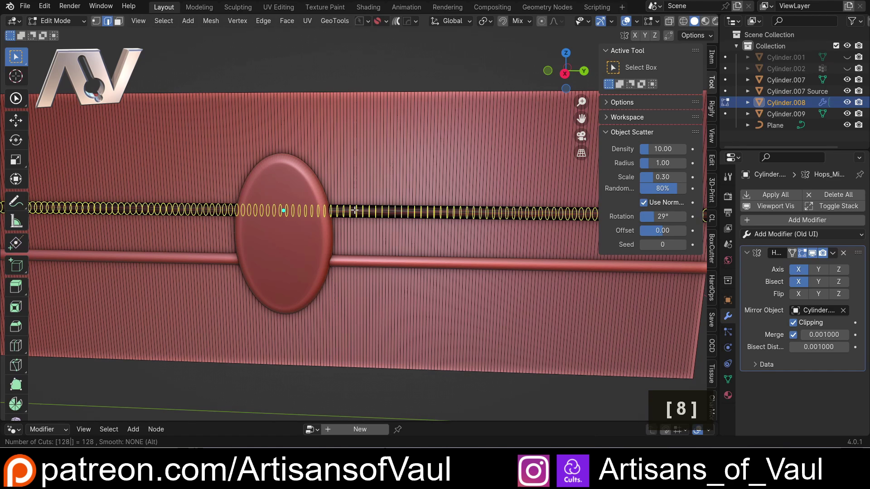
pyautogui.press('BackSpace')
pyautogui.press('2')
pyautogui.press('5')
pyautogui.press('6')
pyautogui.press('Return')
pyautogui.press('Escape')
# Step: Leave Edit Mode and select the oval plate for HardOps mesh tools
pyautogui.middleClick(282, 194)
pyautogui.middleClick(342, 182)
pyautogui.press('Tab')
pyautogui.click(366, 190)
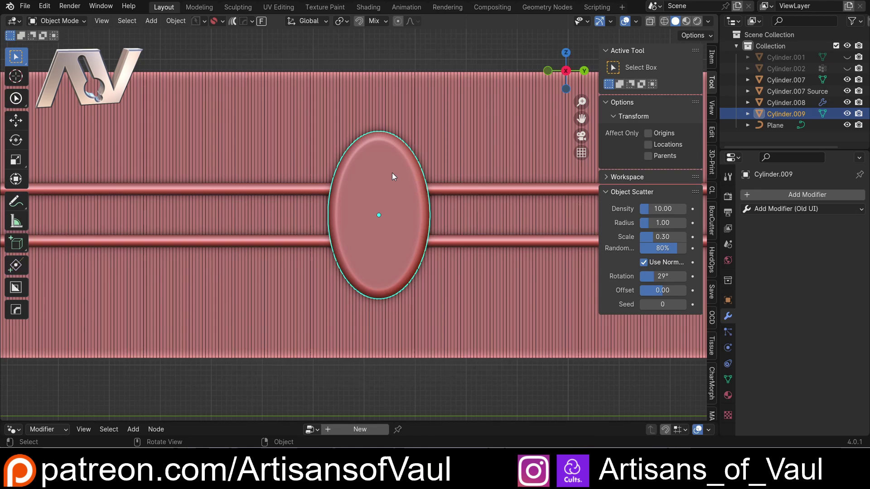
pyautogui.scroll(3)
pyautogui.press('Tab')
pyautogui.press('q')
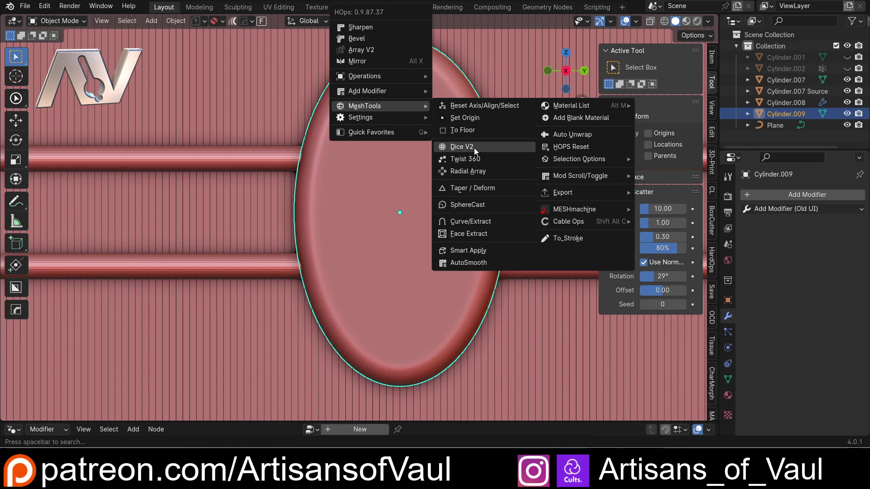
# Step: Dice the oval plate in both directions with HardOps Dice into a dense grid
pyautogui.click(475, 151)
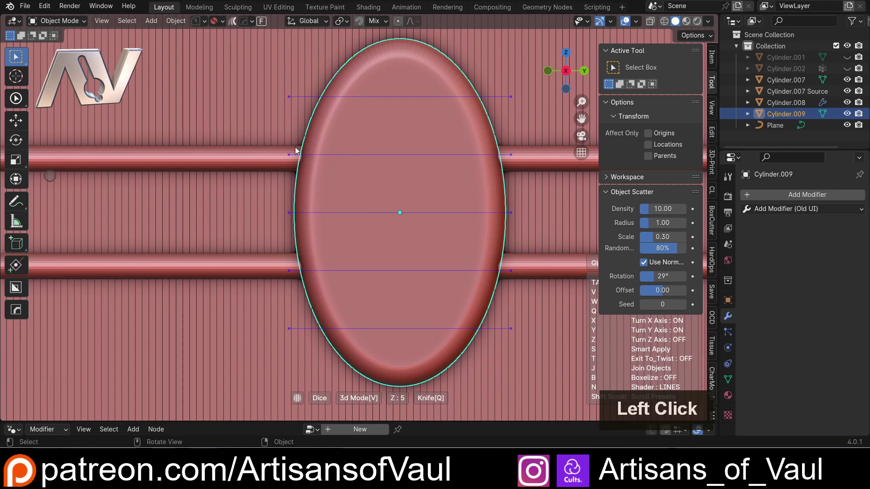
pyautogui.press('b')
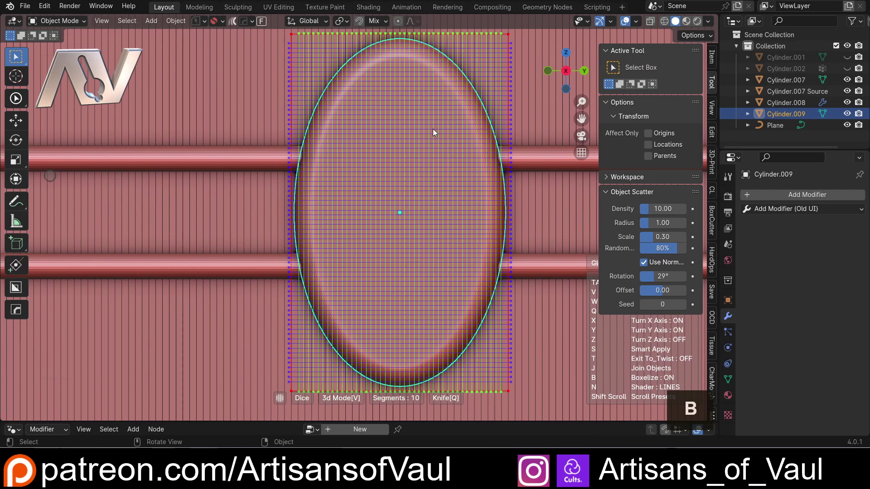
pyautogui.scroll(3)
pyautogui.click(449, 129)
pyautogui.scroll(-3)
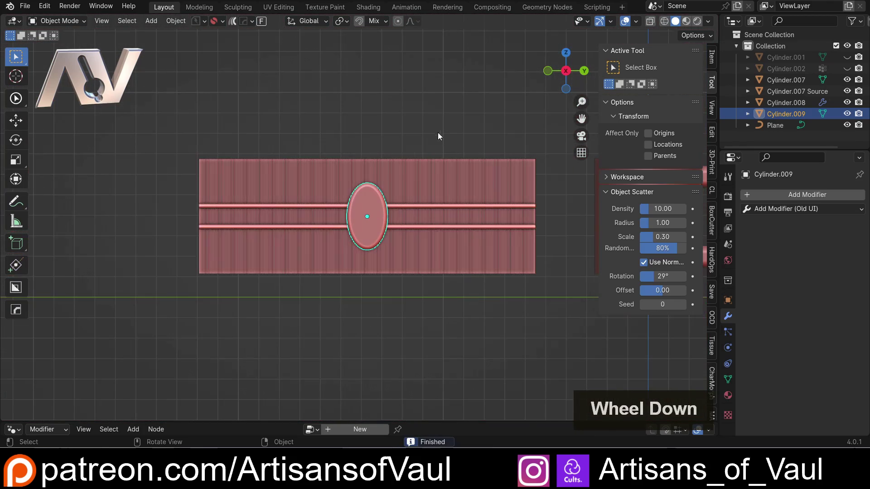
pyautogui.scroll(3)
# Step: Inspect the diced mesh in Edit Mode, return to Object Mode and deselect the plate
pyautogui.press('Tab')
pyautogui.scroll(3)
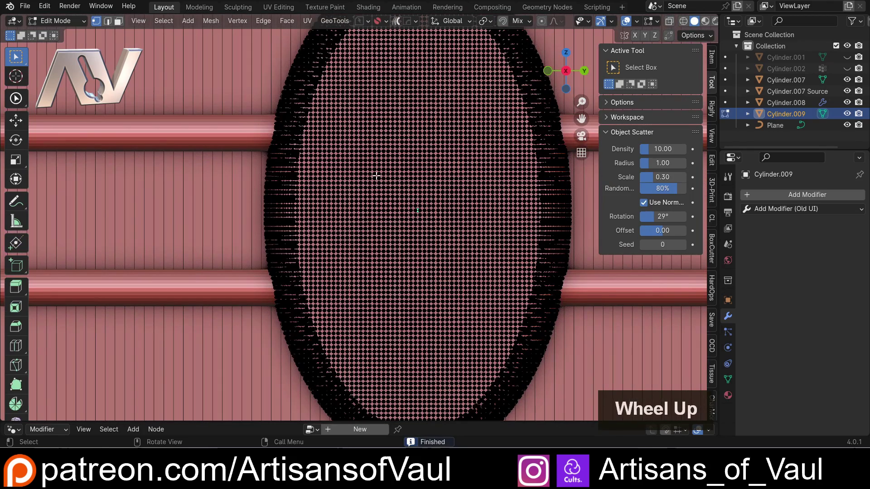
pyautogui.press('Tab')
pyautogui.scroll(-3)
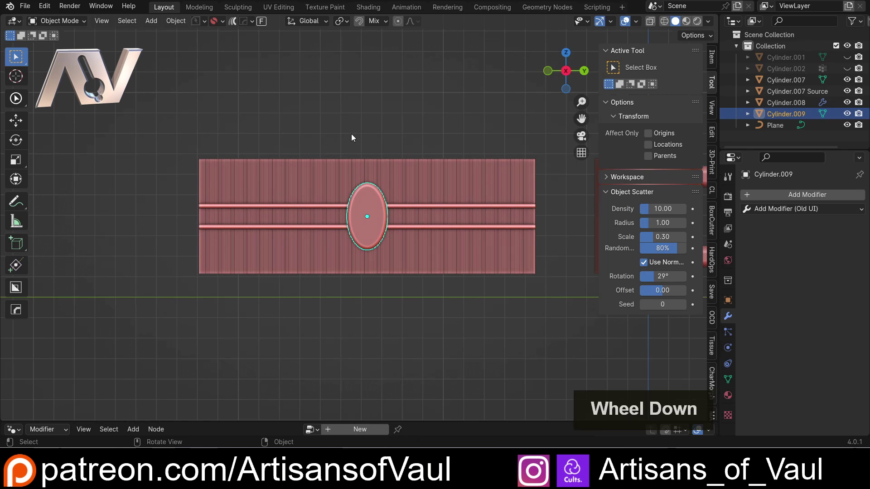
pyautogui.click(376, 109)
pyautogui.press('shift+a')
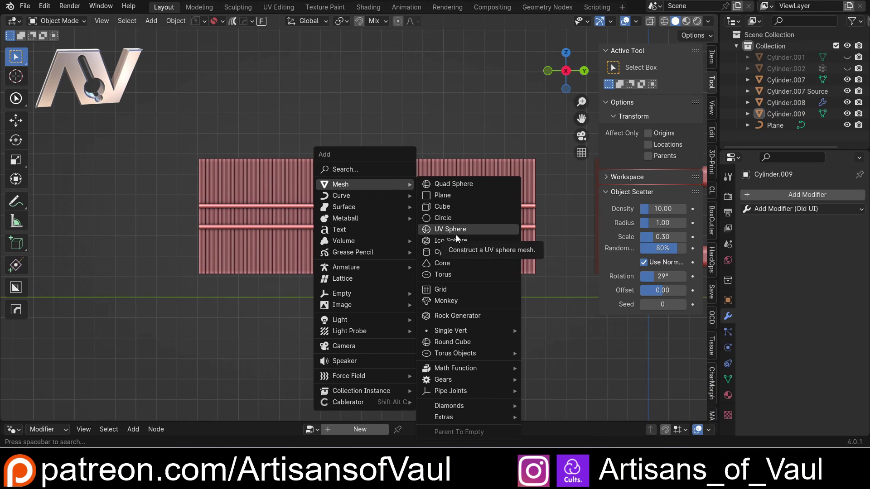
# Step: Add a UV sphere, shrink it and stretch it along Z into a tall oval gem inside the plate
pyautogui.click(463, 188)
pyautogui.scroll(-3)
pyautogui.doubleClick(364, 222)
pyautogui.scroll(3)
pyautogui.press('alt+a')
pyautogui.scroll(3)
pyautogui.scroll(3)
pyautogui.click(393, 214)
pyautogui.press('s')
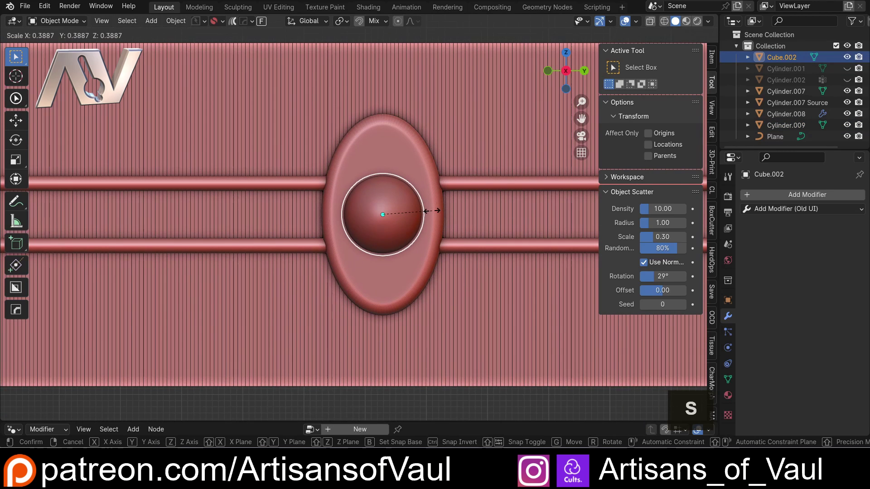
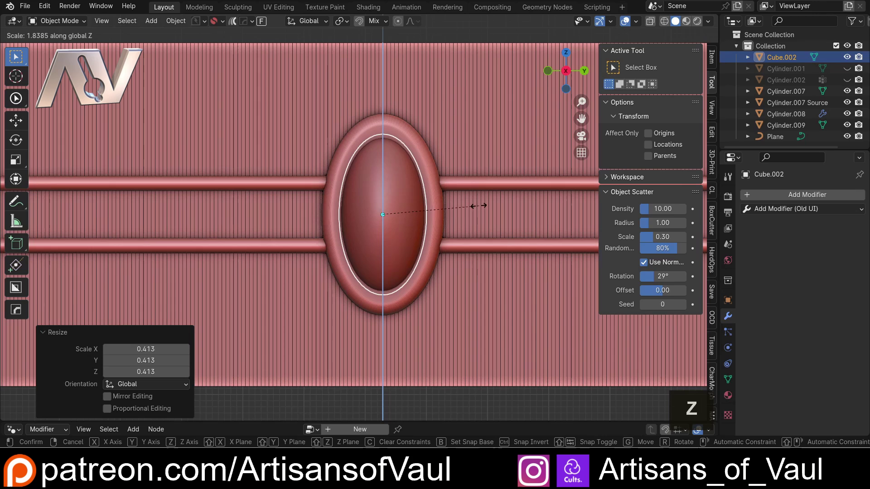
pyautogui.click(488, 208)
# Step: Tweak the gem's mesh and smooth it with a level-1 Subdivision modifier
pyautogui.press('Tab')
pyautogui.scroll(-3)
pyautogui.click(397, 336)
pyautogui.press('Tab')
pyautogui.scroll(3)
pyautogui.click(374, 242)
pyautogui.scroll(3)
pyautogui.press('Tab')
pyautogui.scroll(3)
pyautogui.press('Tab')
pyautogui.press('ctrl+1')
pyautogui.scroll(-3)
pyautogui.click(407, 302)
# Step: Orbit around the panel and select the twin rails
pyautogui.middleClick(321, 151)
pyautogui.middleClick(331, 162)
pyautogui.scroll(3)
pyautogui.click(346, 178)
pyautogui.doubleClick(327, 177)
pyautogui.middleClick(258, 169)
pyautogui.middleClick(403, 237)
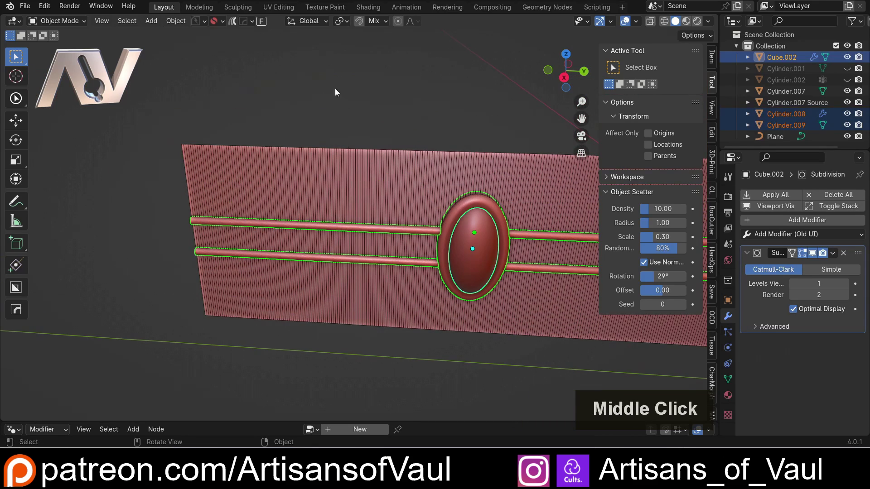
pyautogui.click(266, 28)
pyautogui.doubleClick(261, 45)
pyautogui.middleClick(296, 121)
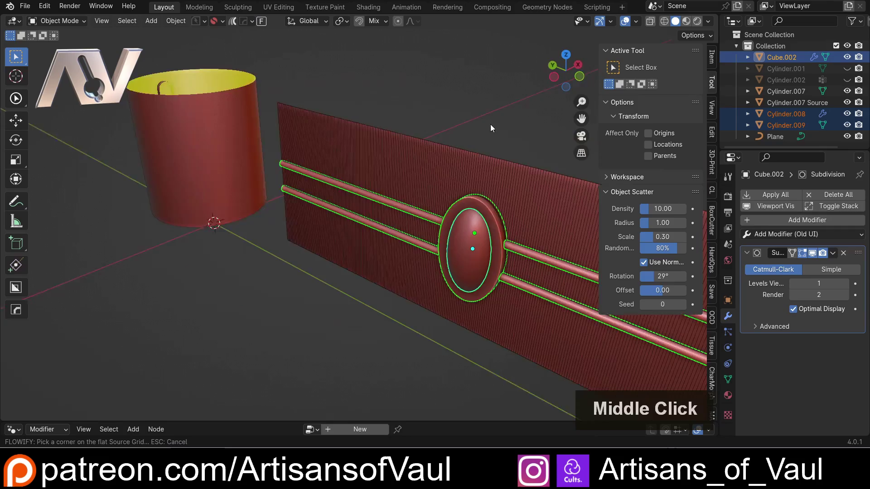
pyautogui.scroll(-3)
pyautogui.middleClick(386, 134)
pyautogui.middleClick(329, 158)
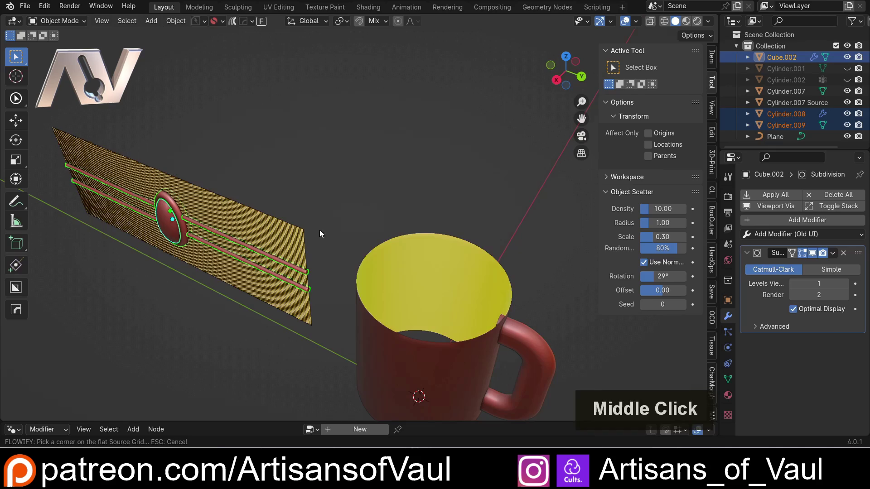
pyautogui.middleClick(376, 241)
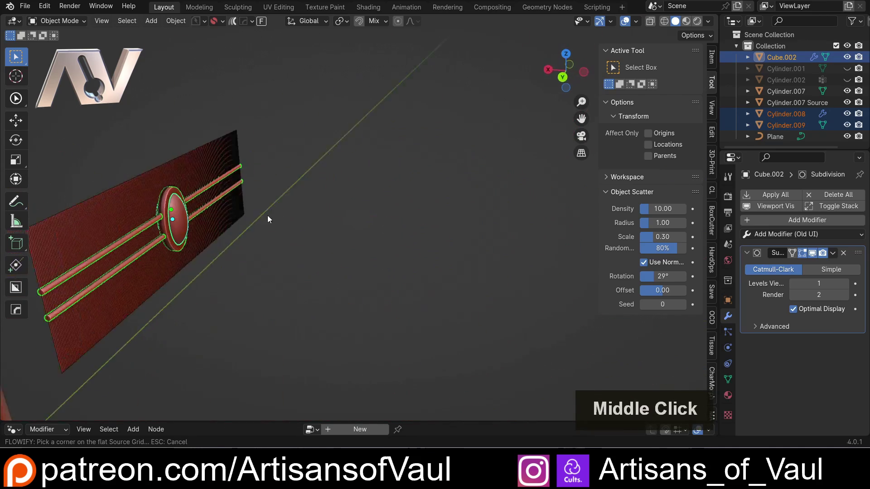
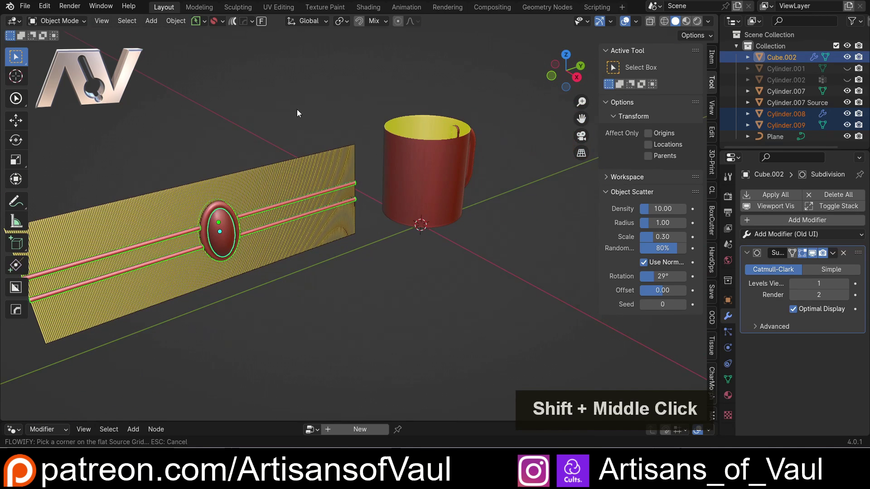
pyautogui.click(552, 65)
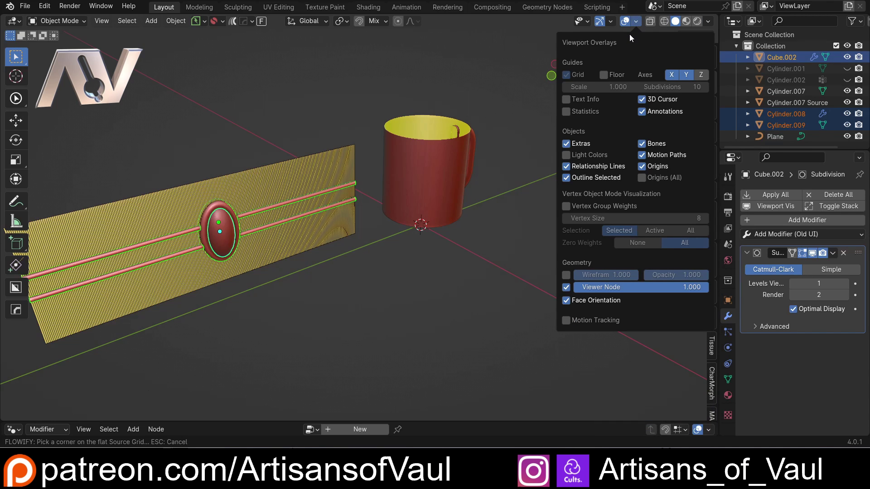
pyautogui.middleClick(329, 120)
pyautogui.middleClick(431, 153)
pyautogui.middleClick(294, 159)
pyautogui.press('Escape')
pyautogui.click(313, 156)
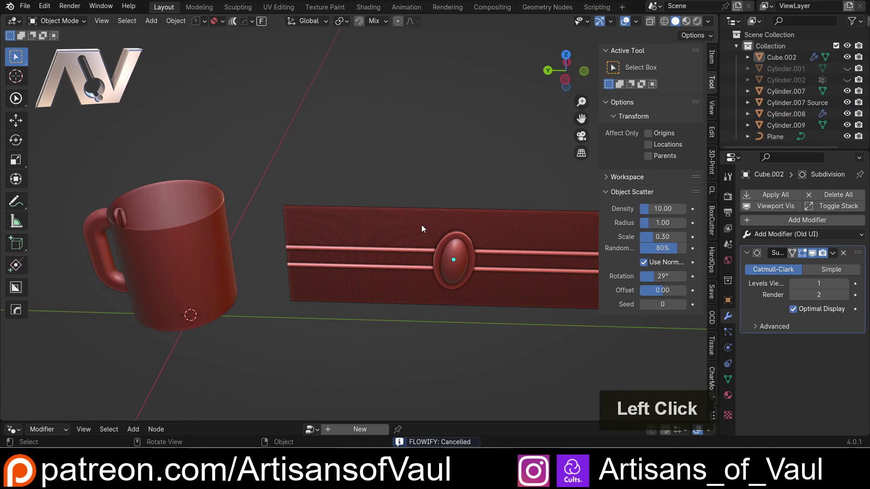
pyautogui.middleClick(447, 183)
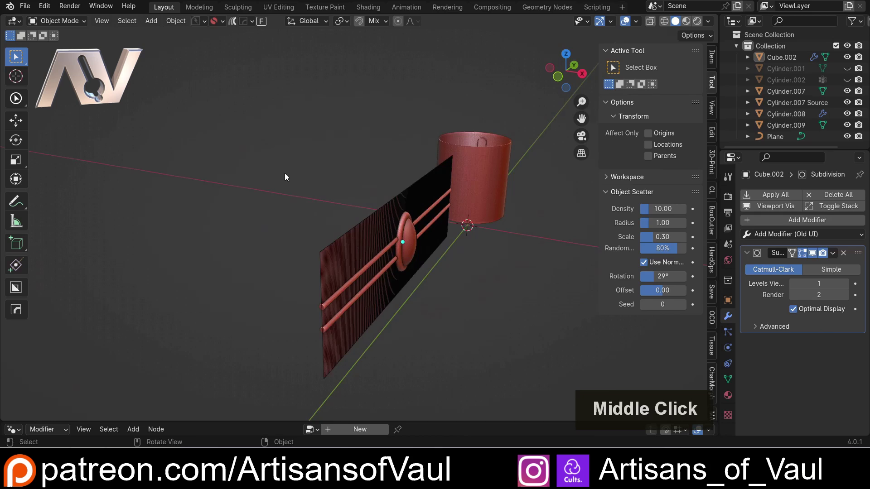
# Step: Mirror the oval plate Cylinder.009 with a -1 scale along X
pyautogui.click(399, 225)
pyautogui.scroll(3)
pyautogui.middleClick(424, 235)
pyautogui.click(450, 220)
pyautogui.doubleClick(435, 198)
pyautogui.middleClick(452, 227)
pyautogui.press('s')
pyautogui.press('x')
pyautogui.press('-')
pyautogui.press('1')
pyautogui.press('Return')
# Step: Shift-select the gem, rails and plate together for wrapping
pyautogui.middleClick(334, 250)
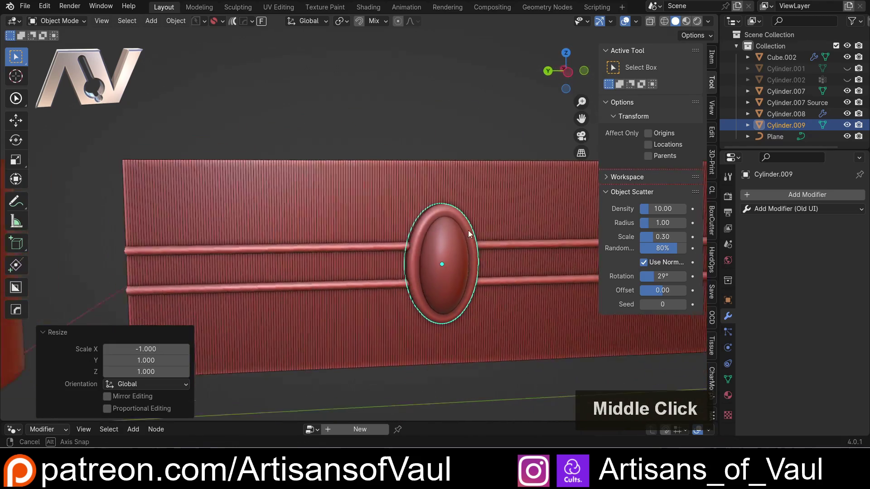
pyautogui.click(432, 130)
pyautogui.scroll(-3)
pyautogui.middleClick(399, 149)
pyautogui.scroll(3)
pyautogui.middleClick(328, 191)
pyautogui.scroll(3)
pyautogui.click(363, 237)
pyautogui.click(324, 206)
pyautogui.click(302, 203)
pyautogui.middleClick(241, 196)
pyautogui.scroll(-3)
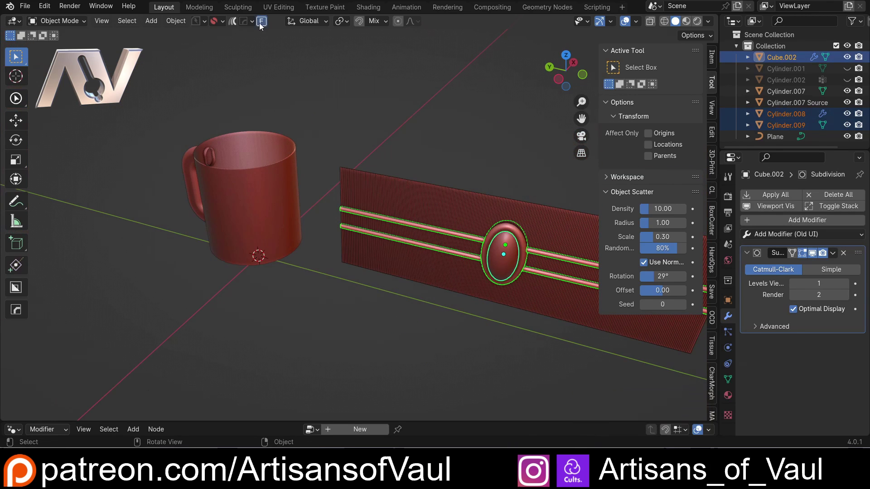
# Step: Run Flowify, matching corners on the source grid and tankard body, and confirm the wrap
pyautogui.click(264, 26)
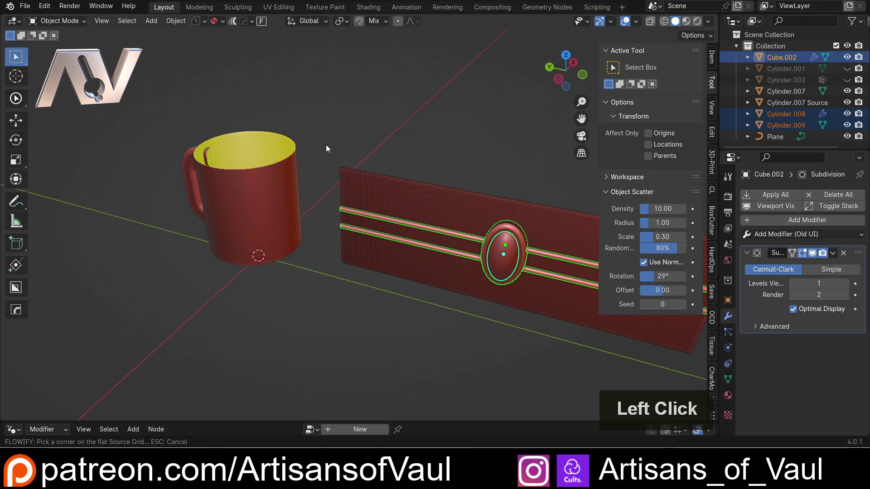
pyautogui.scroll(-3)
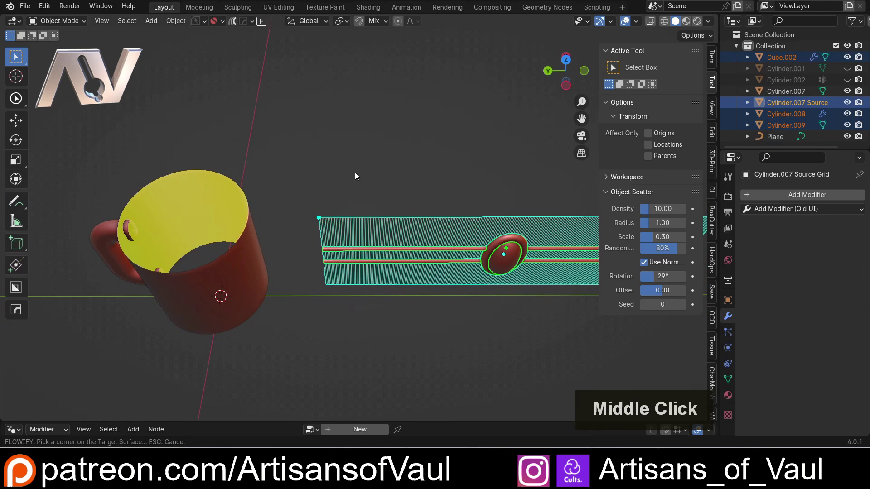
pyautogui.middleClick(248, 180)
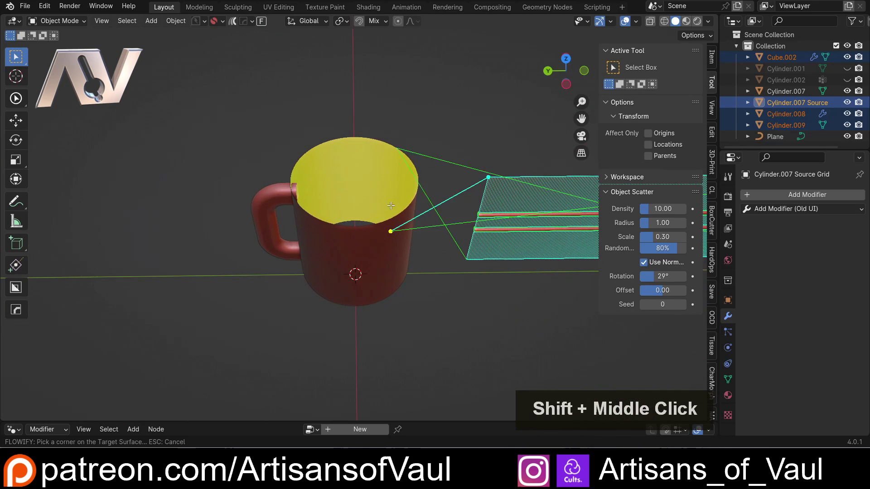
pyautogui.click(363, 235)
pyautogui.middleClick(446, 205)
pyautogui.click(420, 316)
pyautogui.middleClick(342, 243)
pyautogui.click(391, 162)
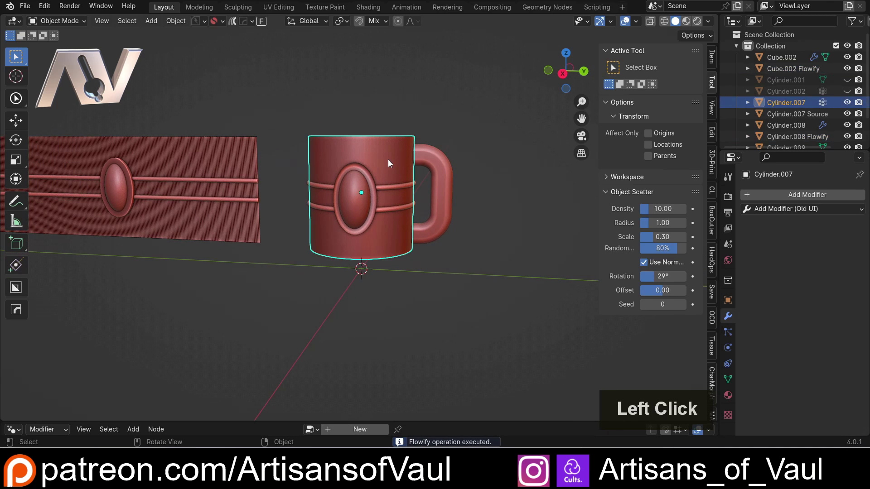
# Step: Hide then unhide the tankard body and base, orbiting to inspect the wrapped band
pyautogui.press('h')
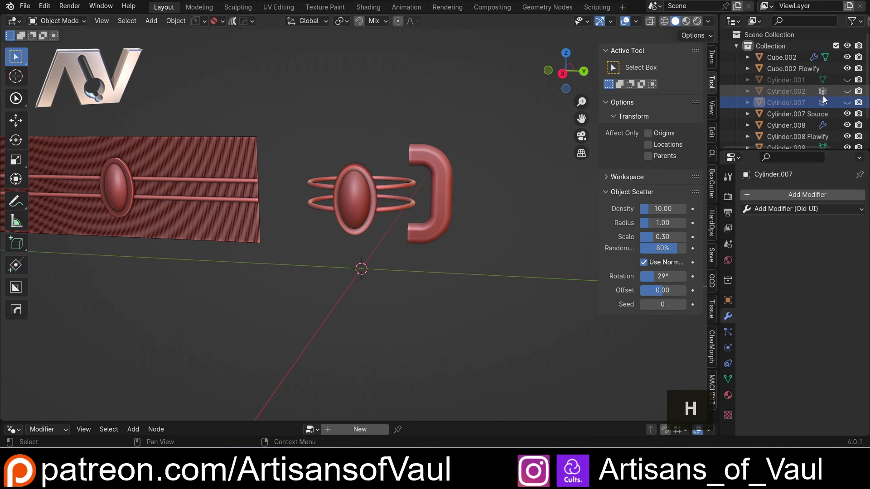
pyautogui.click(832, 82)
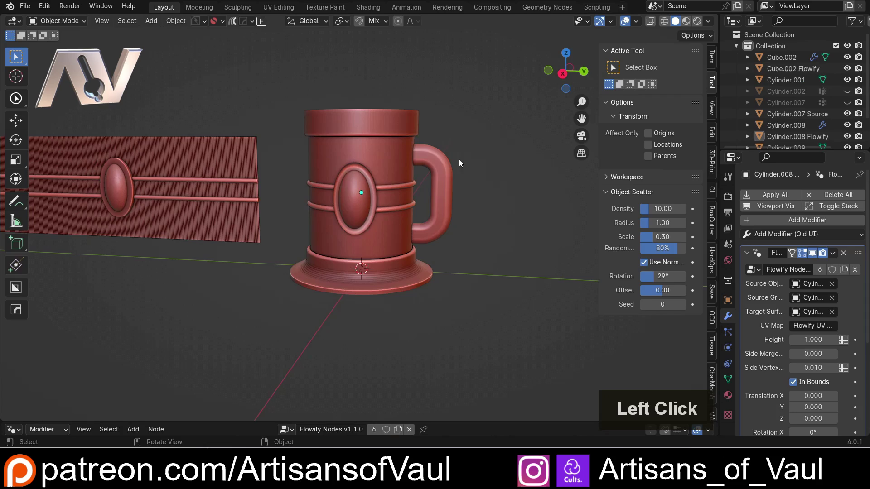
pyautogui.middleClick(427, 187)
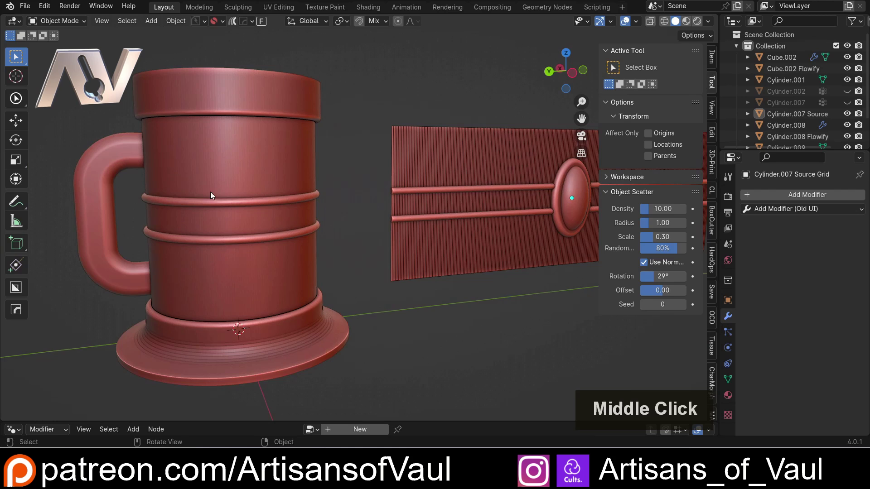
pyautogui.middleClick(391, 180)
pyautogui.scroll(3)
pyautogui.middleClick(544, 199)
pyautogui.scroll(3)
# Step: Select the flat twin rails Cylinder.008 and turn the view toward the flat panel
pyautogui.click(341, 89)
pyautogui.middleClick(340, 99)
pyautogui.middleClick(283, 152)
pyautogui.scroll(3)
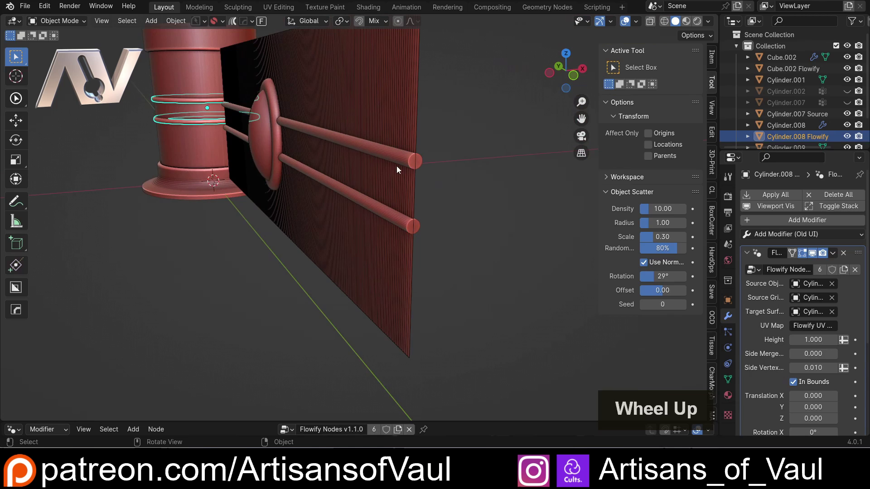
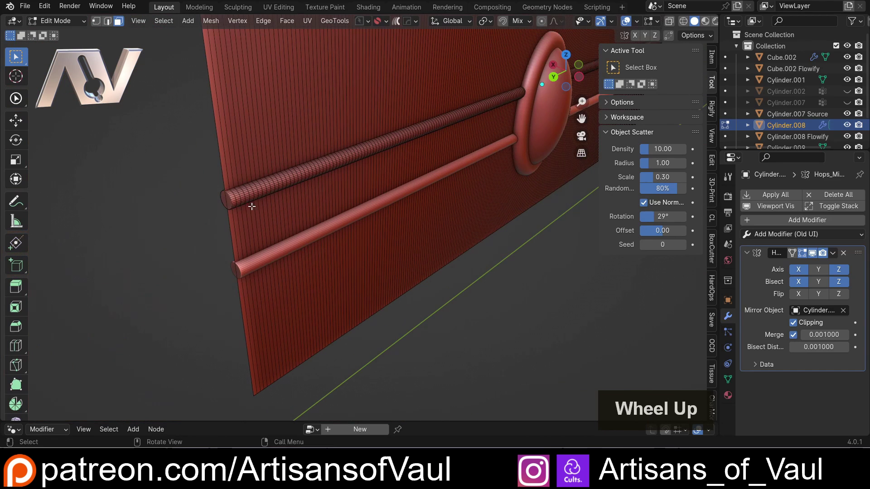
pyautogui.click(230, 198)
pyautogui.press('Delete')
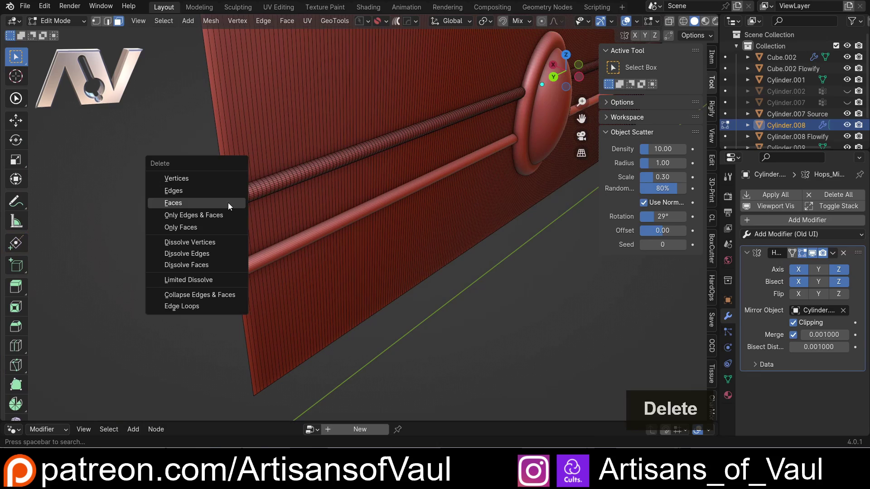
pyautogui.click(232, 205)
pyautogui.press('Tab')
pyautogui.scroll(-3)
pyautogui.middleClick(214, 224)
pyautogui.middleClick(314, 223)
pyautogui.click(530, 191)
pyautogui.middleClick(519, 191)
pyautogui.middleClick(475, 194)
pyautogui.middleClick(394, 198)
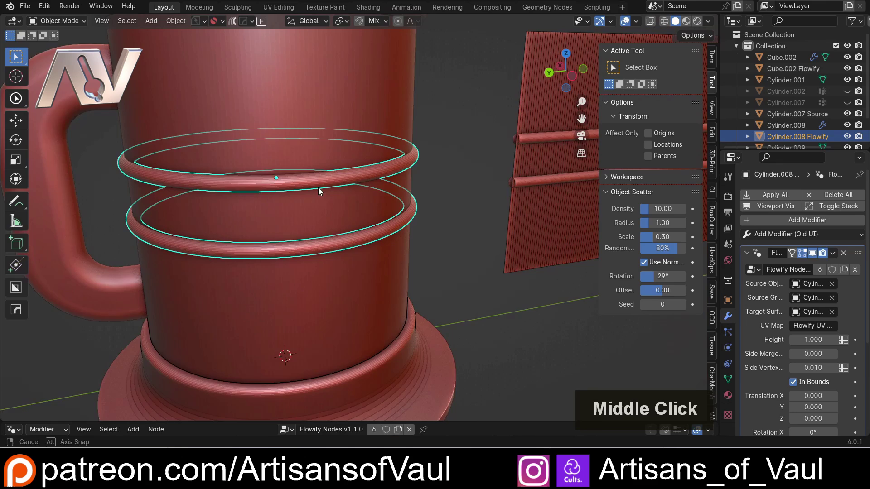
pyautogui.scroll(3)
pyautogui.middleClick(289, 184)
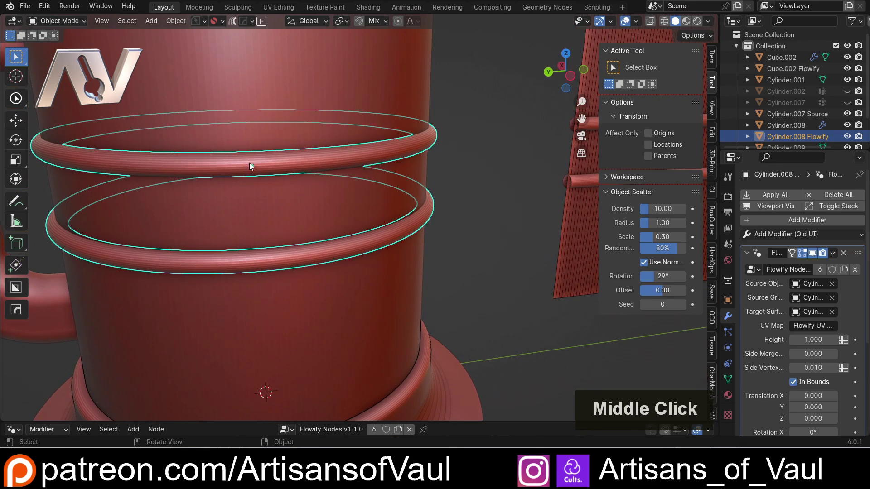
pyautogui.scroll(-3)
pyautogui.middleClick(459, 191)
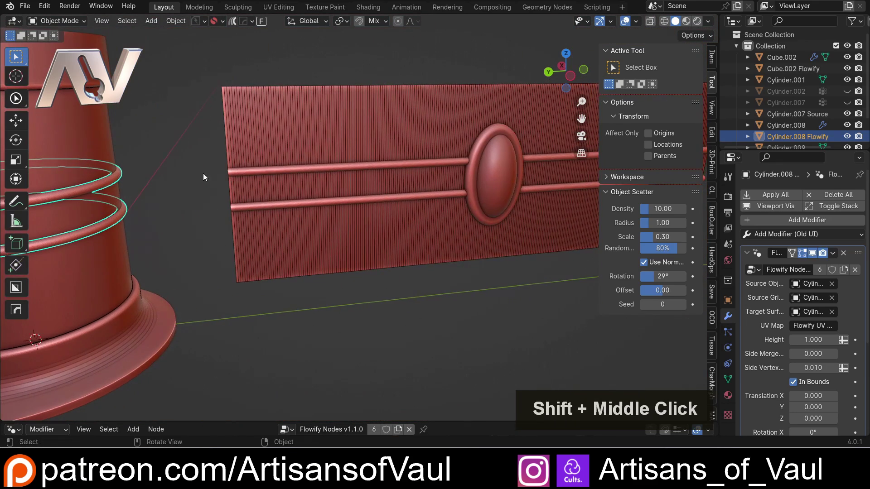
pyautogui.scroll(-3)
pyautogui.middleClick(423, 189)
pyautogui.scroll(3)
pyautogui.middleClick(383, 173)
pyautogui.scroll(-3)
pyautogui.scroll(3)
pyautogui.middleClick(340, 297)
pyautogui.scroll(3)
pyautogui.click(379, 219)
pyautogui.scroll(3)
pyautogui.press('Tab')
pyautogui.click(402, 191)
pyautogui.scroll(3)
pyautogui.doubleClick(414, 184)
pyautogui.middleClick(426, 191)
pyautogui.middleClick(384, 226)
pyautogui.scroll(3)
pyautogui.press('g')
pyautogui.press('y')
pyautogui.click(429, 248)
pyautogui.press('Tab')
pyautogui.scroll(-3)
pyautogui.middleClick(164, 194)
pyautogui.scroll(3)
pyautogui.middleClick(314, 174)
pyautogui.scroll(3)
pyautogui.middleClick(306, 244)
pyautogui.scroll(3)
pyautogui.click(383, 206)
pyautogui.middleClick(388, 214)
pyautogui.scroll(-3)
pyautogui.middleClick(513, 181)
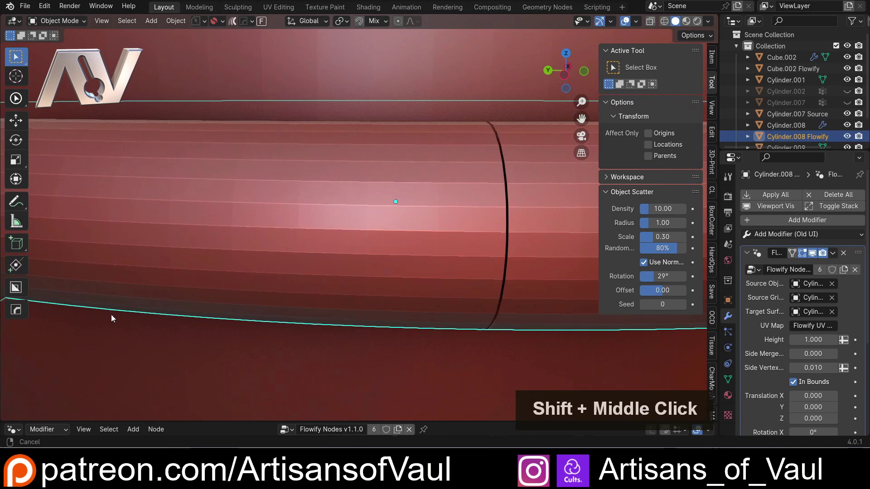
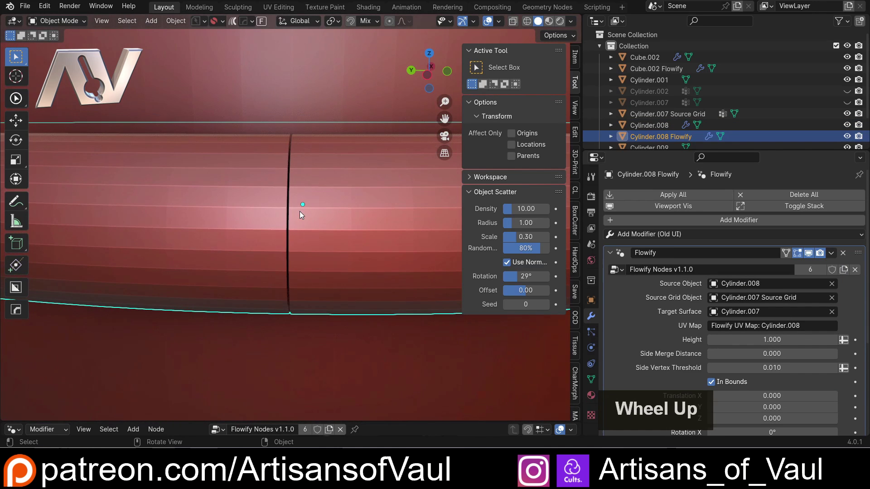
# Step: Zoom out and orbit to check the tankard's rings after the 0.020 side merge
pyautogui.scroll(-3)
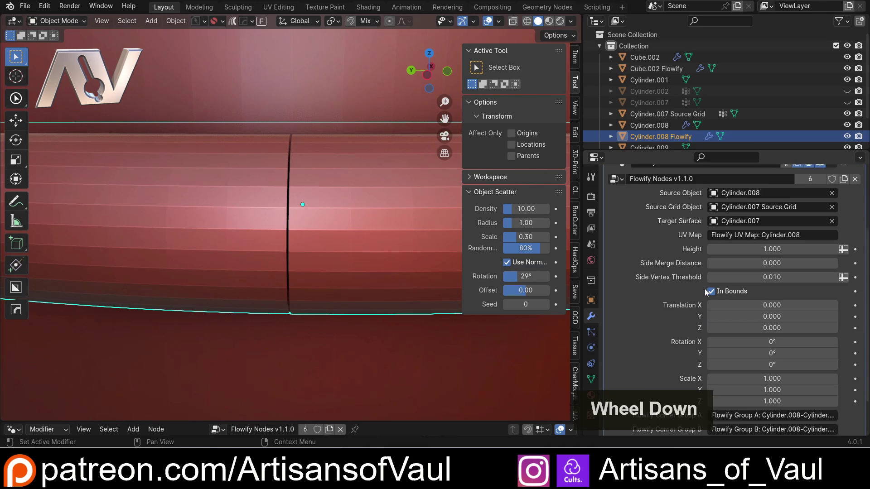
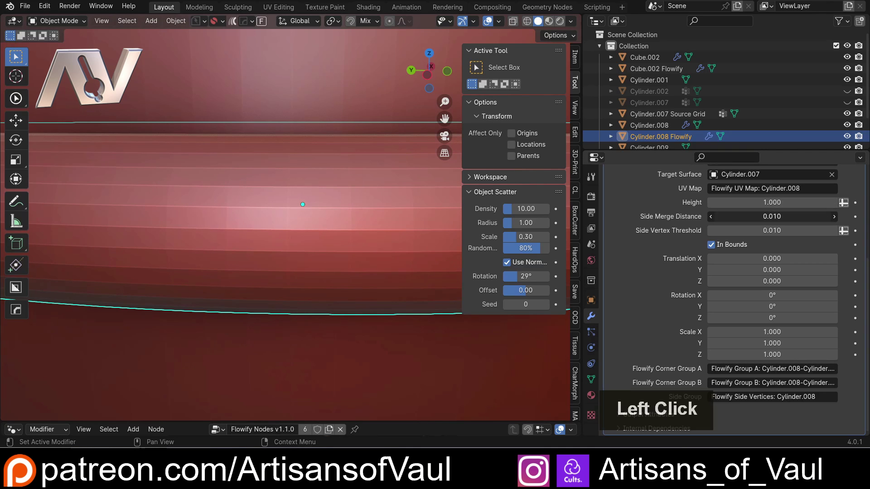
pyautogui.scroll(-3)
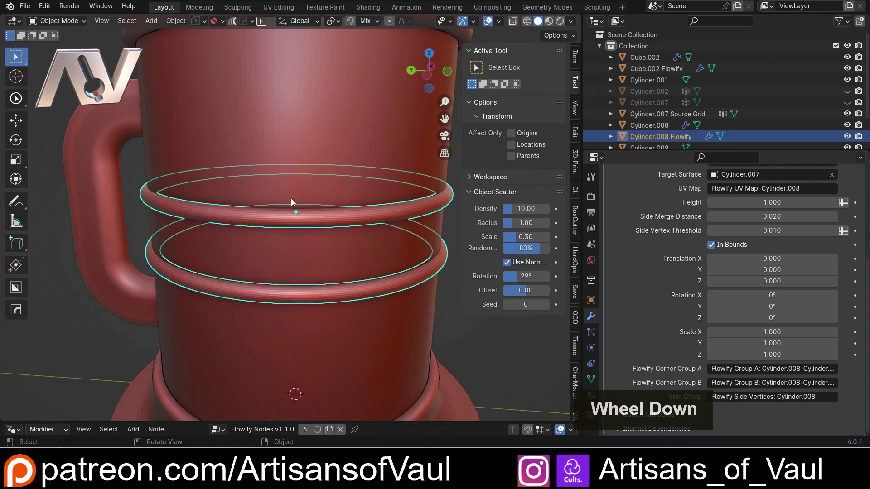
pyautogui.middleClick(399, 215)
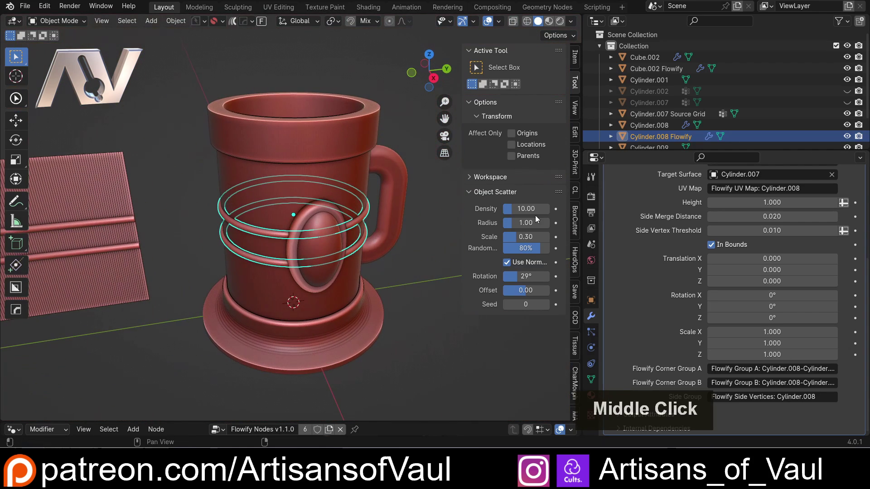
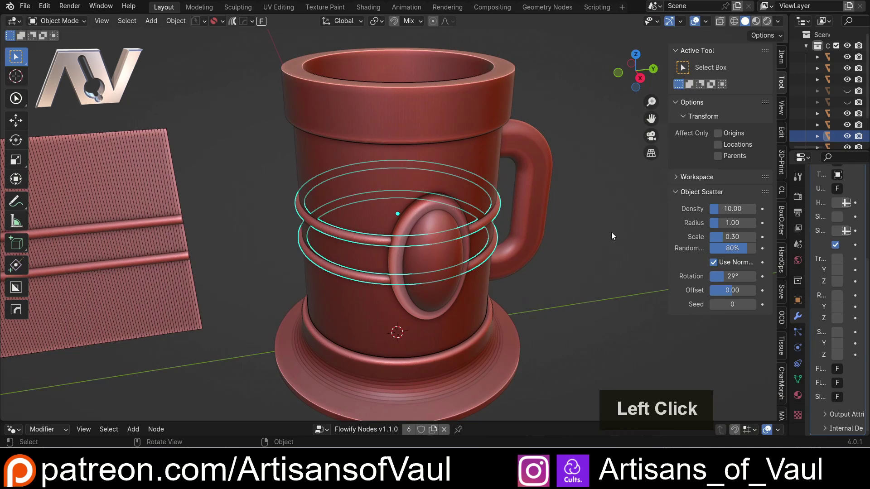
pyautogui.scroll(-3)
# Step: Zoom out and unhide the goblet Cylinder.002 in the Outliner
pyautogui.click(543, 246)
pyautogui.middleClick(499, 252)
pyautogui.middleClick(459, 223)
pyautogui.middleClick(448, 219)
pyautogui.scroll(3)
pyautogui.scroll(-3)
pyautogui.middleClick(174, 149)
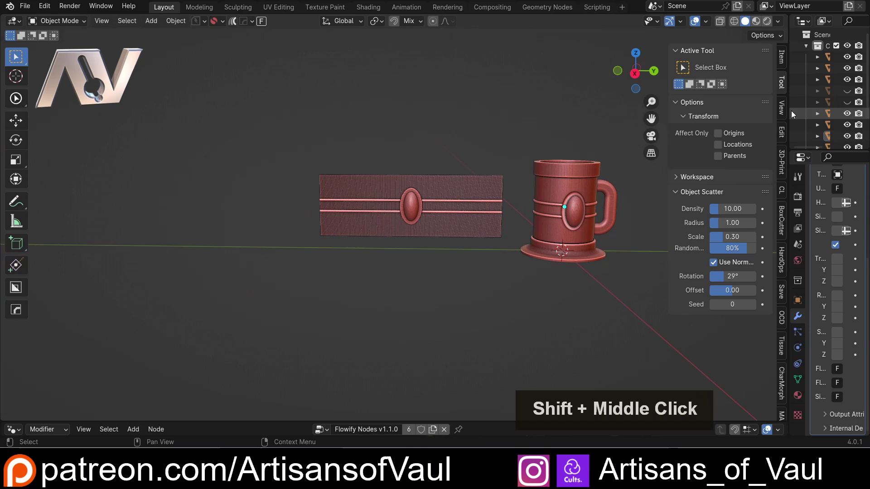
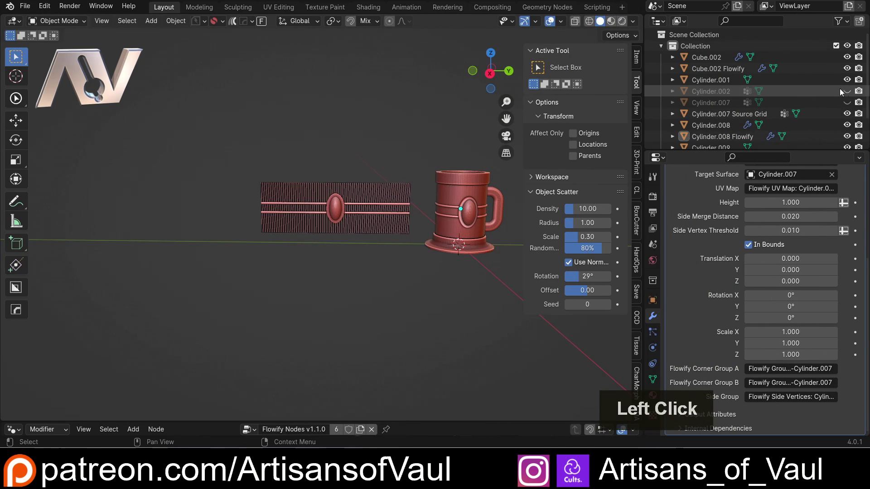
pyautogui.scroll(3)
pyautogui.click(306, 185)
# Step: Select the goblet and orbit around its stem and bowl to inspect it
pyautogui.middleClick(334, 180)
pyautogui.middleClick(388, 178)
pyautogui.middleClick(424, 178)
pyautogui.press('y')
pyautogui.click(220, 187)
pyautogui.middleClick(280, 184)
pyautogui.middleClick(312, 178)
pyautogui.middleClick(356, 173)
pyautogui.scroll(3)
pyautogui.middleClick(278, 172)
pyautogui.scroll(3)
pyautogui.middleClick(357, 177)
pyautogui.scroll(-3)
pyautogui.middleClick(385, 184)
pyautogui.click(381, 213)
pyautogui.scroll(3)
pyautogui.scroll(-3)
pyautogui.middleClick(439, 214)
pyautogui.middleClick(386, 202)
pyautogui.middleClick(320, 175)
pyautogui.scroll(3)
pyautogui.middleClick(379, 163)
pyautogui.middleClick(346, 175)
# Step: Create a Flowify source grid from the goblet's surface, keeping Max width/length
pyautogui.click(262, 26)
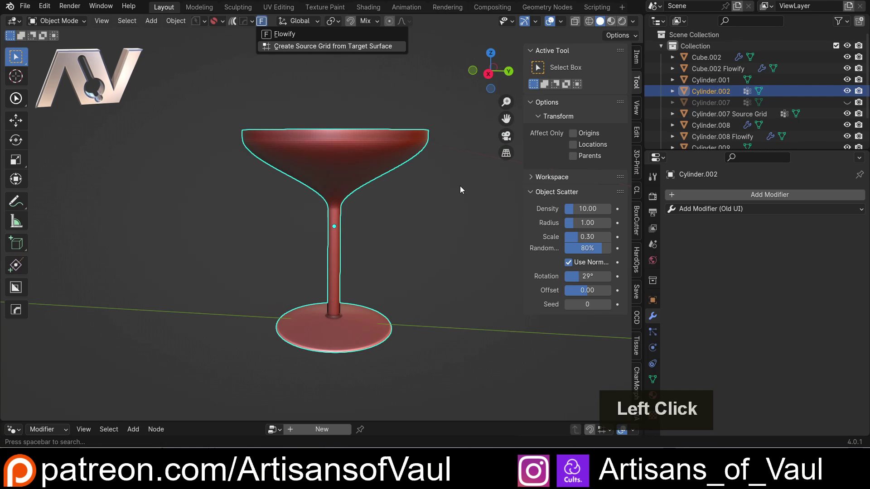
pyautogui.scroll(-3)
pyautogui.middleClick(382, 174)
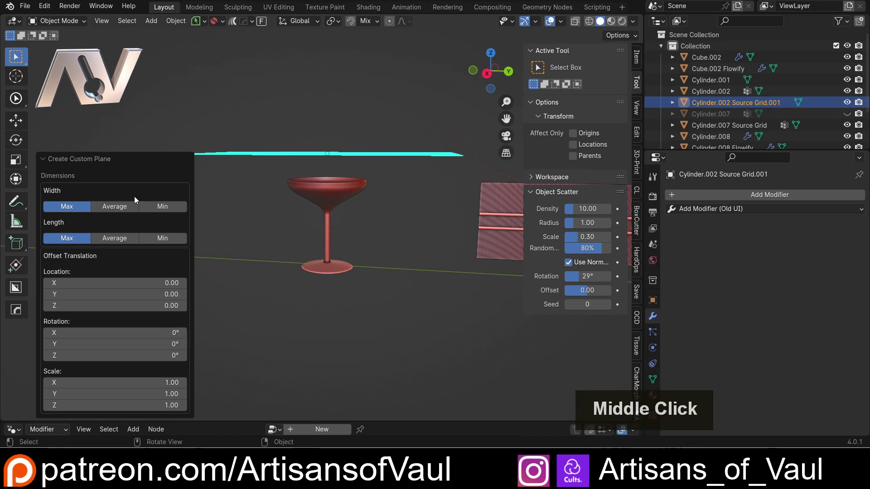
pyautogui.scroll(3)
pyautogui.middleClick(336, 192)
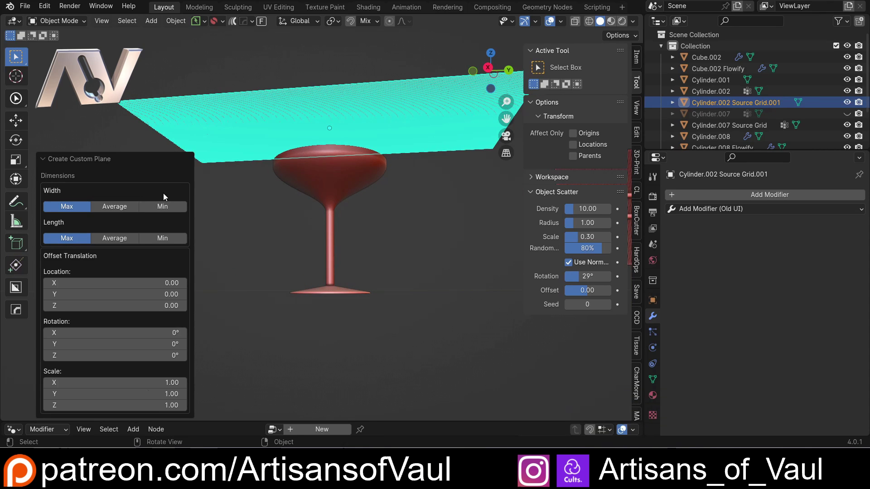
pyautogui.middleClick(286, 168)
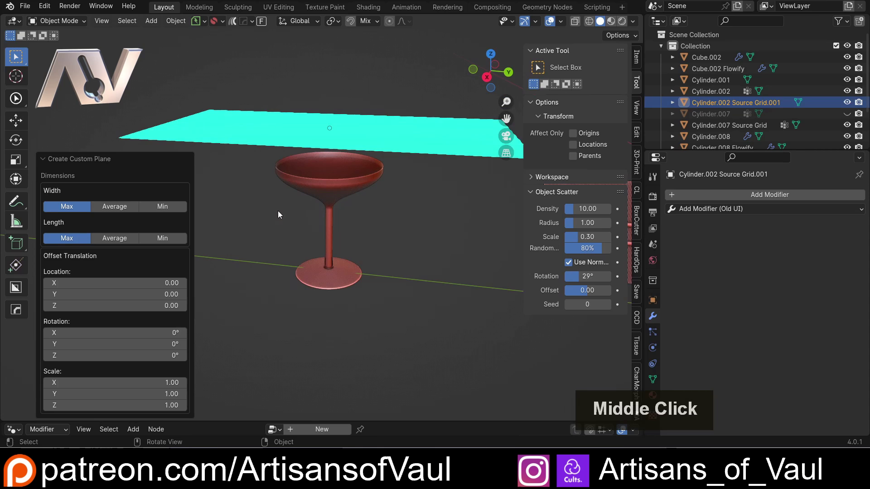
pyautogui.middleClick(267, 206)
pyautogui.scroll(-3)
# Step: Move 'Cylinder.002 Source Grid.001' aside along Y and reselect the goblet
pyautogui.click(413, 222)
pyautogui.doubleClick(384, 175)
pyautogui.middleClick(388, 198)
pyautogui.press('g')
pyautogui.press('y')
pyautogui.click(263, 190)
pyautogui.doubleClick(313, 228)
pyautogui.press('shift+z')
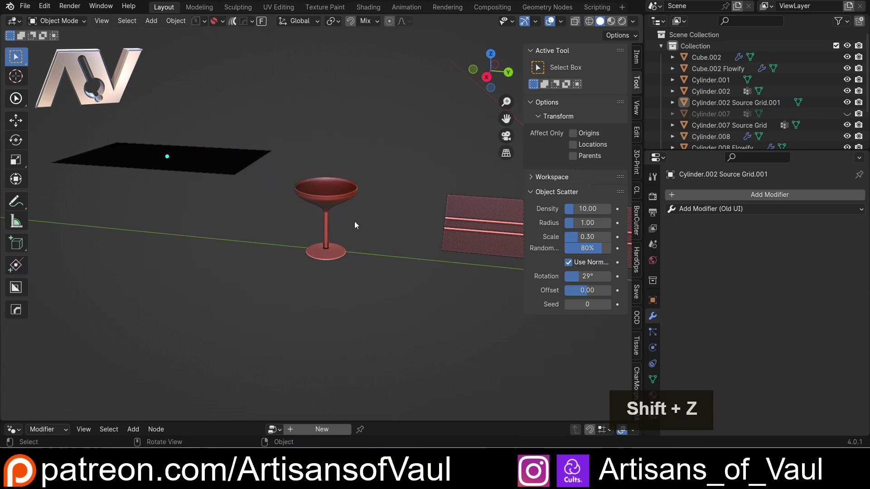
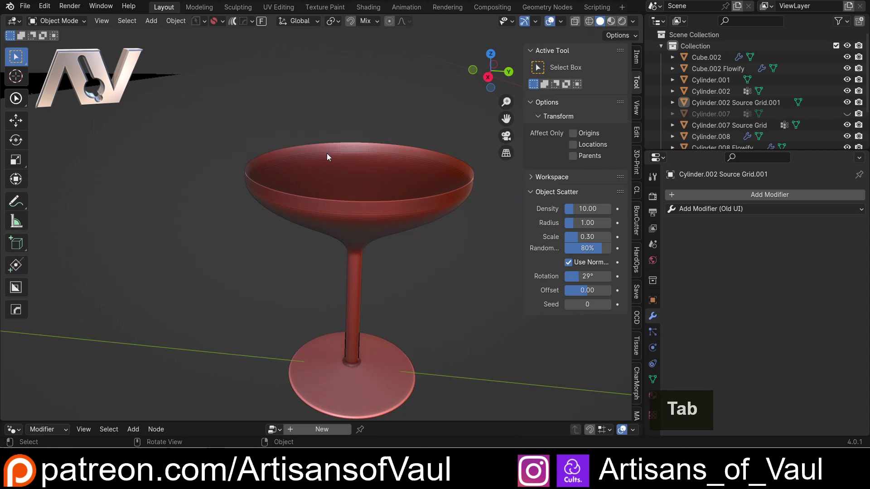
pyautogui.click(327, 213)
pyautogui.scroll(3)
# Step: Add a new cylinder mesh (Cylinder.010) to the scene beside the goblet's source grid
pyautogui.press('Tab')
pyautogui.scroll(-3)
pyautogui.press('shift+a')
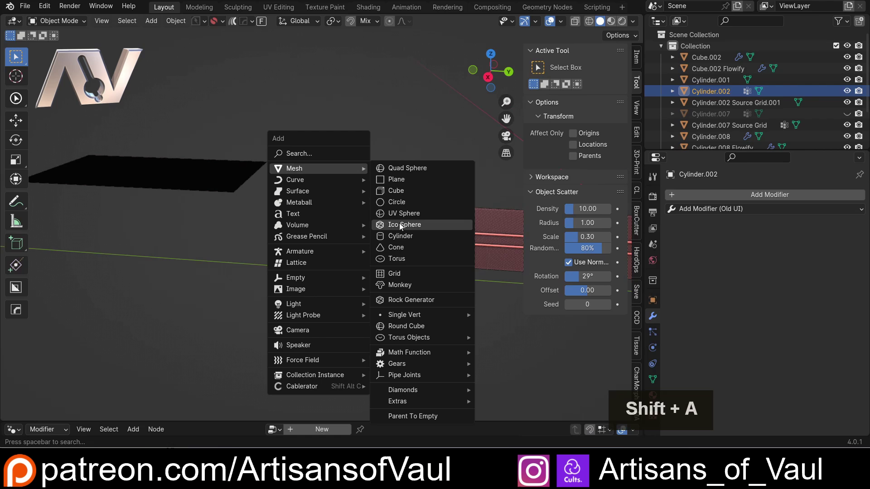
pyautogui.click(405, 240)
pyautogui.press('alt+a')
pyautogui.middleClick(175, 168)
pyautogui.scroll(3)
pyautogui.click(405, 117)
pyautogui.doubleClick(388, 160)
pyautogui.middleClick(396, 159)
pyautogui.middleClick(370, 167)
pyautogui.scroll(3)
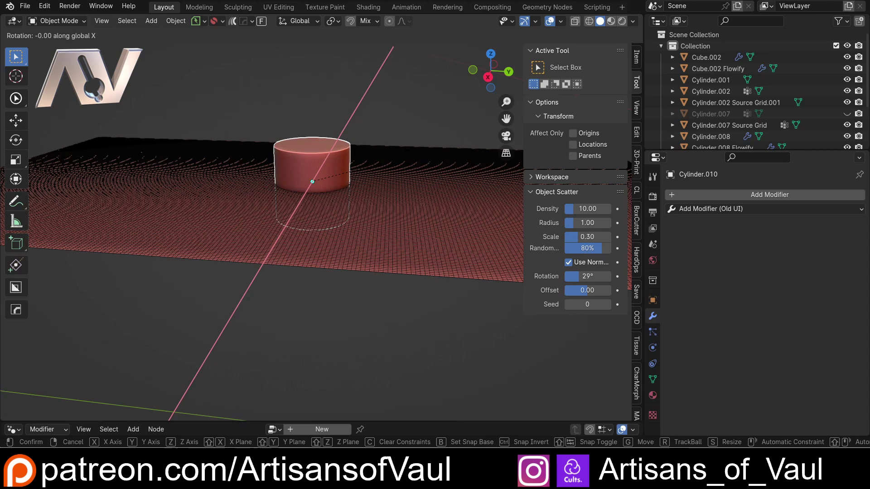
# Step: Rotate the cylinder 90° on the X axis and scale it down into a thin rod
pyautogui.press('9')
pyautogui.press('Return')
pyautogui.scroll(-3)
pyautogui.press('s')
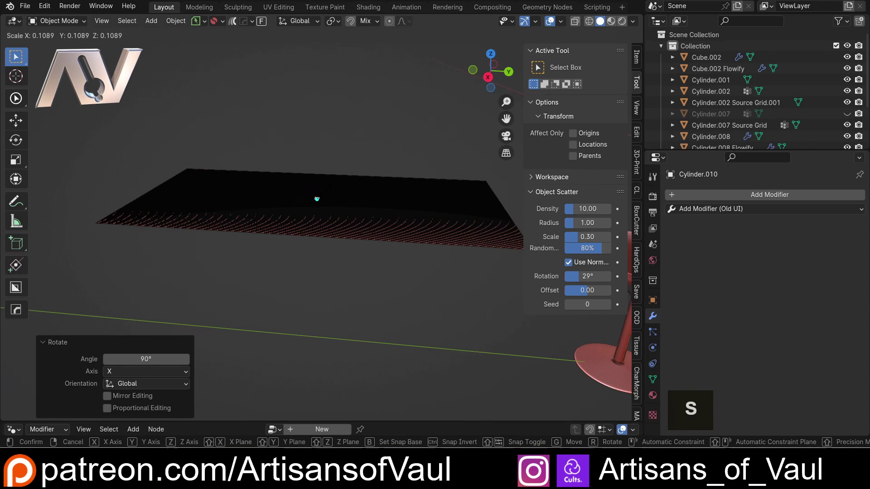
pyautogui.click(327, 195)
pyautogui.middleClick(353, 230)
pyautogui.scroll(3)
pyautogui.middleClick(385, 234)
# Step: In Edit Mode, stretch the rod's vertices and move them so it spans the flat source grid
pyautogui.press('Tab')
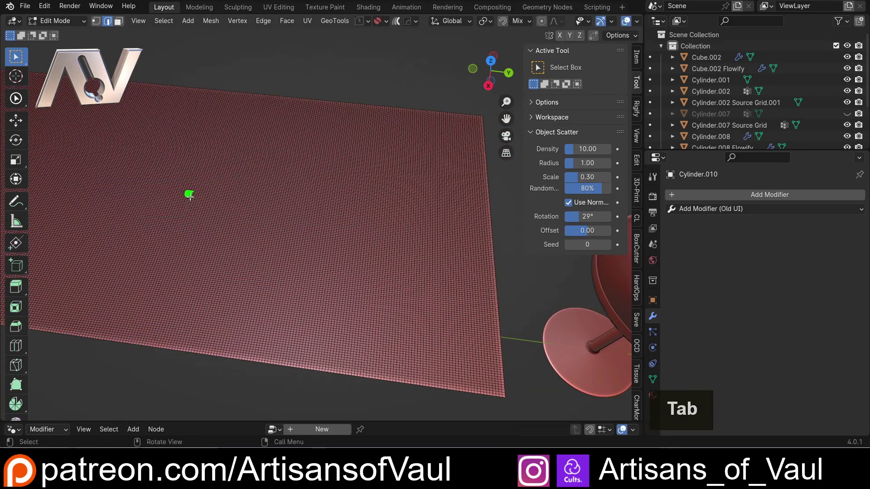
pyautogui.scroll(3)
pyautogui.middleClick(167, 191)
pyautogui.scroll(3)
pyautogui.scroll(3)
pyautogui.click(144, 220)
pyautogui.doubleClick(146, 218)
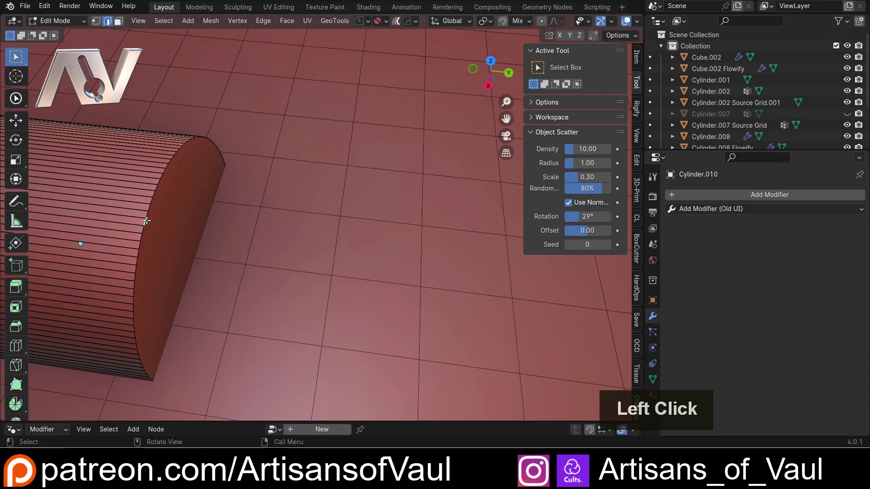
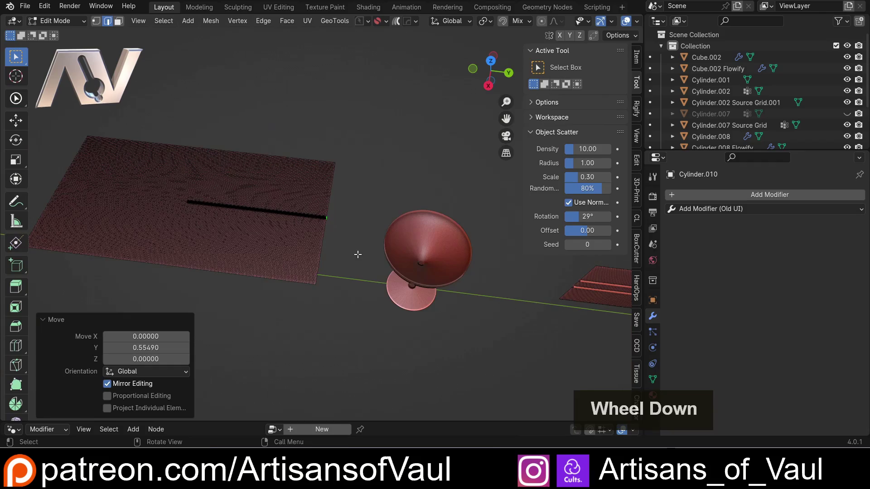
pyautogui.press('alt+x')
pyautogui.middleClick(197, 212)
pyautogui.middleClick(263, 223)
pyautogui.middleClick(303, 235)
# Step: Orbit around the grid to check the rod lies straight across it
pyautogui.press('Tab')
pyautogui.middleClick(365, 203)
pyautogui.middleClick(343, 192)
pyautogui.middleClick(283, 172)
pyautogui.scroll(3)
pyautogui.middleClick(347, 204)
pyautogui.scroll(-3)
pyautogui.middleClick(358, 232)
pyautogui.middleClick(293, 207)
pyautogui.scroll(3)
pyautogui.middleClick(251, 195)
pyautogui.press('Tab')
pyautogui.middleClick(216, 220)
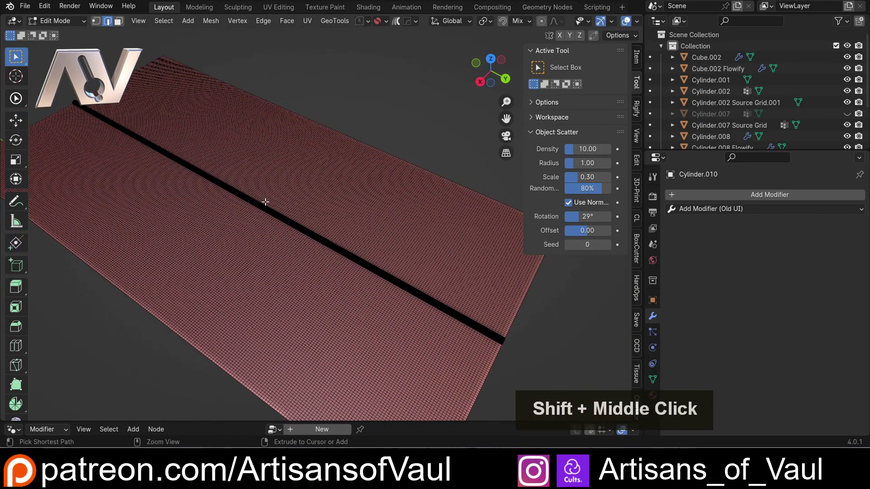
# Step: Add 256 loop cuts along the rod so it can bend when wrapped
pyautogui.press('ctrl+r')
pyautogui.scroll(3)
pyautogui.press('KP_2')
pyautogui.press('KP_5')
pyautogui.press('KP_6')
pyautogui.press('Return')
pyautogui.press('Tab')
pyautogui.press('Escape')
pyautogui.press('Tab')
pyautogui.scroll(-3)
pyautogui.middleClick(392, 253)
# Step: Run Flowify, picking a source-grid corner and the matching goblet corner to wrap the rod into a ring band
pyautogui.click(263, 27)
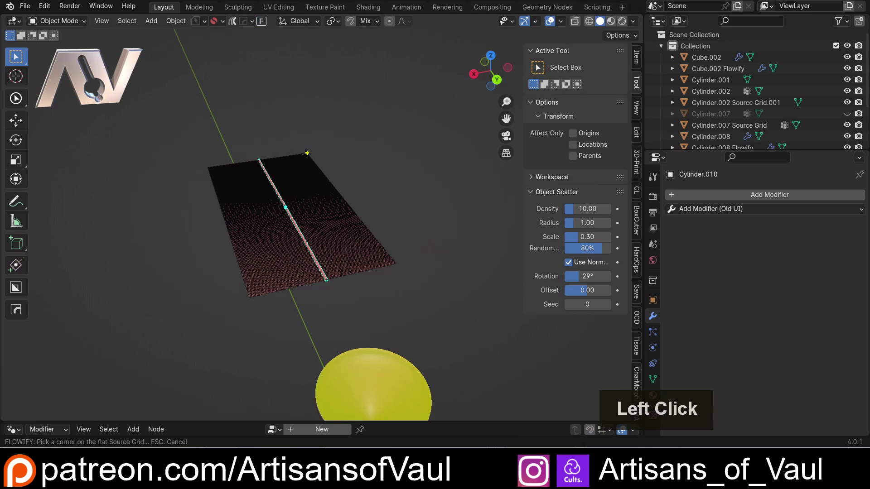
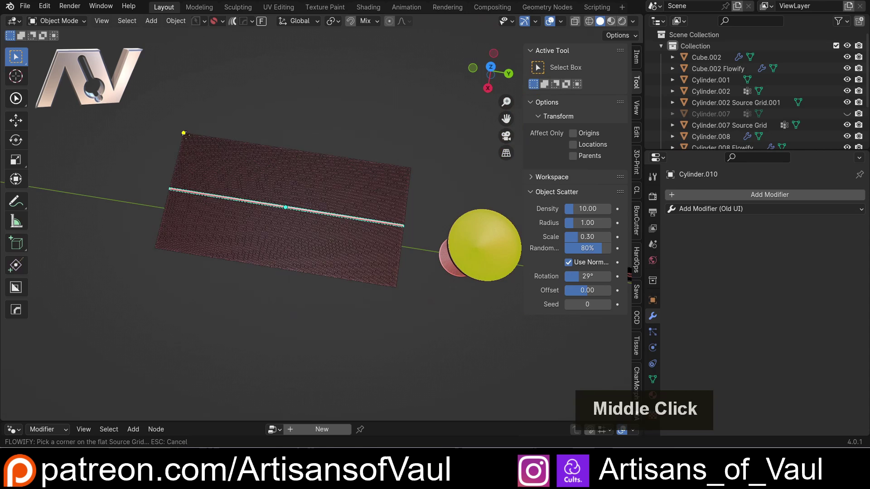
pyautogui.click(189, 137)
pyautogui.middleClick(367, 230)
pyautogui.scroll(3)
pyautogui.middleClick(257, 205)
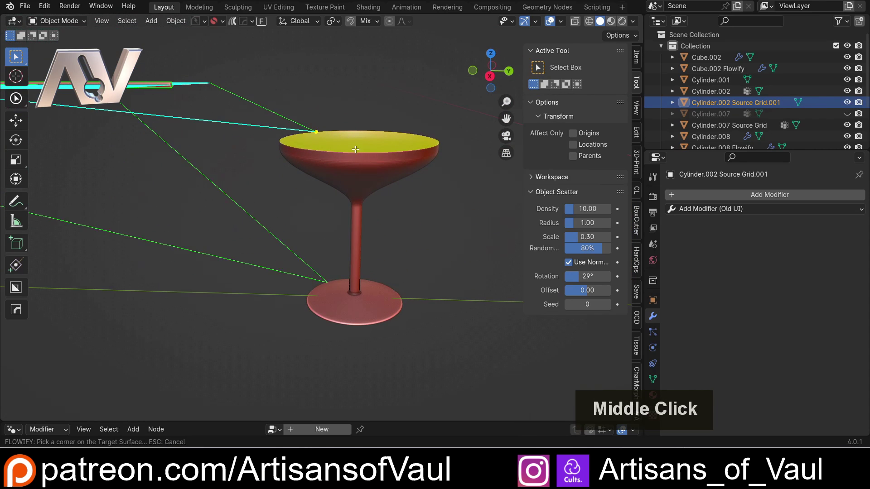
pyautogui.click(356, 150)
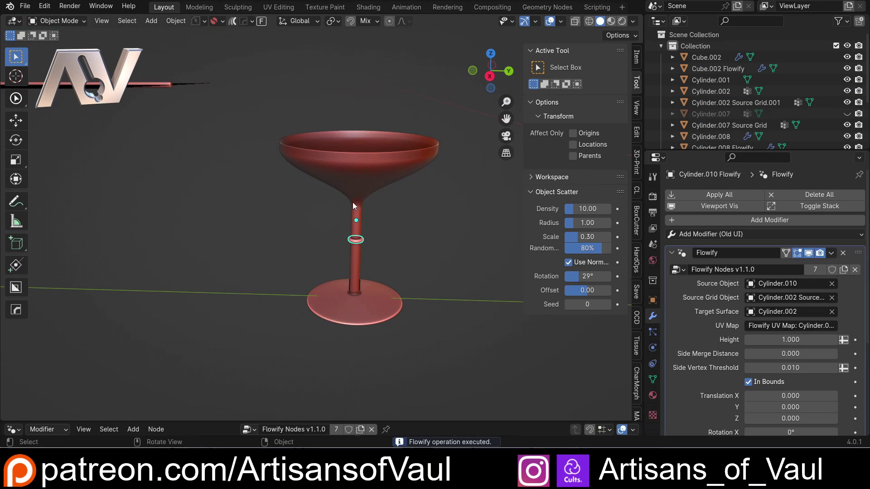
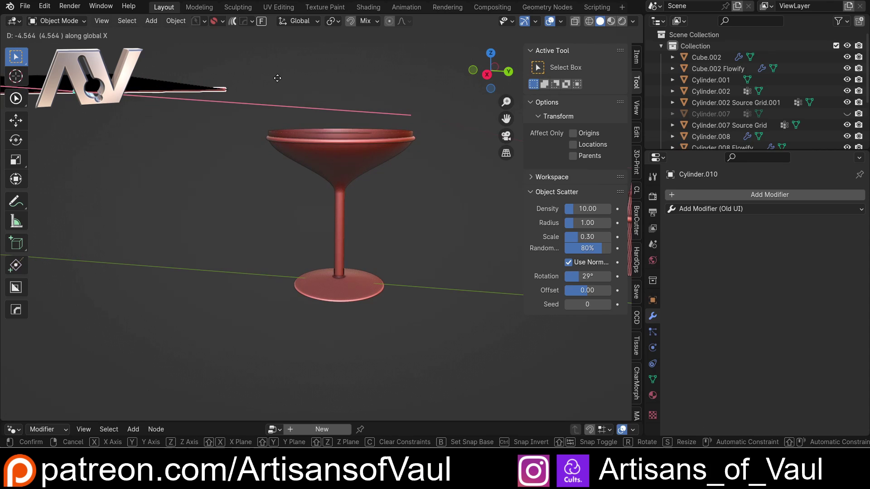
# Step: Move the rod about −4.71 along X on the grid so its wrapped ring shifts up to the goblet's rim
pyautogui.click(282, 80)
pyautogui.middleClick(268, 88)
pyautogui.middleClick(224, 93)
pyautogui.middleClick(250, 90)
pyautogui.middleClick(302, 88)
pyautogui.scroll(3)
pyautogui.scroll(-3)
pyautogui.middleClick(365, 191)
pyautogui.middleClick(347, 189)
pyautogui.middleClick(340, 176)
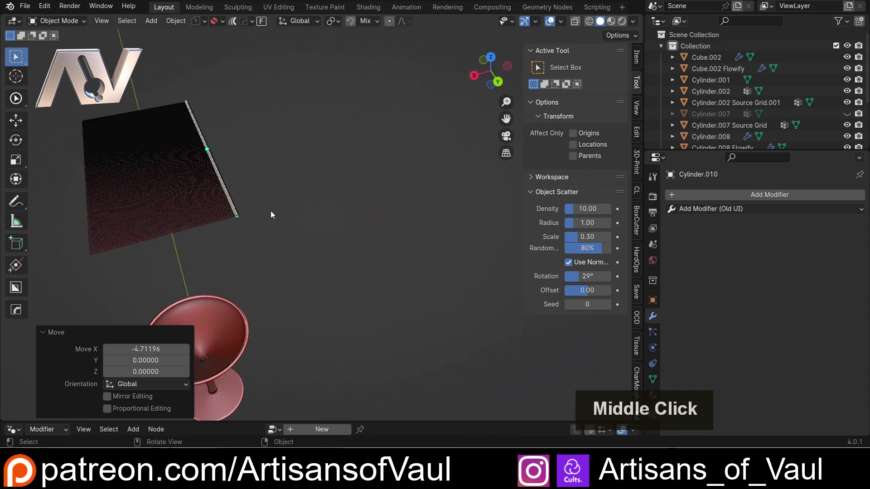